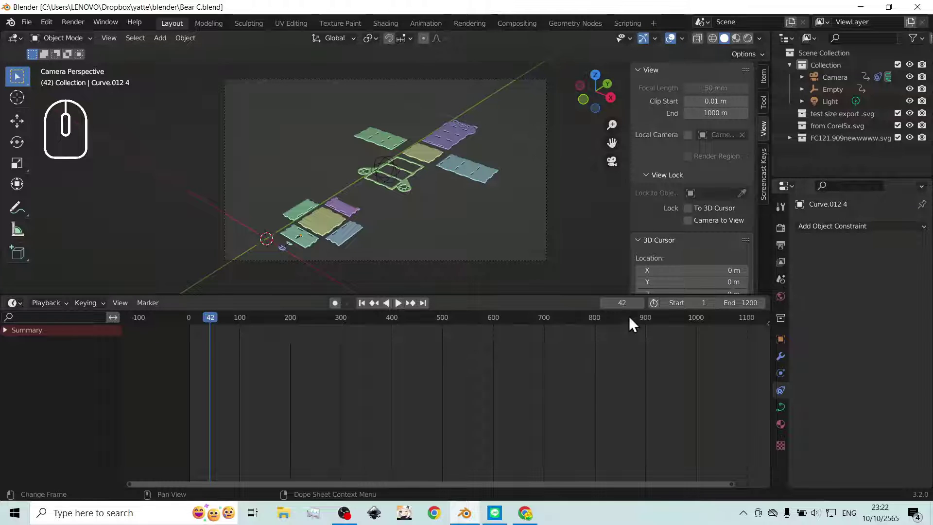
- Scrub the timeline to frame 782 where the drawer slides out of the bear box
{"action": "scroll", "scroll_direction": "down", "scroll_amount": 3}
{"action": "scroll", "scroll_direction": "down", "scroll_amount": 3}
{"action": "left_click_drag", "start_coordinate": [602, 324], "coordinate": [654, 342]}
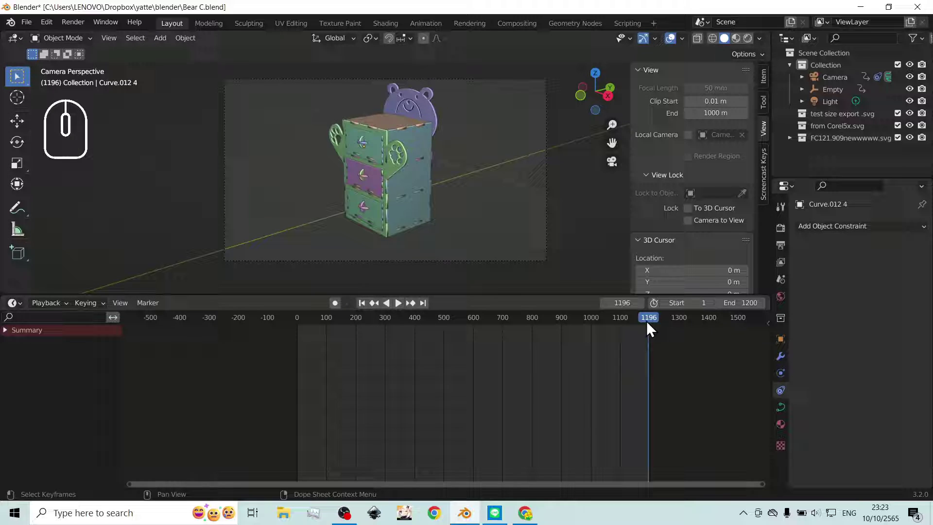
{"action": "left_click_drag", "start_coordinate": [652, 323], "coordinate": [572, 342]}
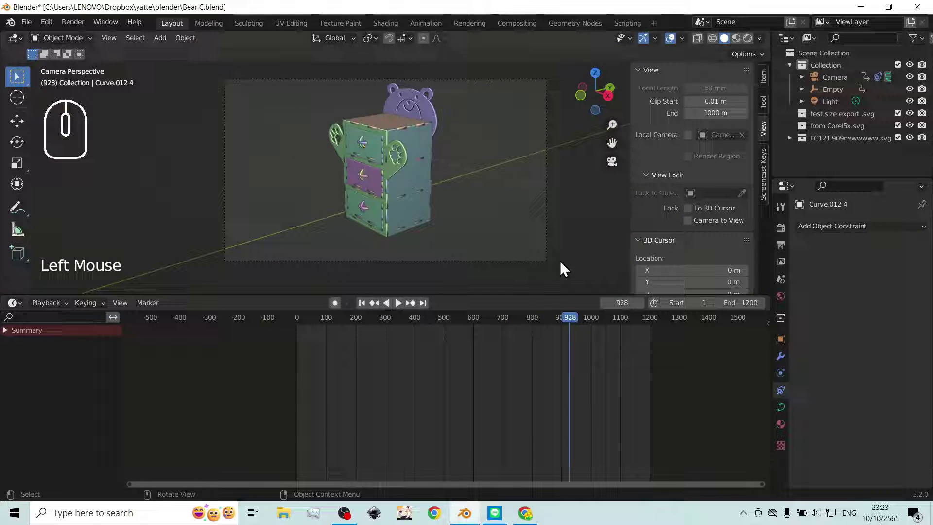
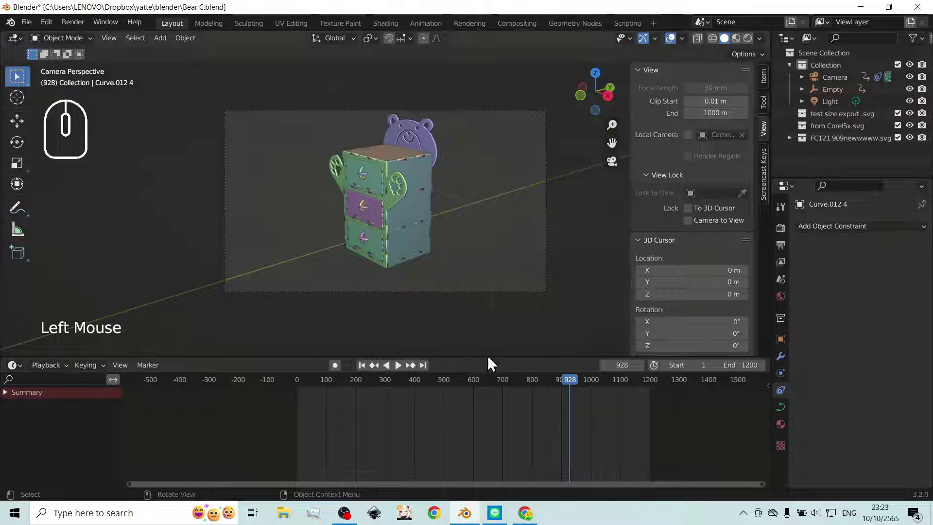
{"action": "left_click_drag", "start_coordinate": [568, 384], "coordinate": [532, 378]}
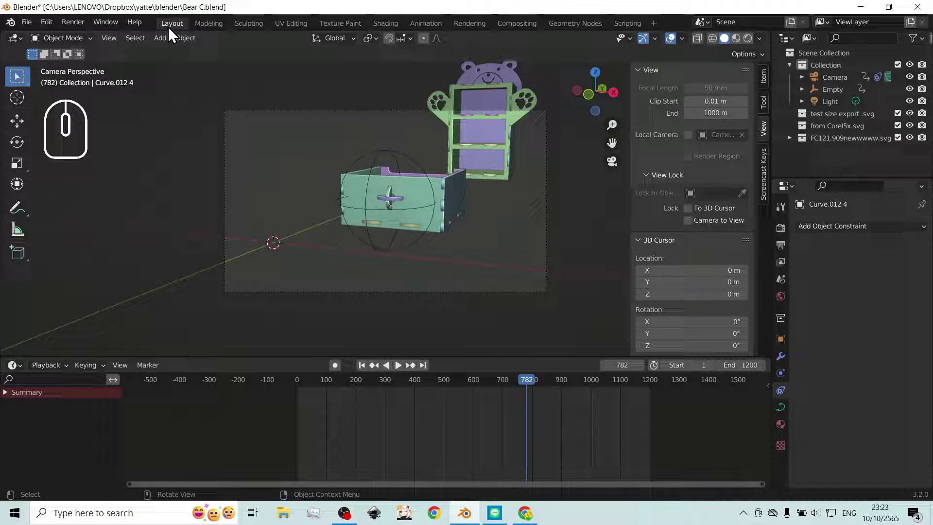
- Render a still image of the current viewport via Viewport Render Image
{"action": "left_click", "coordinate": [109, 46]}
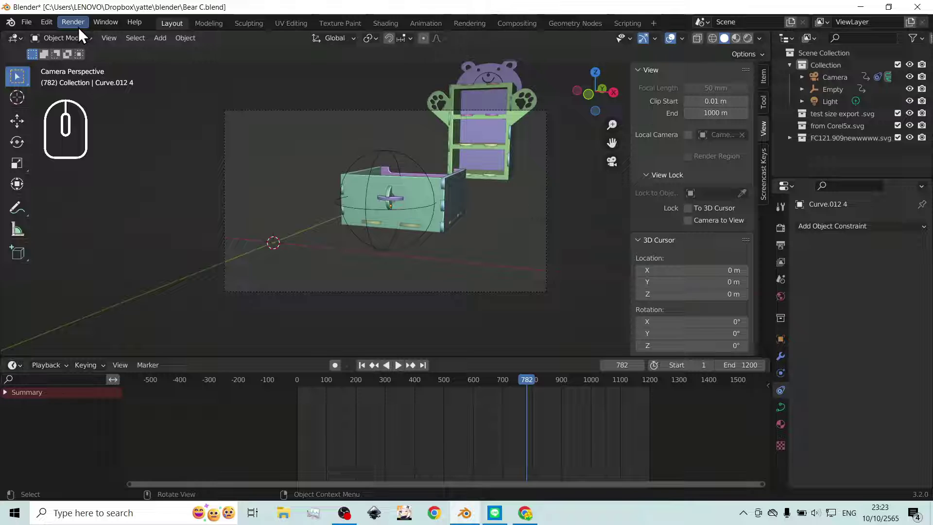
{"action": "left_click", "coordinate": [83, 34]}
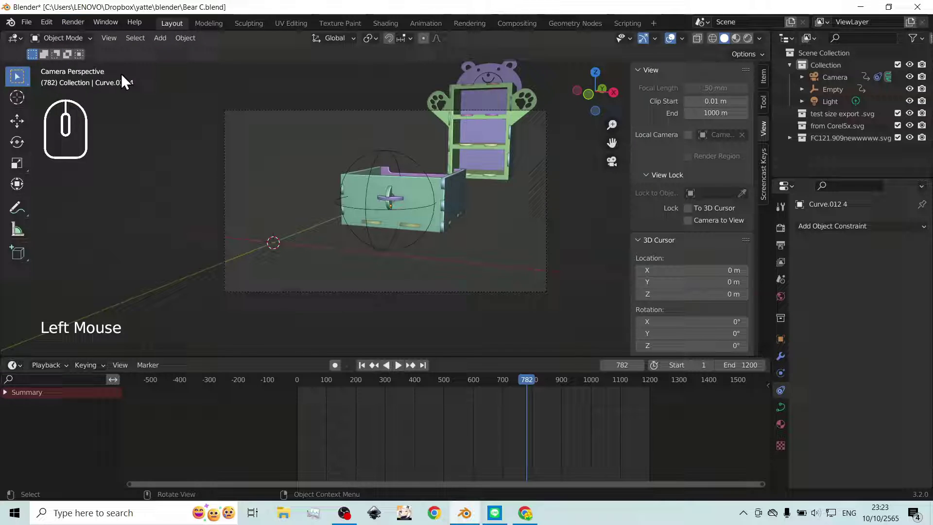
{"action": "left_click", "coordinate": [113, 45]}
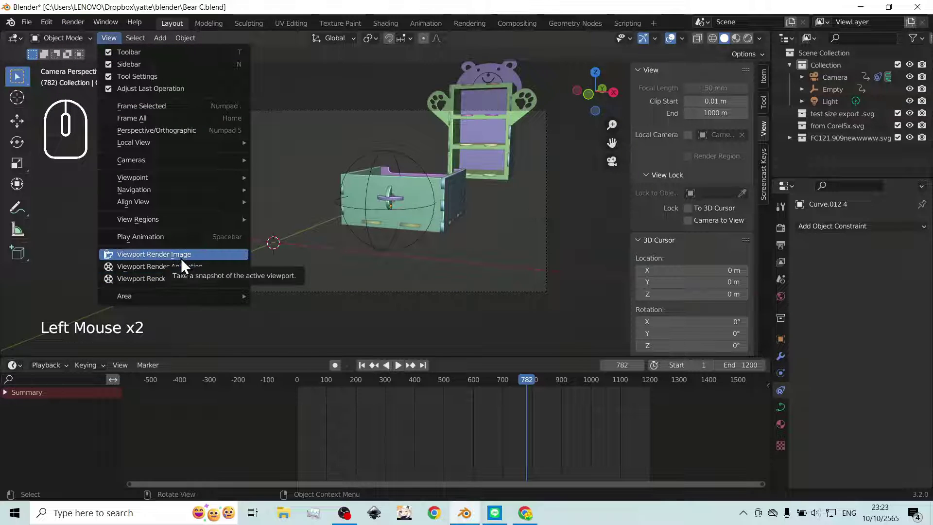
- Close the render result window and show the Output Properties, glancing at the render engine settings
{"action": "left_click", "coordinate": [186, 265]}
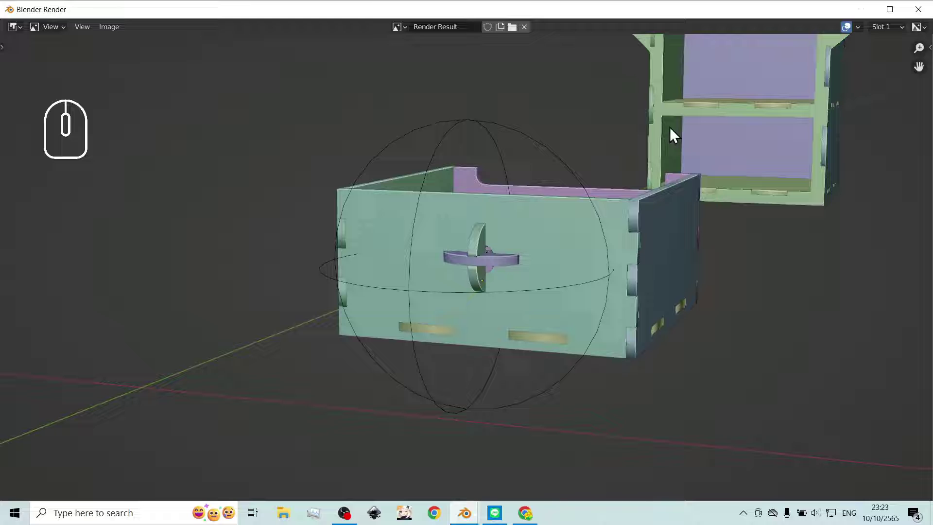
{"action": "left_click", "coordinate": [919, 18]}
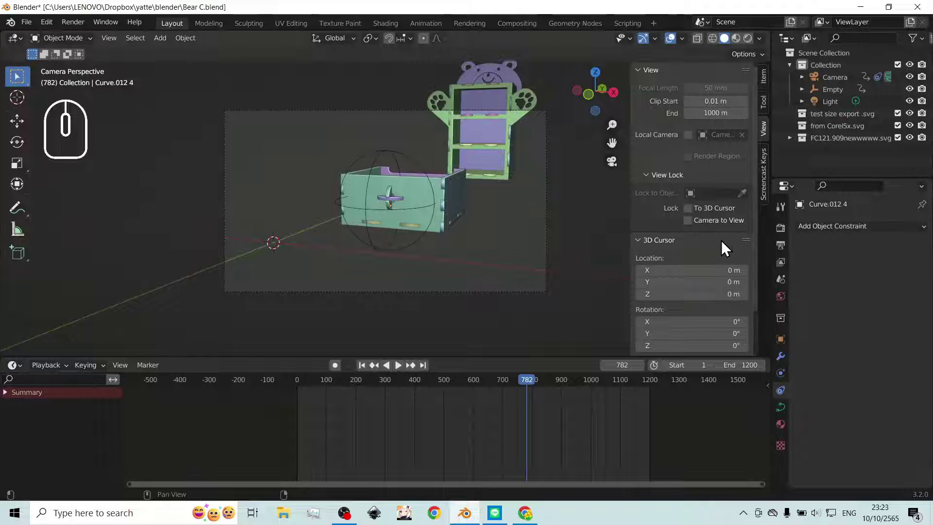
{"action": "left_click", "coordinate": [786, 255]}
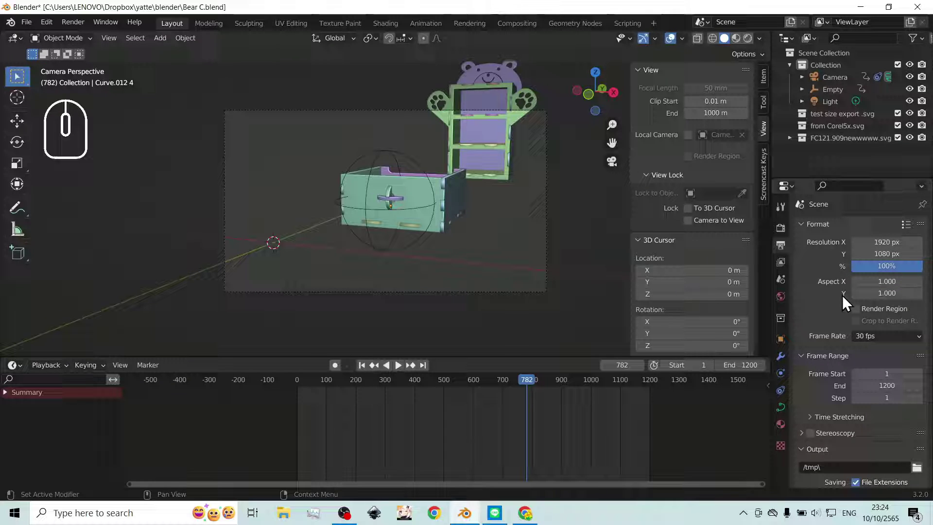
{"action": "scroll", "scroll_direction": "up", "scroll_amount": 3}
{"action": "middle_click", "coordinate": [815, 267]}
{"action": "left_click", "coordinate": [788, 238]}
{"action": "left_click", "coordinate": [784, 255]}
{"action": "left_click", "coordinate": [786, 237]}
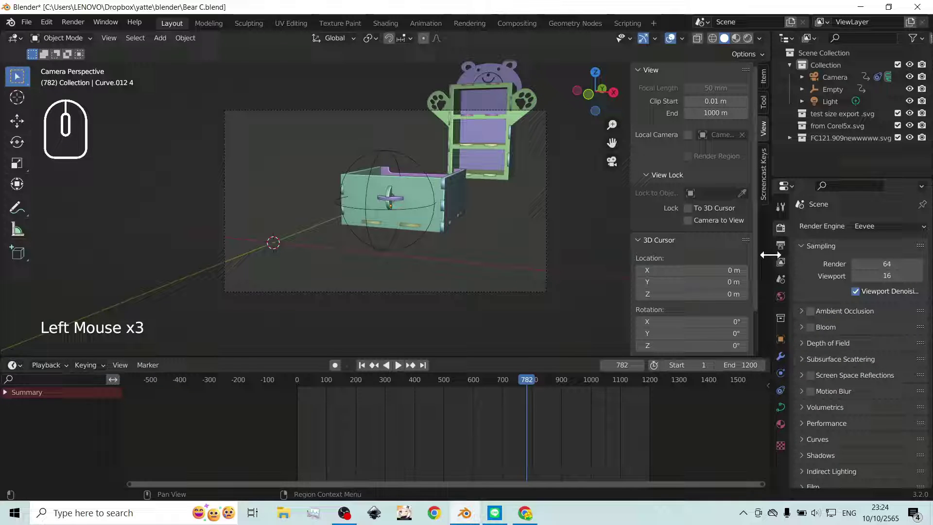
{"action": "left_click", "coordinate": [786, 267]}
{"action": "left_click", "coordinate": [784, 255]}
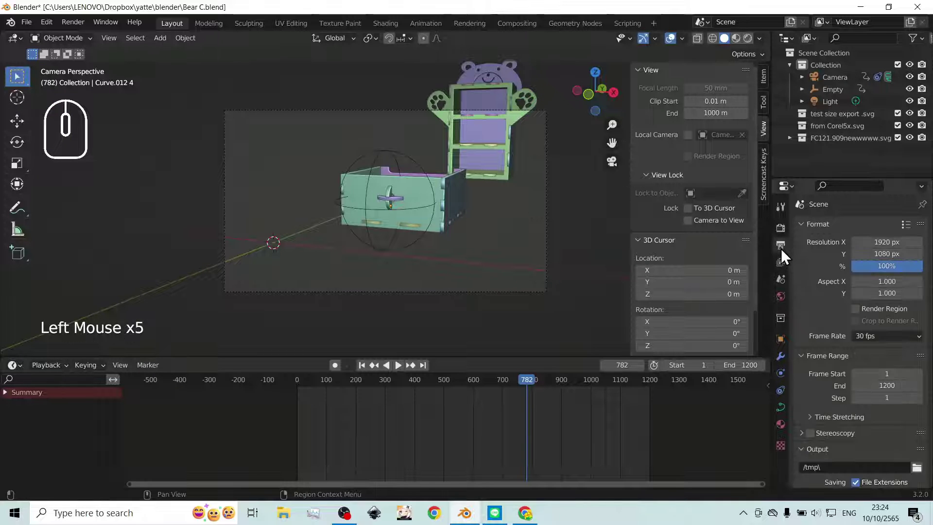
{"action": "left_click", "coordinate": [783, 268]}
{"action": "left_click", "coordinate": [782, 254]}
- Set the output file format to FFmpeg Video and review the Matroska/H.264 encoding settings
{"action": "scroll", "scroll_direction": "down", "scroll_amount": 3}
{"action": "scroll", "scroll_direction": "down", "scroll_amount": 3}
{"action": "scroll", "scroll_direction": "down", "scroll_amount": 3}
{"action": "left_click", "coordinate": [873, 368]}
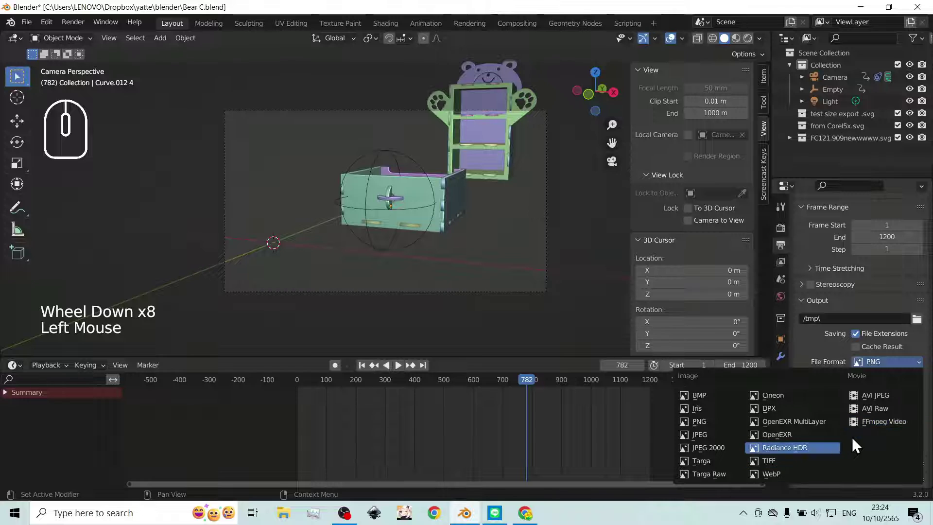
{"action": "left_click", "coordinate": [869, 432]}
{"action": "scroll", "scroll_direction": "down", "scroll_amount": 3}
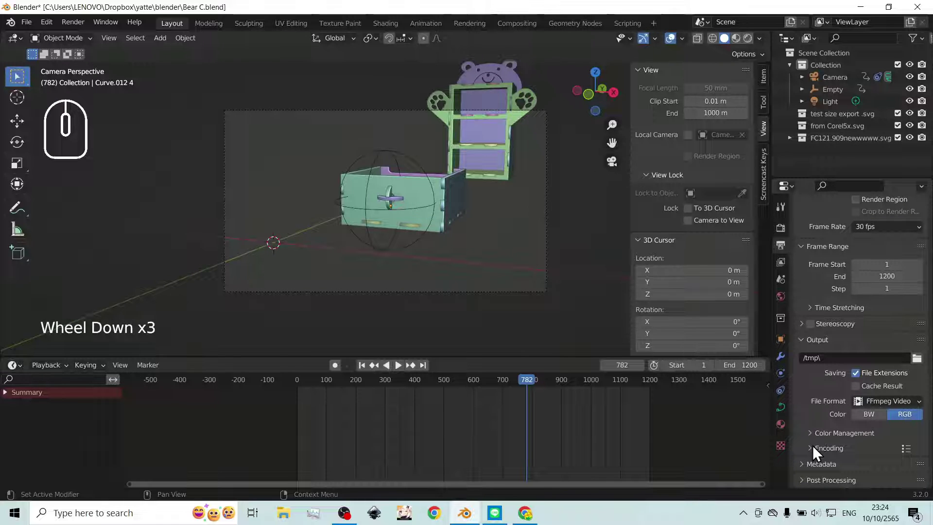
{"action": "left_click", "coordinate": [815, 453]}
{"action": "scroll", "scroll_direction": "down", "scroll_amount": 3}
{"action": "scroll", "scroll_direction": "down", "scroll_amount": 3}
{"action": "middle_click", "coordinate": [808, 348]}
{"action": "scroll", "scroll_direction": "up", "scroll_amount": 3}
{"action": "left_click", "coordinate": [815, 320]}
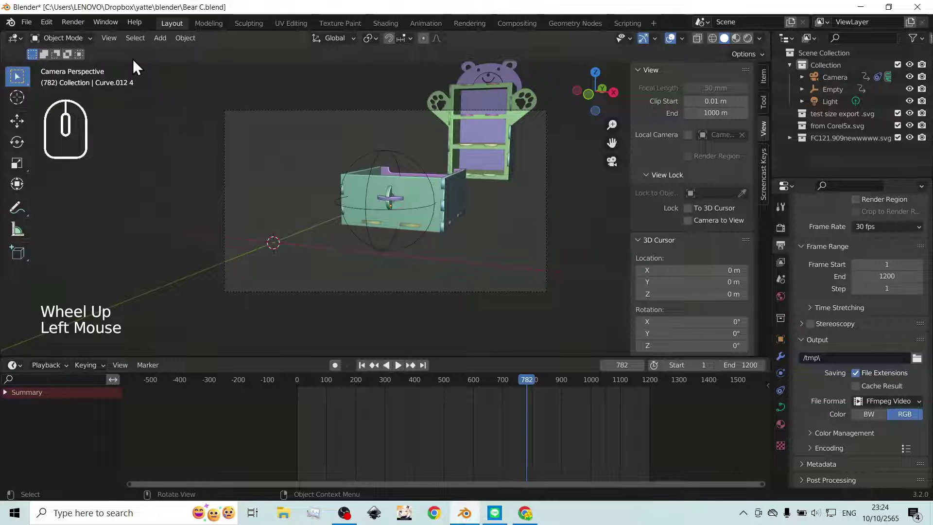
{"action": "left_click_drag", "start_coordinate": [534, 386], "coordinate": [350, 382]}
{"action": "left_click_drag", "start_coordinate": [466, 243], "coordinate": [486, 246]}
{"action": "scroll", "scroll_direction": "down", "scroll_amount": 3}
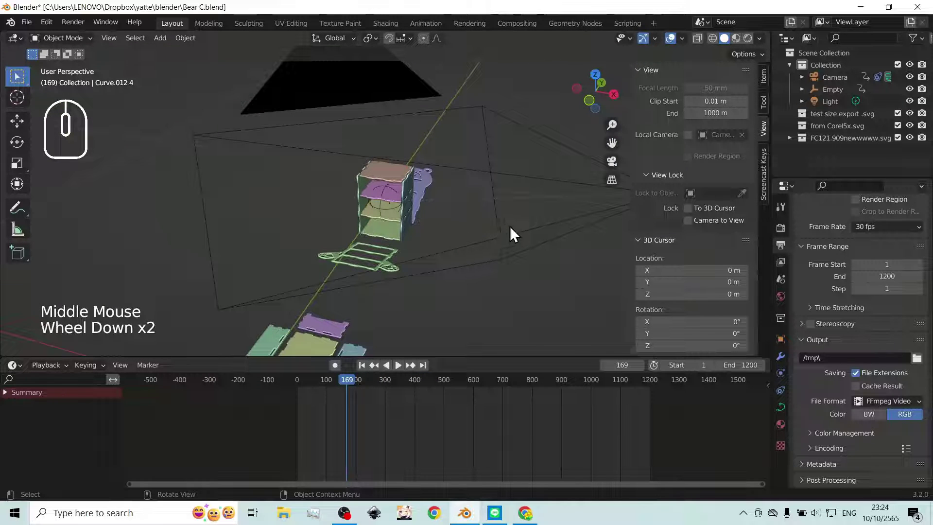
{"action": "left_click_drag", "start_coordinate": [485, 244], "coordinate": [445, 232]}
{"action": "left_click_drag", "start_coordinate": [350, 390], "coordinate": [389, 389]}
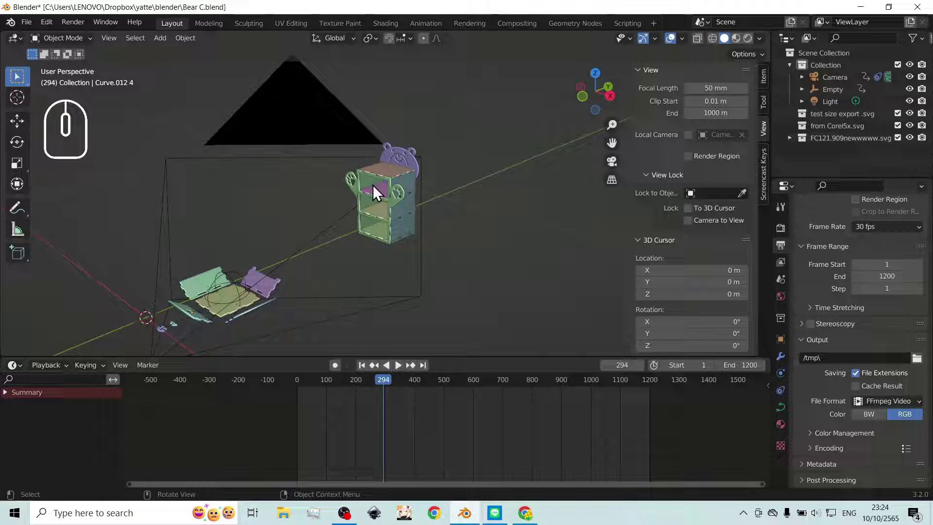
{"action": "left_click", "coordinate": [617, 170]}
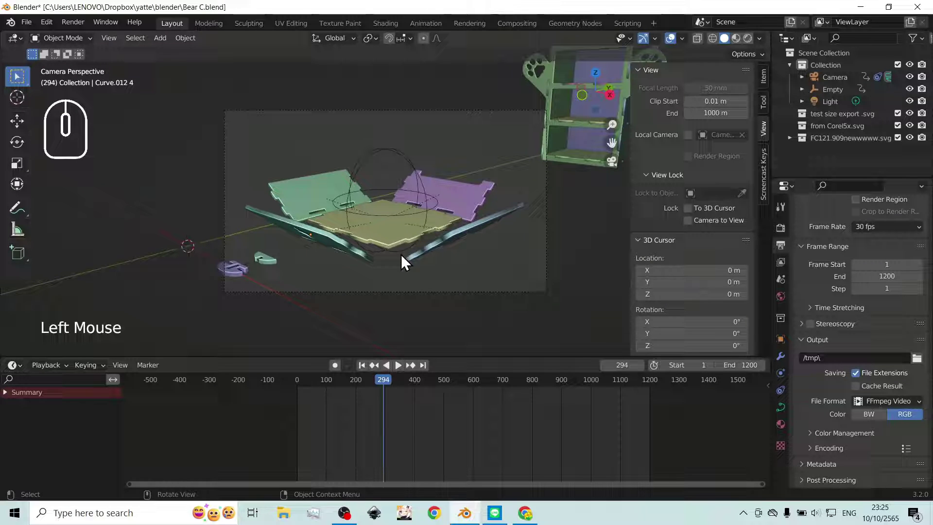
- Render the whole 1–1200 frame viewport animation and wait for it to finish
{"action": "left_click", "coordinate": [106, 45]}
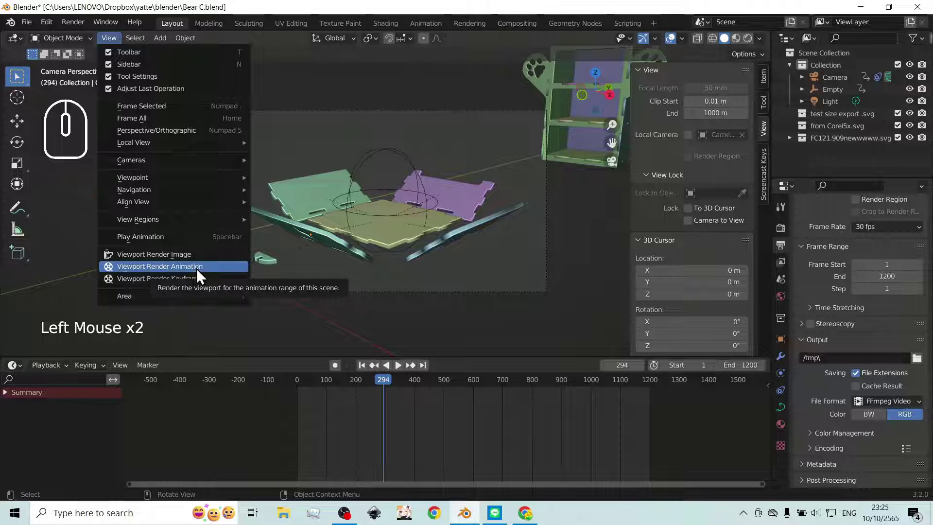
{"action": "left_click", "coordinate": [200, 275]}
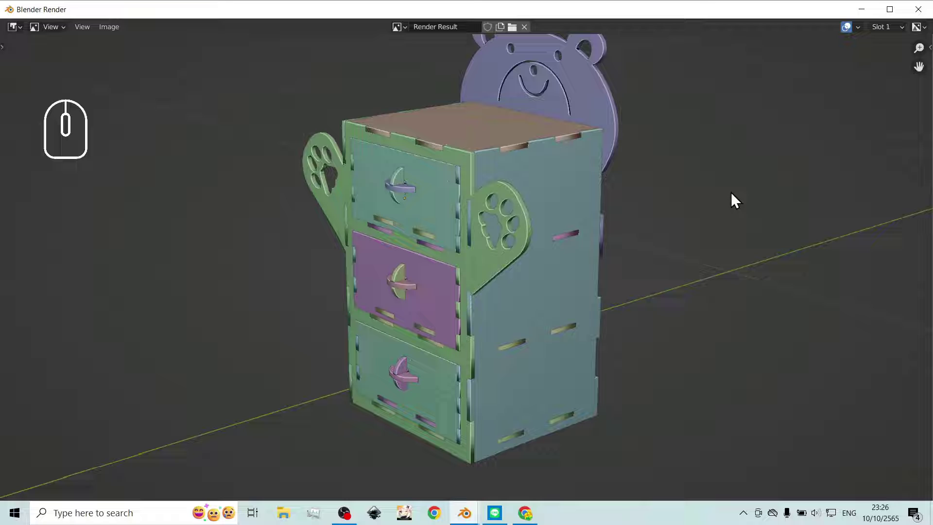
- Move the render window aside and show the tmp folder holding the rendered video
{"action": "left_click_drag", "start_coordinate": [763, 18], "coordinate": [762, 31]}
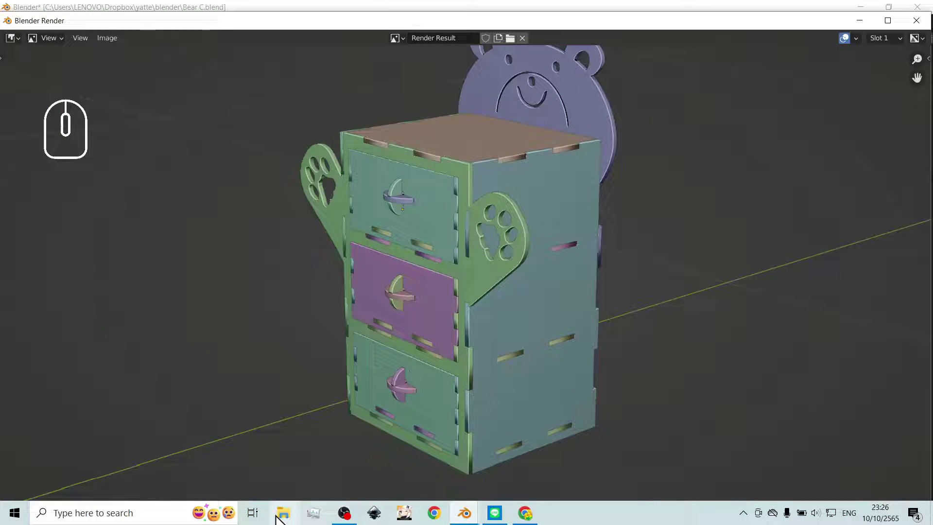
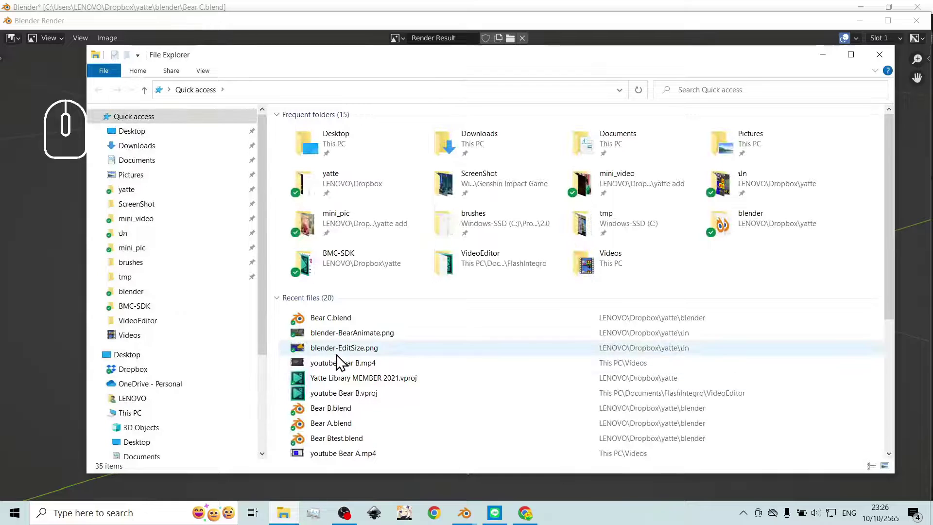
{"action": "left_click", "coordinate": [165, 289]}
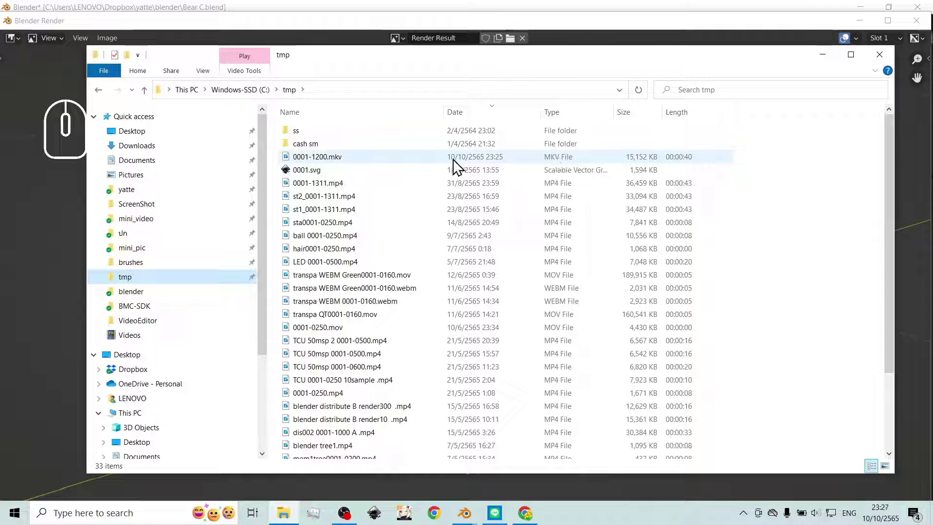
- Play the rendered 0001-1200.mkv video through and exit full-screen playback
{"action": "double_click", "coordinate": [430, 167]}
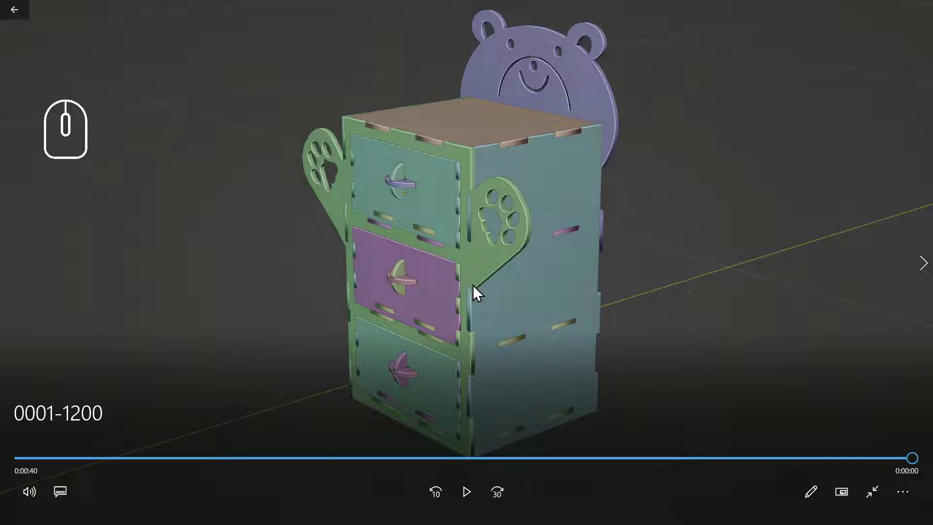
{"action": "left_click", "coordinate": [477, 292]}
{"action": "double_click", "coordinate": [568, 198]}
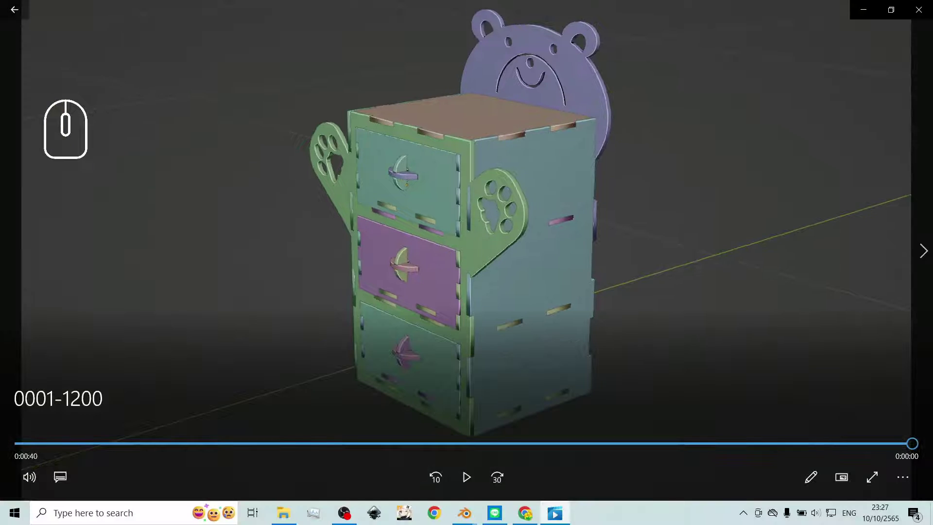
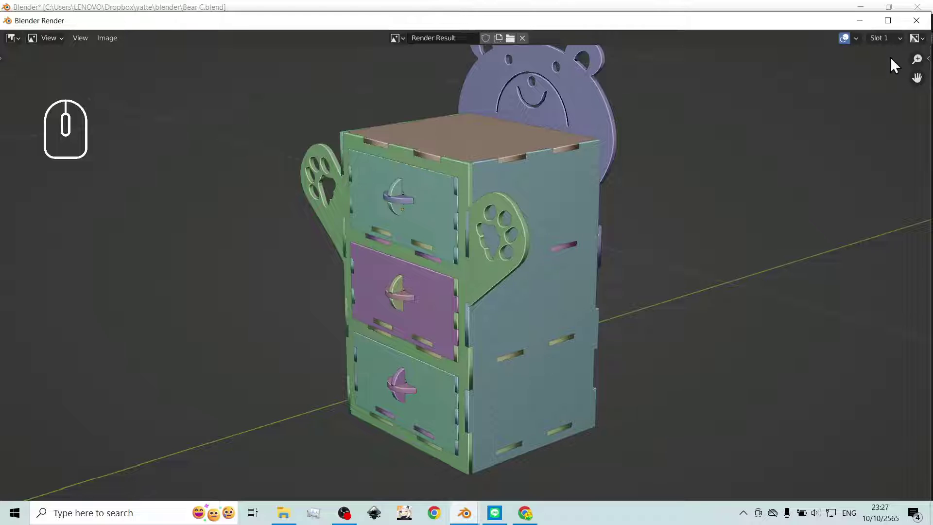
- Close the render window, return to Blender and orbit around the flat drawer pieces
{"action": "left_click", "coordinate": [916, 26]}
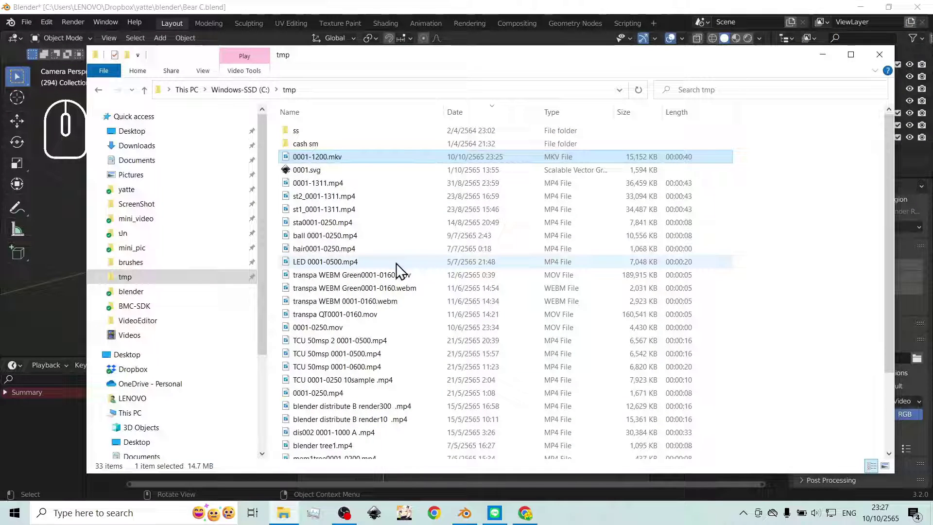
{"action": "left_click", "coordinate": [371, 13]}
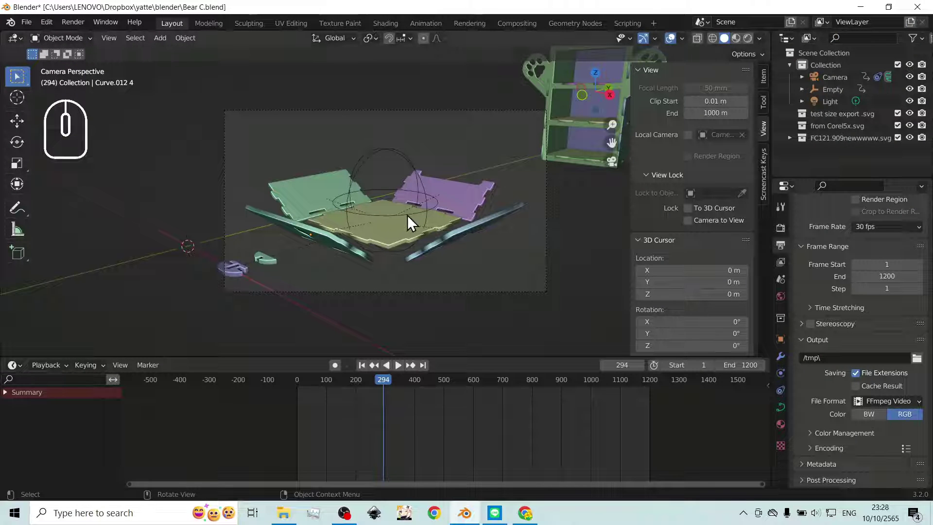
{"action": "scroll", "scroll_direction": "down", "scroll_amount": 3}
{"action": "left_click_drag", "start_coordinate": [439, 202], "coordinate": [432, 221]}
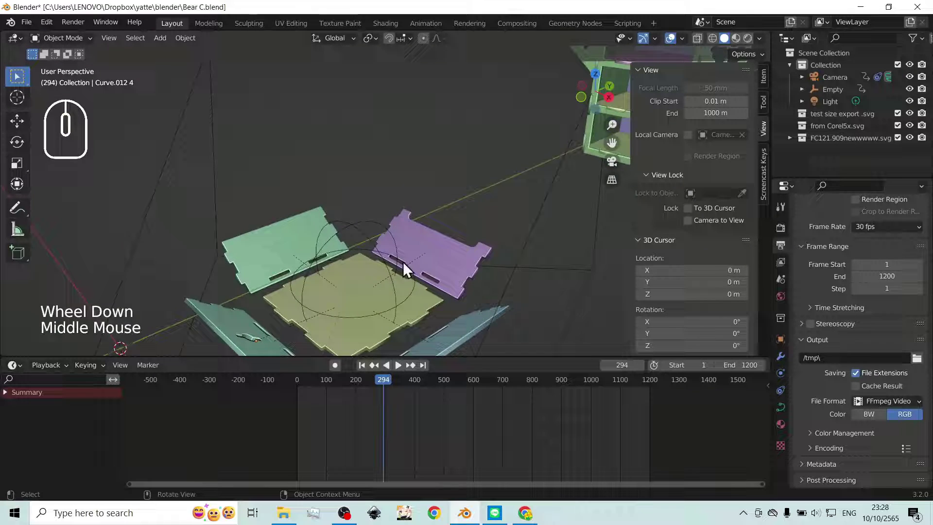
{"action": "scroll", "scroll_direction": "down", "scroll_amount": 3}
{"action": "scroll", "scroll_direction": "up", "scroll_amount": 3}
{"action": "middle_click", "coordinate": [379, 295]}
{"action": "left_click_drag", "start_coordinate": [386, 314], "coordinate": [430, 219]}
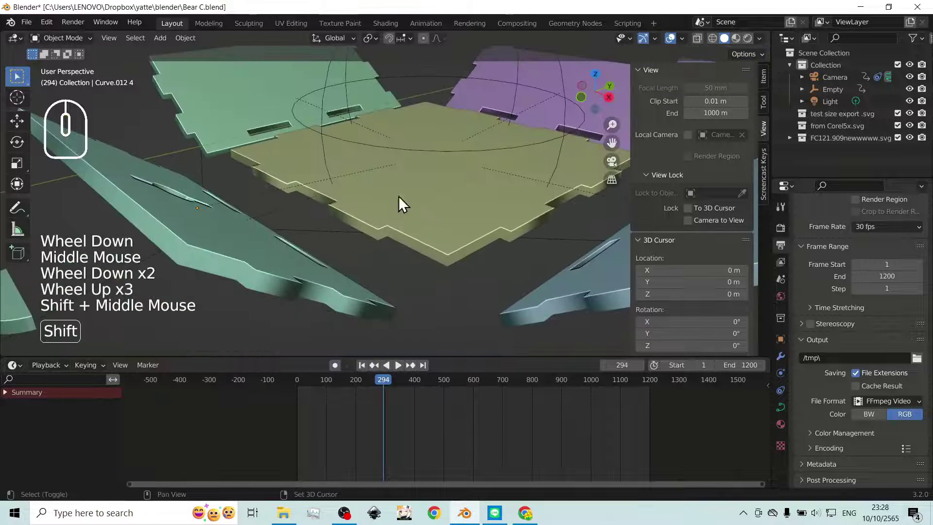
{"action": "scroll", "scroll_direction": "down", "scroll_amount": 3}
{"action": "middle_click", "coordinate": [452, 176]}
{"action": "scroll", "scroll_direction": "down", "scroll_amount": 3}
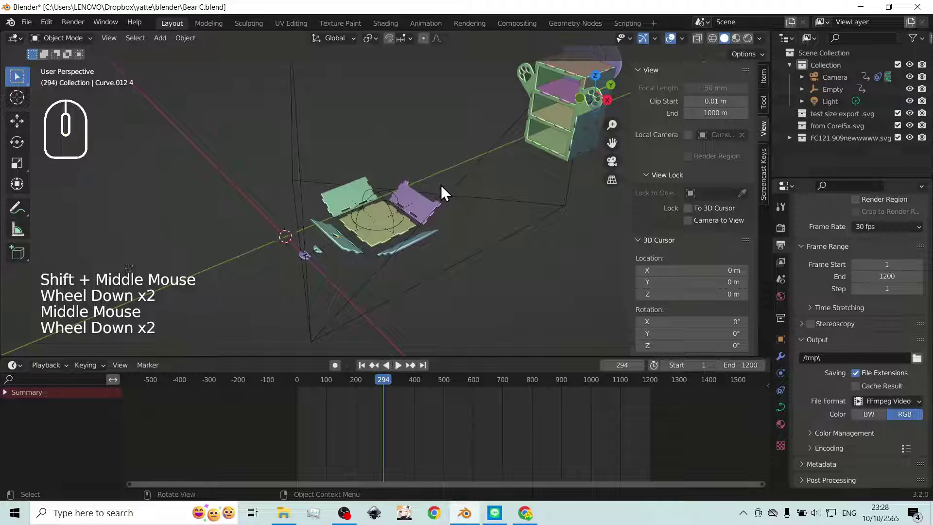
{"action": "left_click_drag", "start_coordinate": [459, 197], "coordinate": [470, 187]}
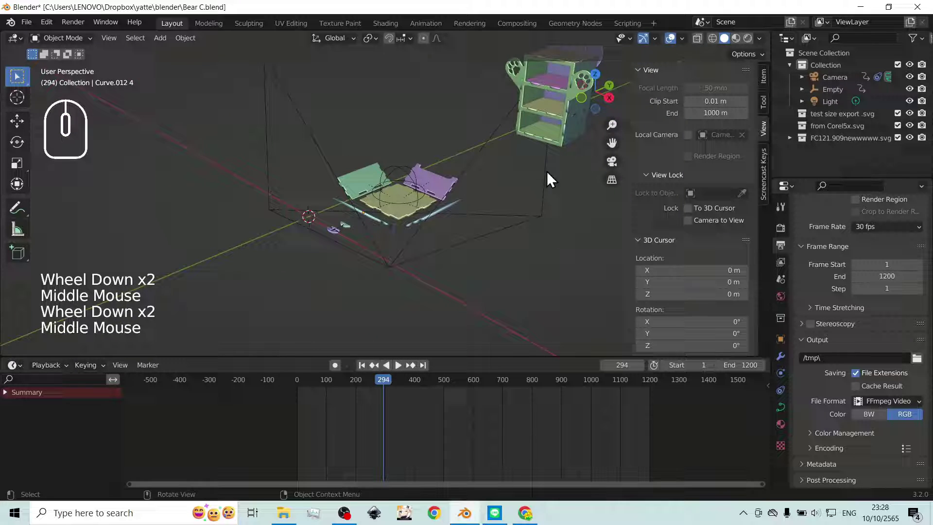
{"action": "left_click", "coordinate": [618, 172]}
{"action": "scroll", "scroll_direction": "down", "scroll_amount": 3}
{"action": "scroll", "scroll_direction": "up", "scroll_amount": 3}
{"action": "middle_click", "coordinate": [420, 219]}
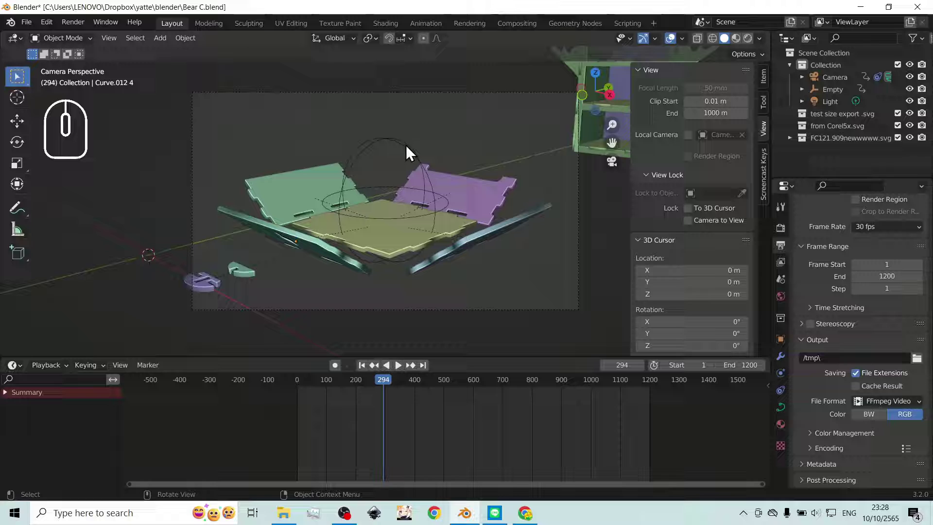
- Hide the Empty object from the viewport and toggle the viewport overlays
{"action": "left_click", "coordinate": [401, 146]}
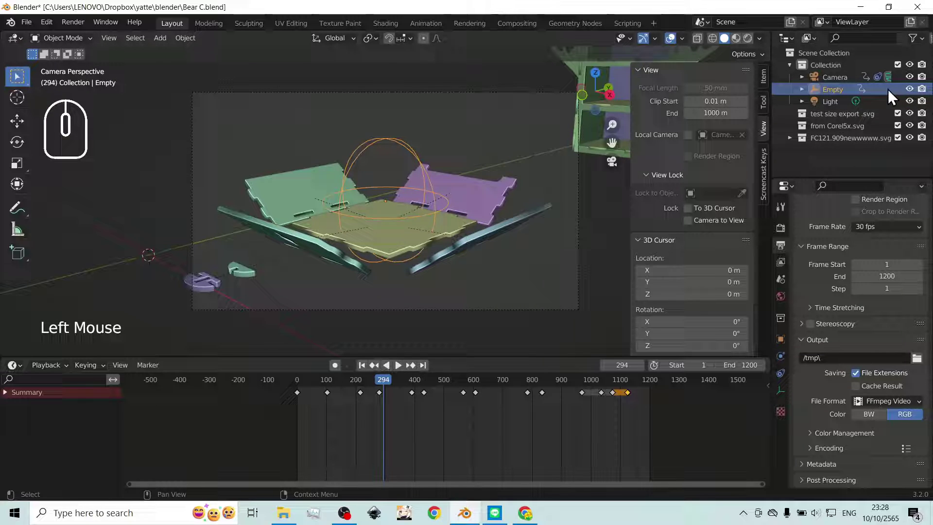
{"action": "left_click", "coordinate": [912, 92]}
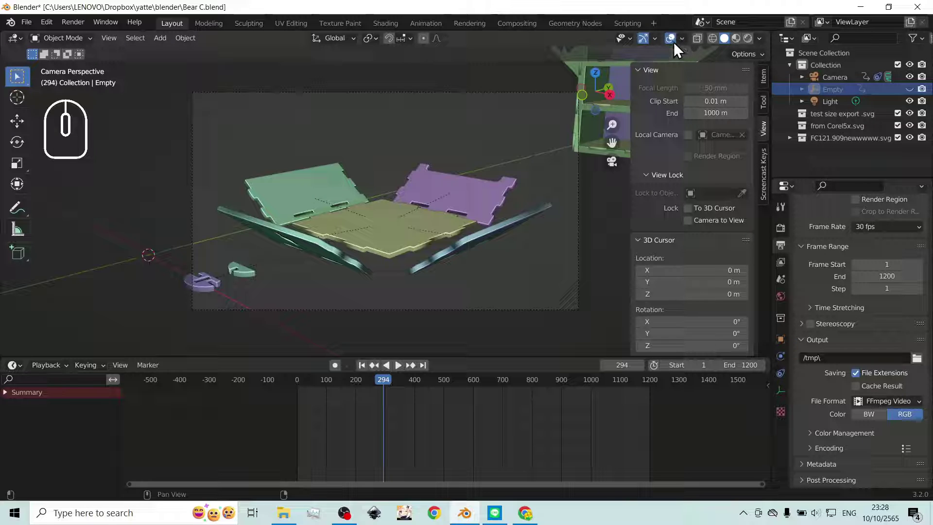
{"action": "left_click", "coordinate": [673, 47]}
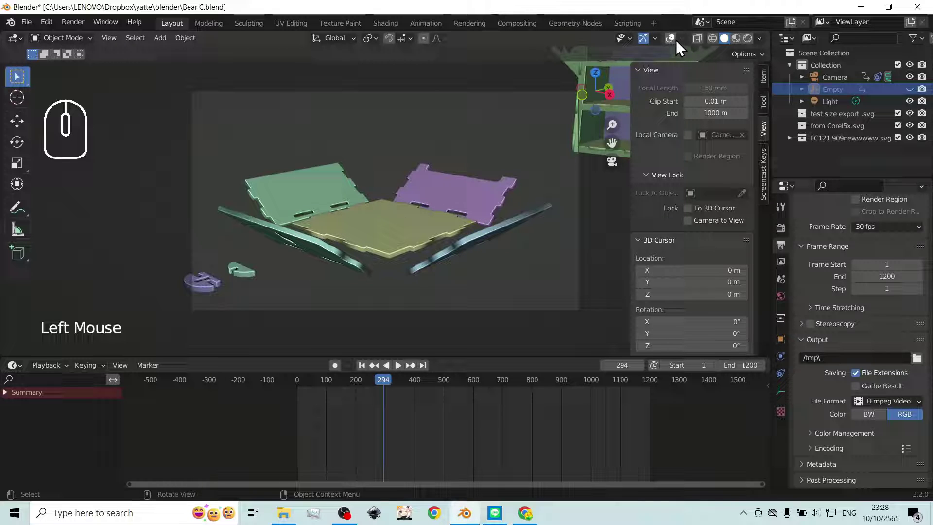
{"action": "left_click", "coordinate": [676, 47]}
- Close and reopen the Viewport Overlays popover to check its settings
{"action": "left_click", "coordinate": [683, 47]}
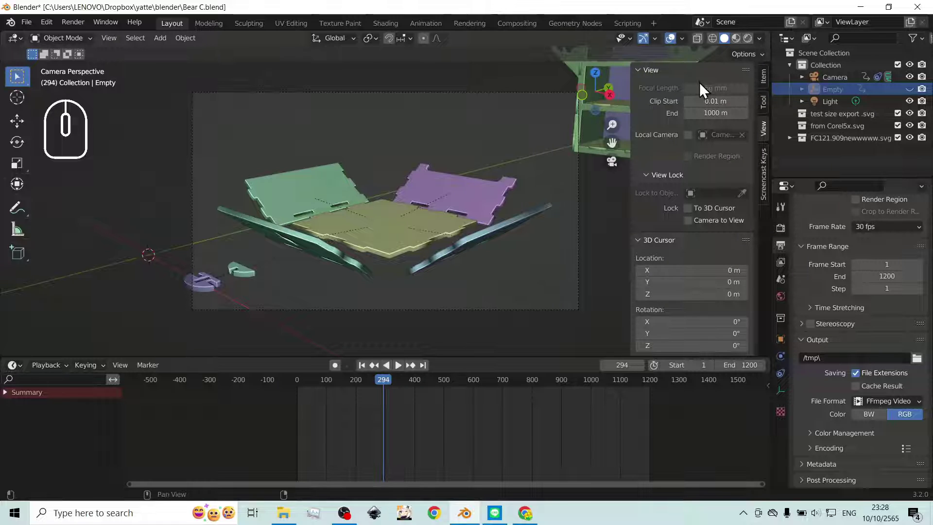
{"action": "left_click", "coordinate": [688, 44]}
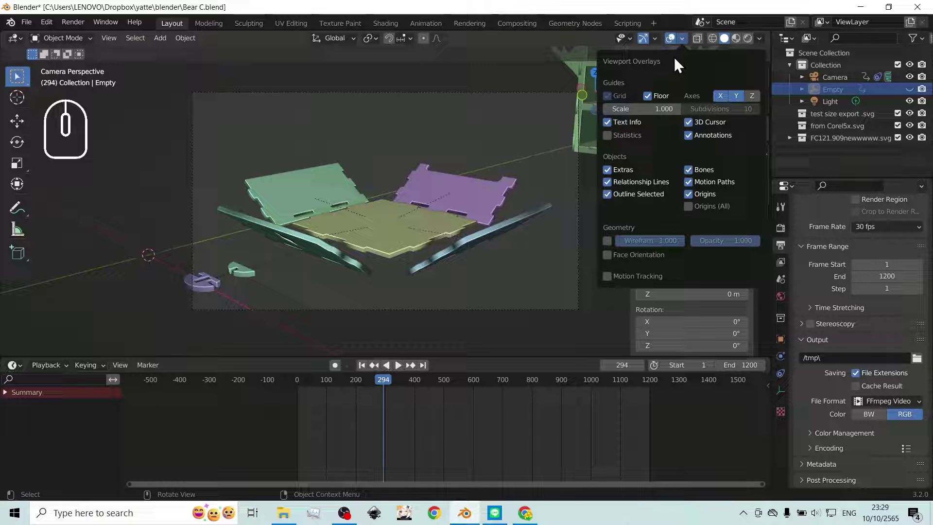
{"action": "left_click", "coordinate": [677, 44]}
- Turn off viewport overlays and play the animation to frame 818 with both drawers slid out
{"action": "left_click", "coordinate": [675, 43]}
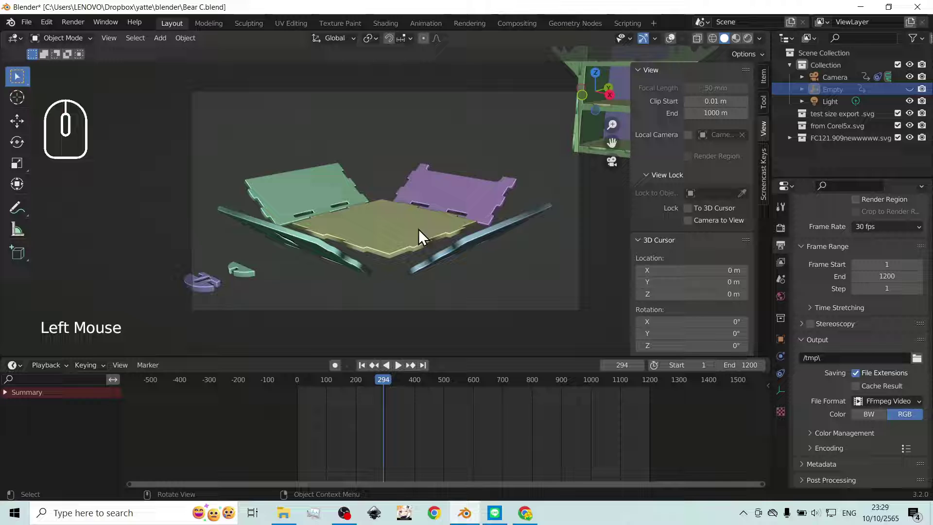
{"action": "left_click", "coordinate": [405, 369]}
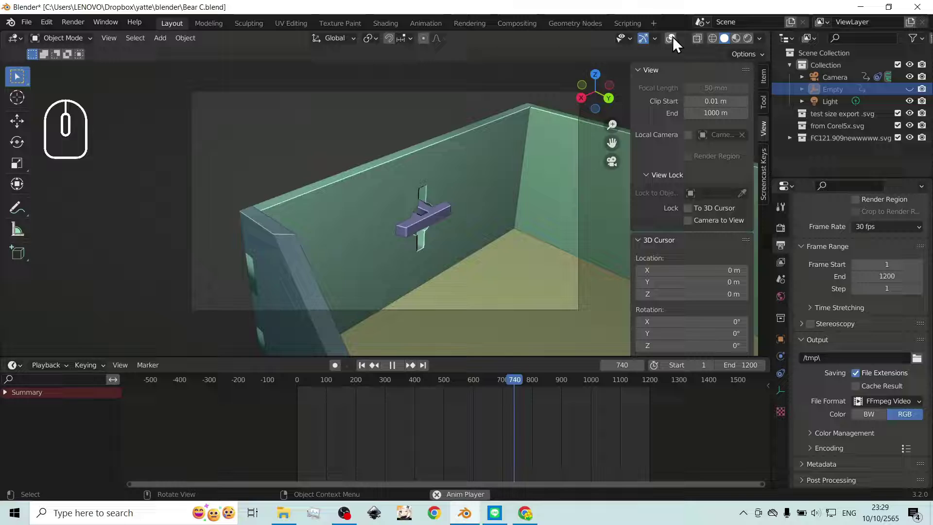
{"action": "left_click", "coordinate": [464, 206]}
{"action": "left_click_drag", "start_coordinate": [550, 386], "coordinate": [535, 388]}
{"action": "left_click", "coordinate": [395, 371]}
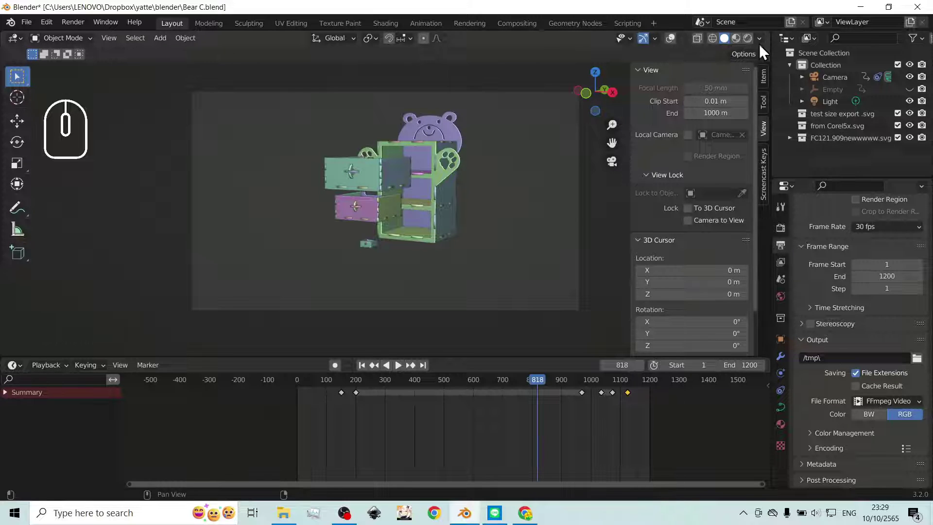
- Set the solid viewport shading Color to Object so pieces show plain grey
{"action": "left_click", "coordinate": [765, 47]}
{"action": "left_click", "coordinate": [715, 103]}
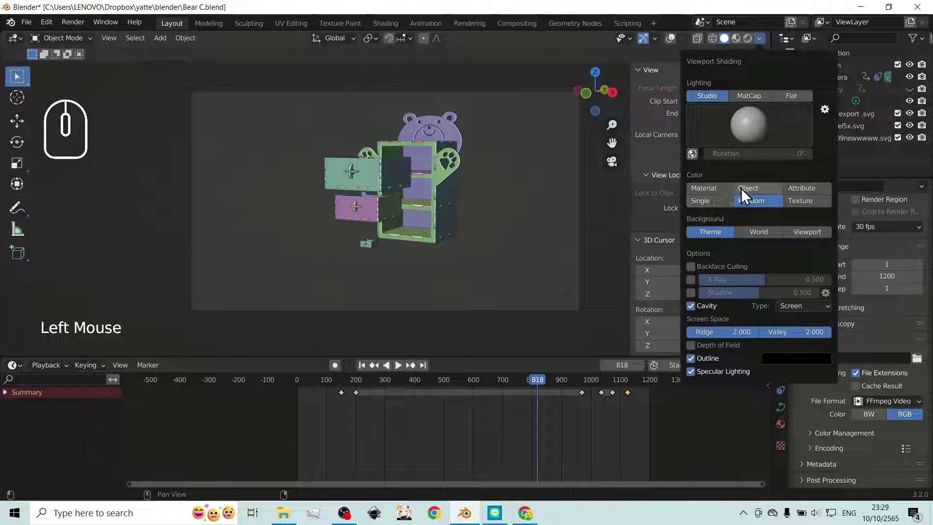
{"action": "left_click", "coordinate": [747, 194]}
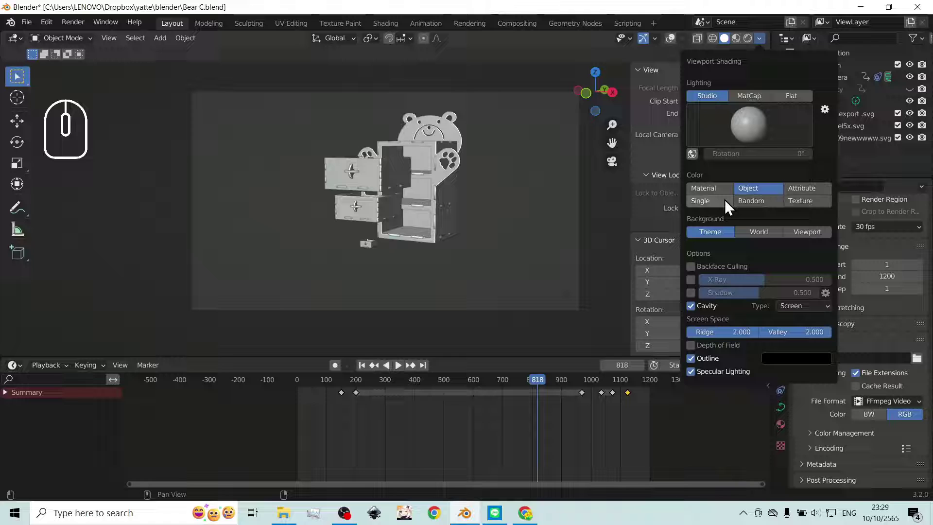
{"action": "left_click_drag", "start_coordinate": [770, 64], "coordinate": [739, 72]}
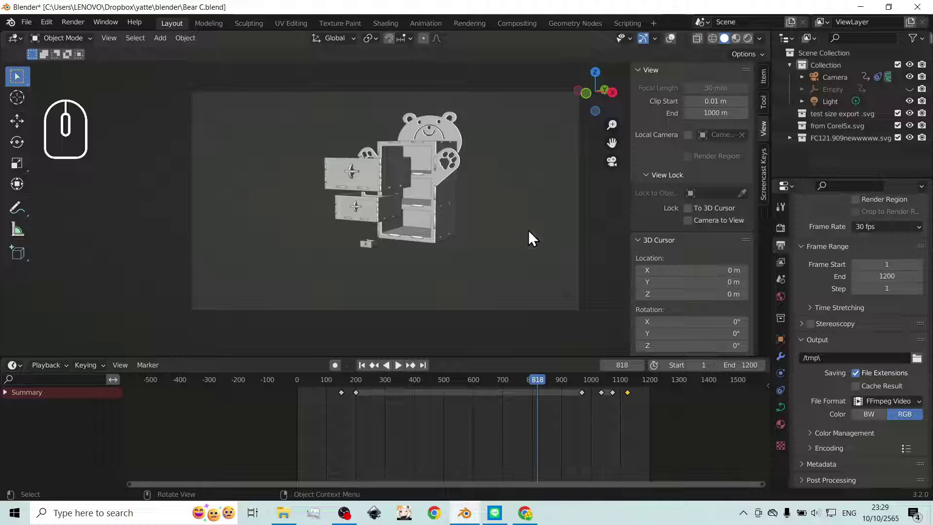
- Orbit around the pulled-out drawer and move the view back toward the bear cabinet
{"action": "left_click_drag", "start_coordinate": [541, 384], "coordinate": [526, 392]}
{"action": "scroll", "scroll_direction": "down", "scroll_amount": 3}
{"action": "scroll", "scroll_direction": "up", "scroll_amount": 3}
{"action": "scroll", "scroll_direction": "down", "scroll_amount": 3}
{"action": "left_click", "coordinate": [524, 203]}
{"action": "scroll", "scroll_direction": "down", "scroll_amount": 3}
{"action": "left_click", "coordinate": [522, 169]}
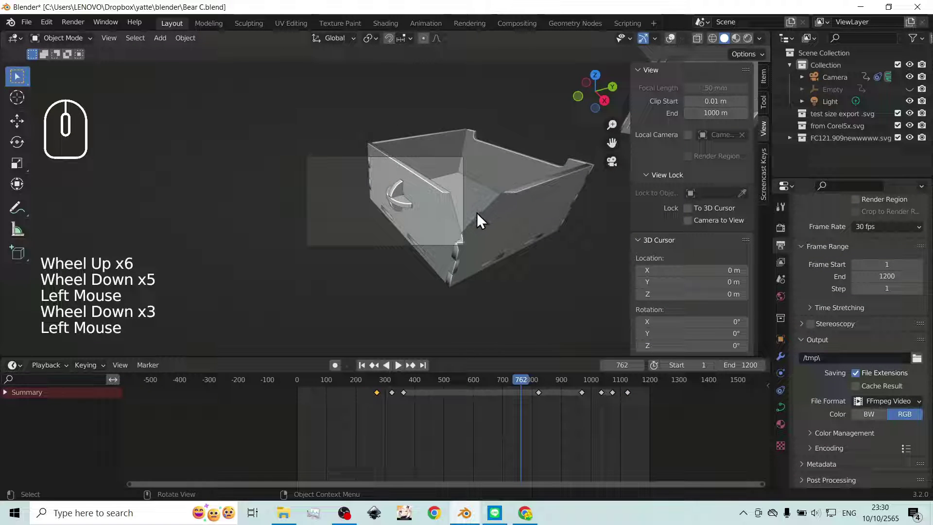
{"action": "scroll", "scroll_direction": "up", "scroll_amount": 3}
{"action": "scroll", "scroll_direction": "down", "scroll_amount": 3}
{"action": "scroll", "scroll_direction": "up", "scroll_amount": 3}
{"action": "scroll", "scroll_direction": "down", "scroll_amount": 3}
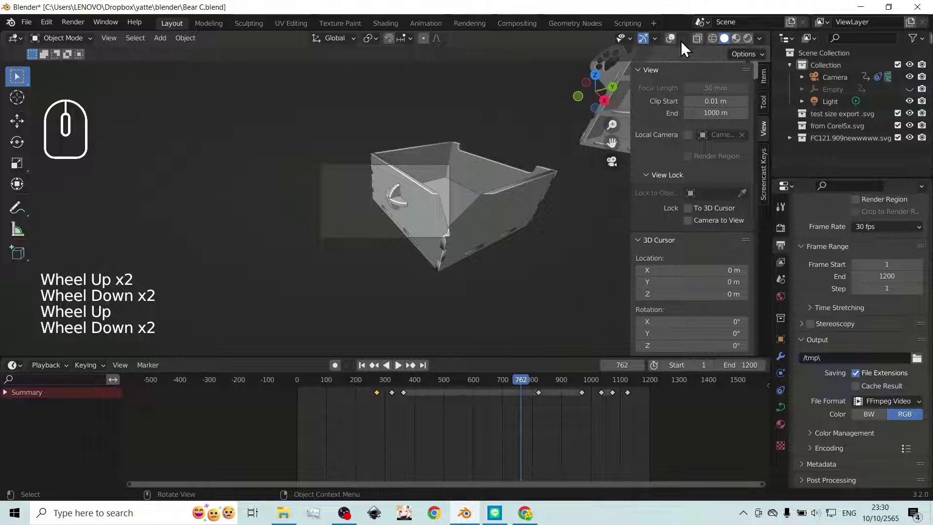
{"action": "scroll", "scroll_direction": "down", "scroll_amount": 3}
{"action": "scroll", "scroll_direction": "up", "scroll_amount": 3}
{"action": "scroll", "scroll_direction": "down", "scroll_amount": 3}
{"action": "left_click", "coordinate": [618, 169]}
{"action": "left_click_drag", "start_coordinate": [475, 193], "coordinate": [478, 186]}
{"action": "left_click_drag", "start_coordinate": [517, 156], "coordinate": [437, 211]}
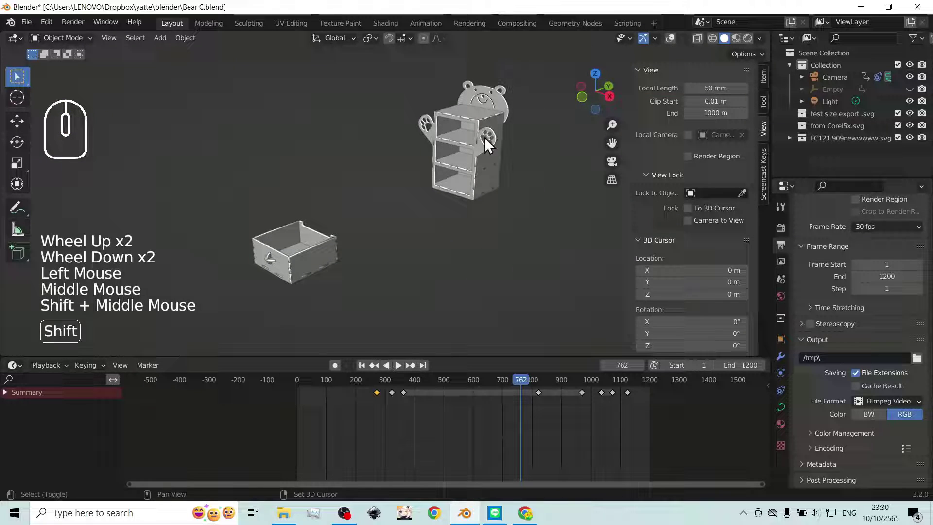
- Switch to solid shading with the Color option showing pieces as black solids
{"action": "left_click", "coordinate": [505, 102]}
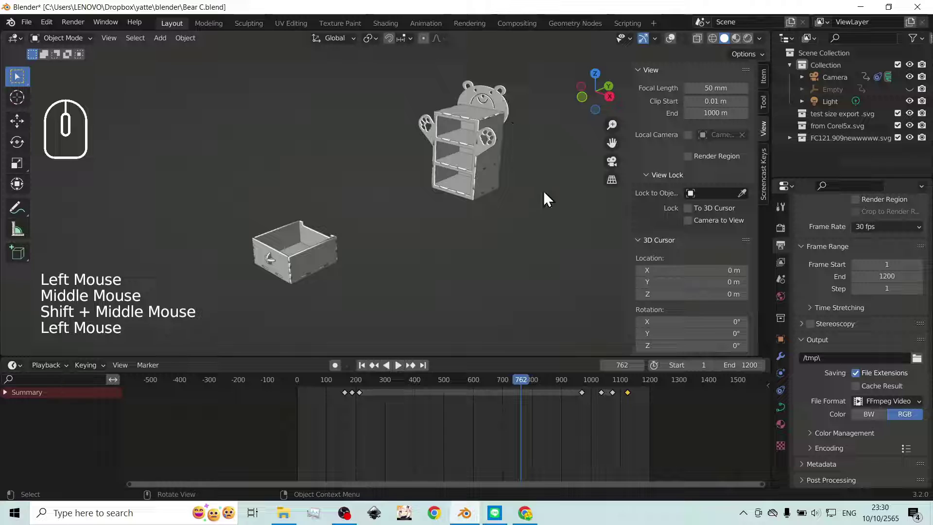
{"action": "left_click", "coordinate": [506, 100]}
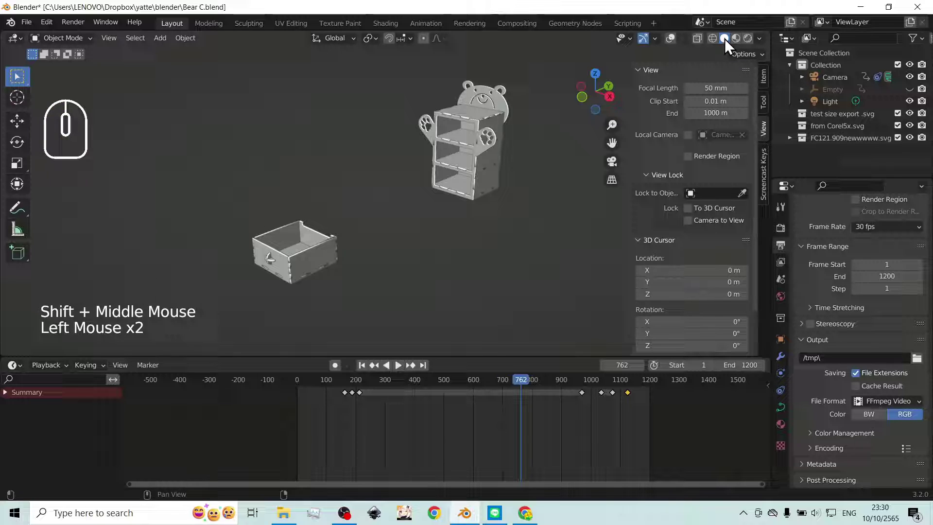
{"action": "left_click", "coordinate": [763, 43]}
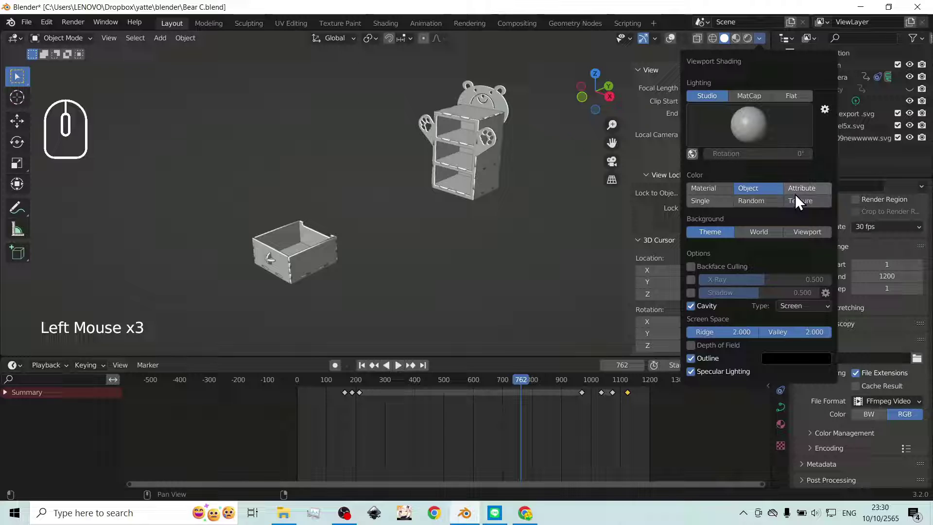
{"action": "left_click", "coordinate": [716, 194]}
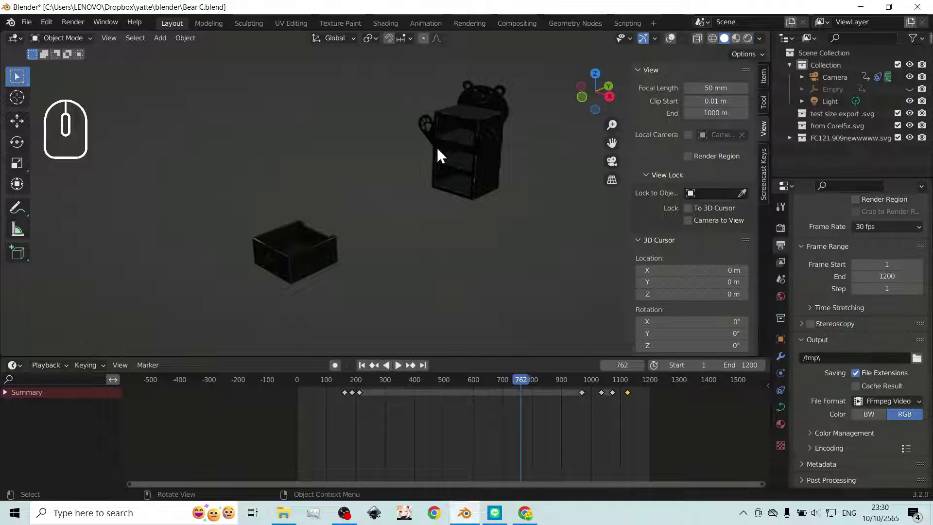
- Zoom out and frame both the black cabinet and drawer in the viewport
{"action": "scroll", "scroll_direction": "up", "scroll_amount": 3}
{"action": "scroll", "scroll_direction": "down", "scroll_amount": 3}
{"action": "left_click_drag", "start_coordinate": [483, 154], "coordinate": [412, 160]}
{"action": "scroll", "scroll_direction": "up", "scroll_amount": 3}
{"action": "left_click_drag", "start_coordinate": [545, 156], "coordinate": [467, 152]}
{"action": "scroll", "scroll_direction": "down", "scroll_amount": 3}
{"action": "left_click_drag", "start_coordinate": [388, 132], "coordinate": [540, 151]}
{"action": "left_click_drag", "start_coordinate": [515, 157], "coordinate": [509, 143]}
{"action": "scroll", "scroll_direction": "down", "scroll_amount": 3}
{"action": "left_click", "coordinate": [488, 122]}
{"action": "left_click", "coordinate": [485, 122]}
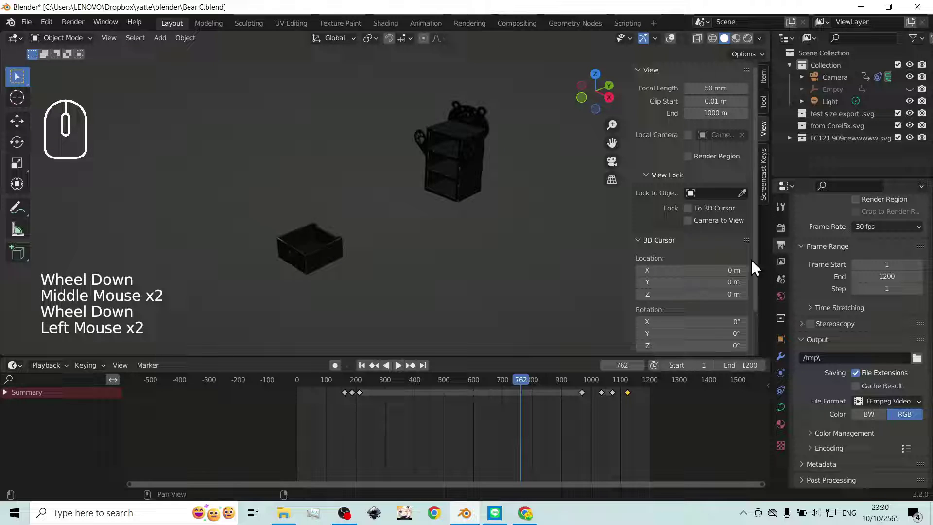
{"action": "scroll", "scroll_direction": "up", "scroll_amount": 3}
{"action": "scroll", "scroll_direction": "down", "scroll_amount": 3}
{"action": "left_click_drag", "start_coordinate": [484, 225], "coordinate": [505, 223]}
{"action": "scroll", "scroll_direction": "down", "scroll_amount": 3}
{"action": "left_click_drag", "start_coordinate": [463, 217], "coordinate": [444, 216]}
{"action": "scroll", "scroll_direction": "down", "scroll_amount": 3}
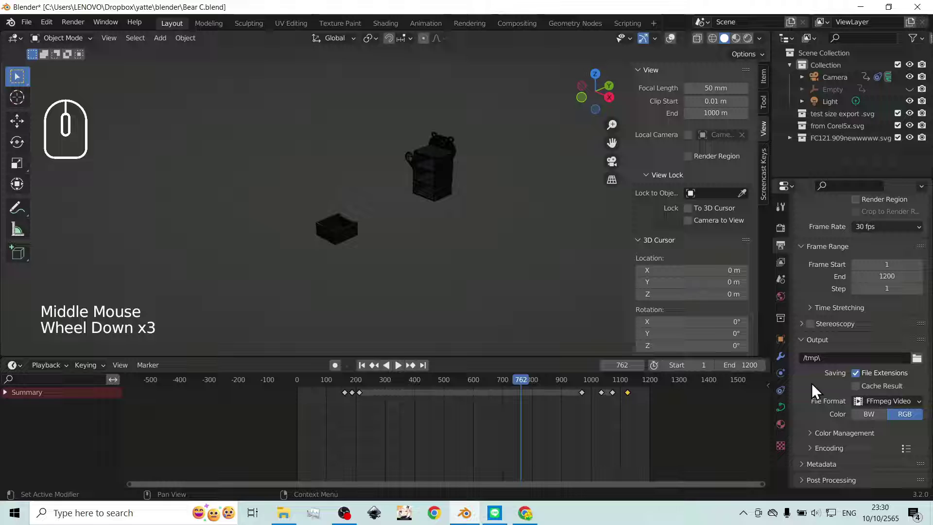
{"action": "scroll", "scroll_direction": "down", "scroll_amount": 3}
{"action": "scroll", "scroll_direction": "up", "scroll_amount": 3}
- Lighten the SVGMat.010 base colour toward white in Material Properties
{"action": "left_click", "coordinate": [786, 427]}
{"action": "middle_click", "coordinate": [825, 324]}
{"action": "left_click", "coordinate": [825, 325]}
{"action": "scroll", "scroll_direction": "up", "scroll_amount": 3}
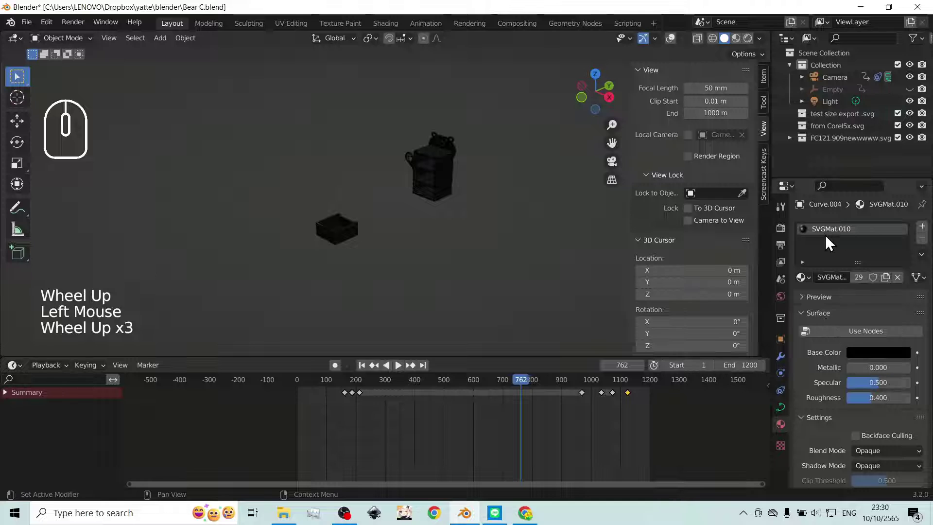
{"action": "middle_click", "coordinate": [858, 356]}
{"action": "scroll", "scroll_direction": "down", "scroll_amount": 3}
{"action": "left_click", "coordinate": [871, 316]}
{"action": "left_click_drag", "start_coordinate": [907, 209], "coordinate": [907, 185]}
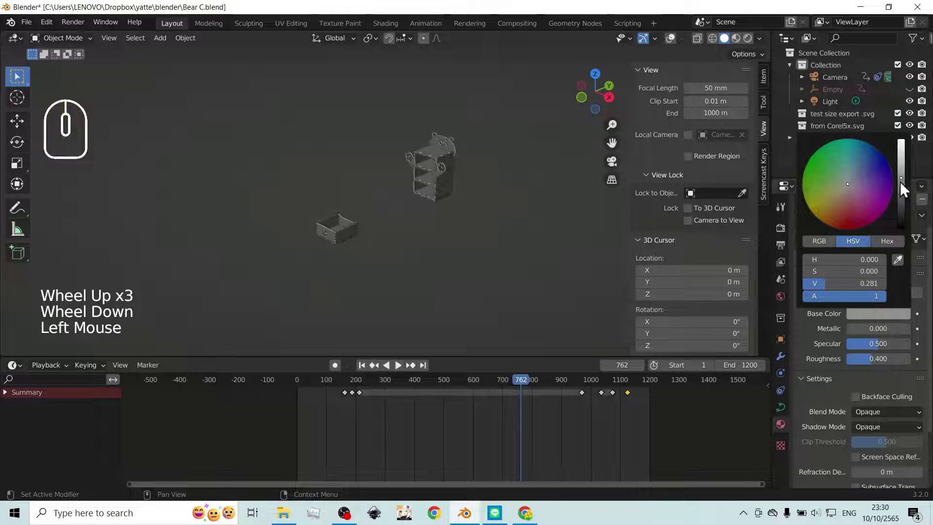
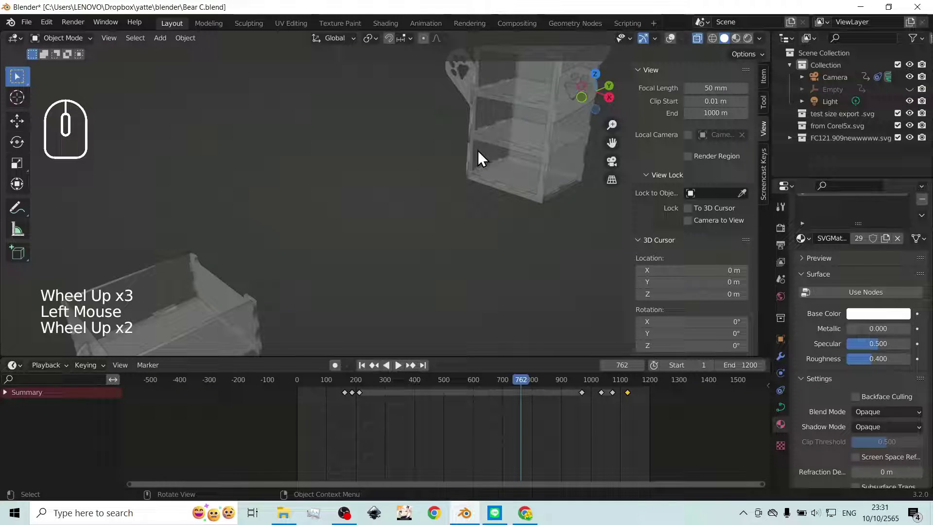
- Switch the viewport lighting to MatCap with single-colour shading
{"action": "scroll", "scroll_direction": "down", "scroll_amount": 3}
{"action": "middle_click", "coordinate": [482, 158]}
{"action": "middle_click", "coordinate": [482, 158]}
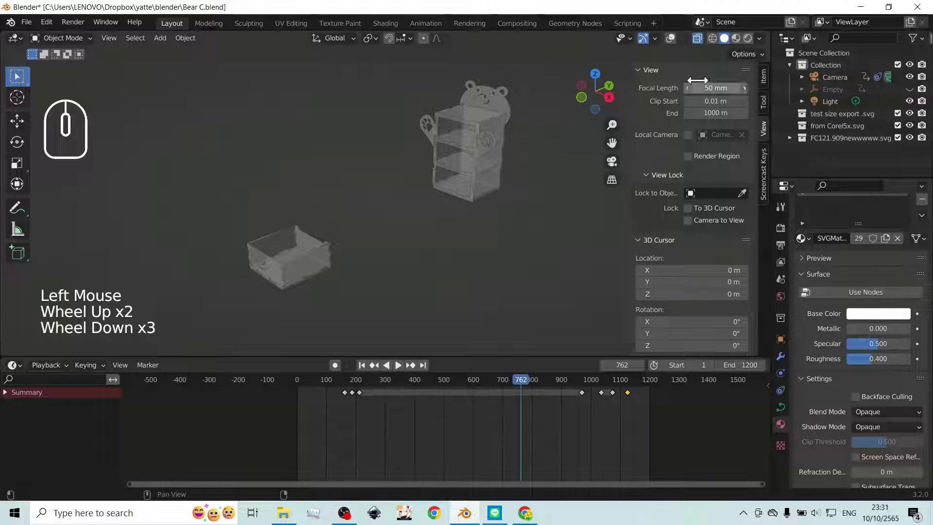
{"action": "left_click", "coordinate": [762, 48]}
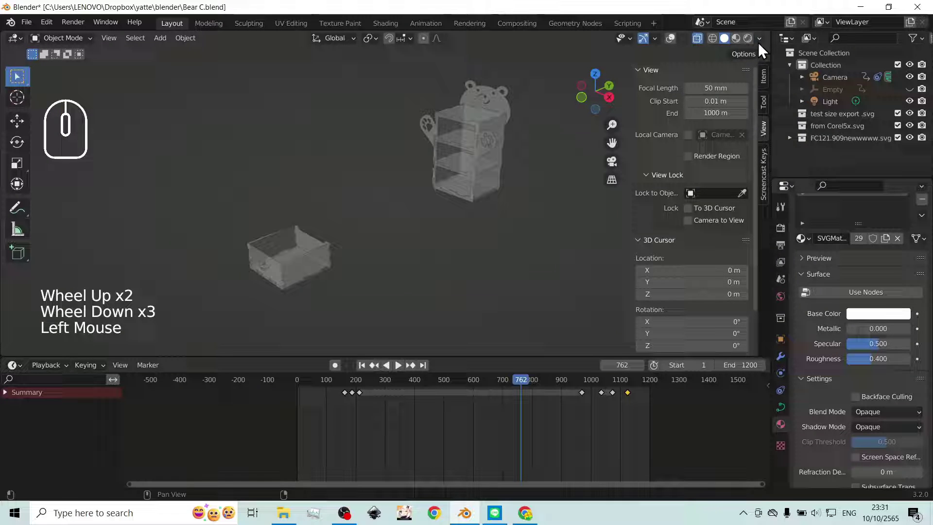
{"action": "left_click", "coordinate": [762, 46]}
{"action": "scroll", "scroll_direction": "down", "scroll_amount": 3}
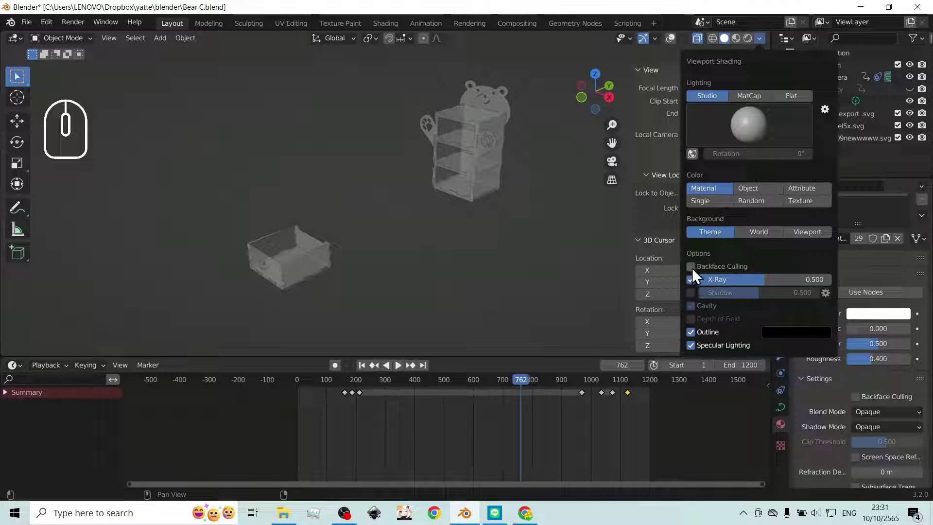
{"action": "left_click", "coordinate": [757, 103]}
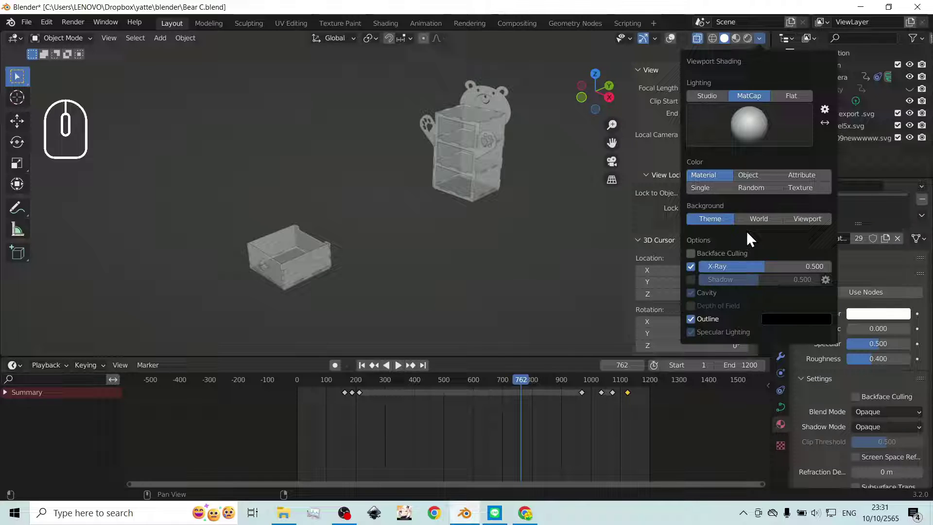
{"action": "left_click", "coordinate": [711, 297]}
{"action": "left_click", "coordinate": [711, 297]}
{"action": "left_click", "coordinate": [755, 136]}
{"action": "left_click", "coordinate": [755, 137]}
{"action": "left_click", "coordinate": [719, 194]}
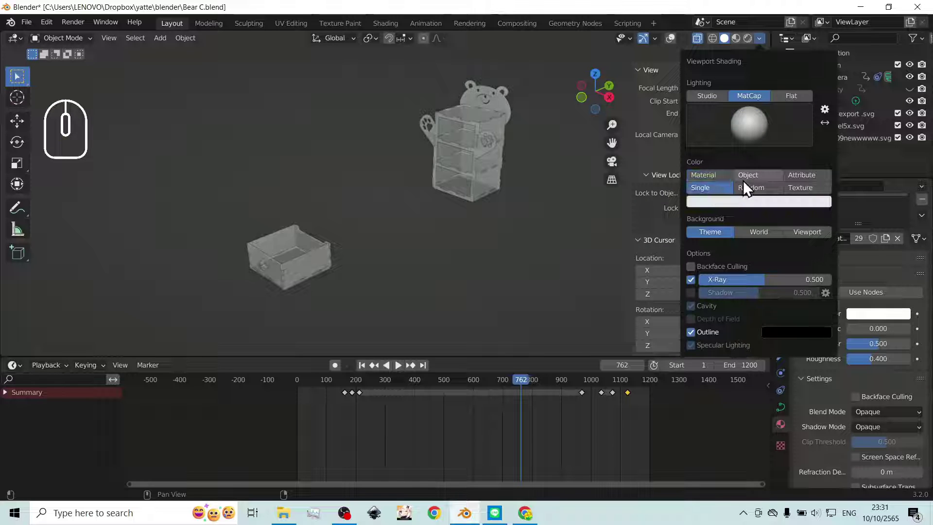
- Try Random, Texture and Object colour modes, then settle on Single in a purple shade
{"action": "left_click", "coordinate": [723, 182]}
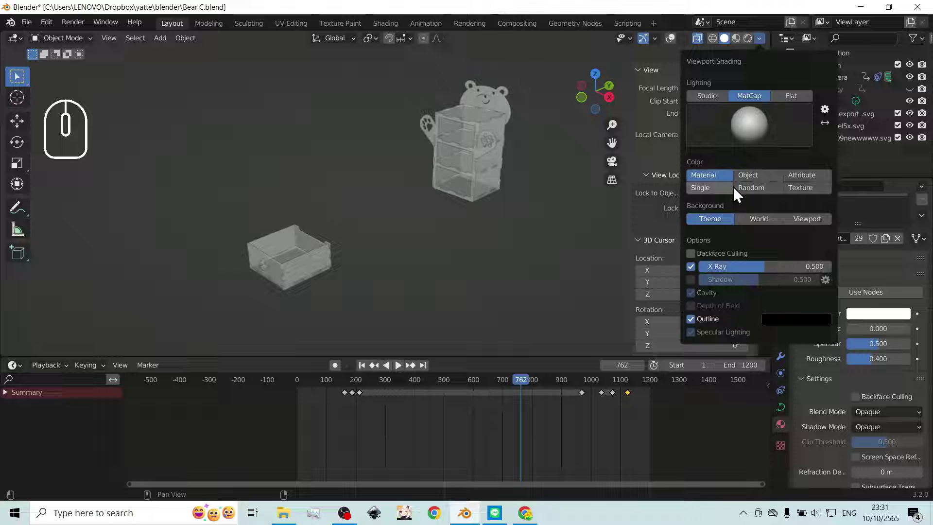
{"action": "left_click", "coordinate": [753, 192]}
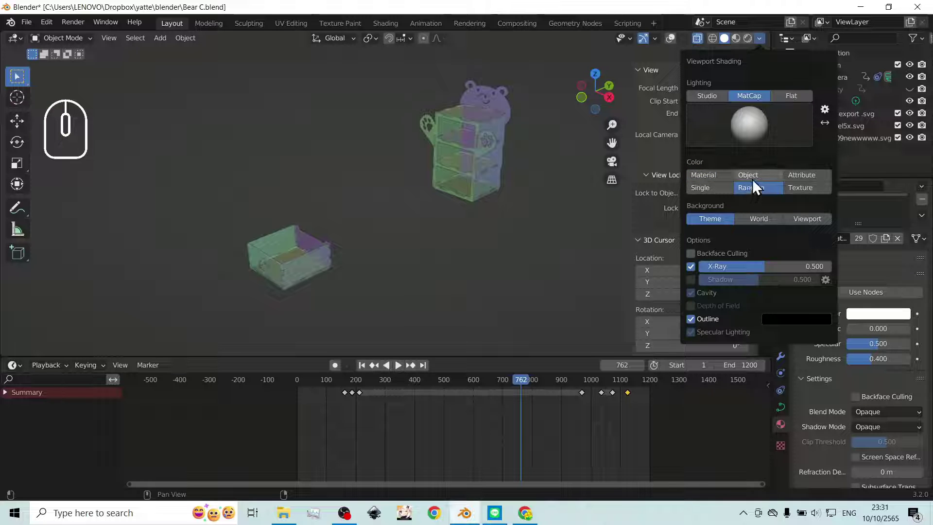
{"action": "left_click", "coordinate": [799, 194]}
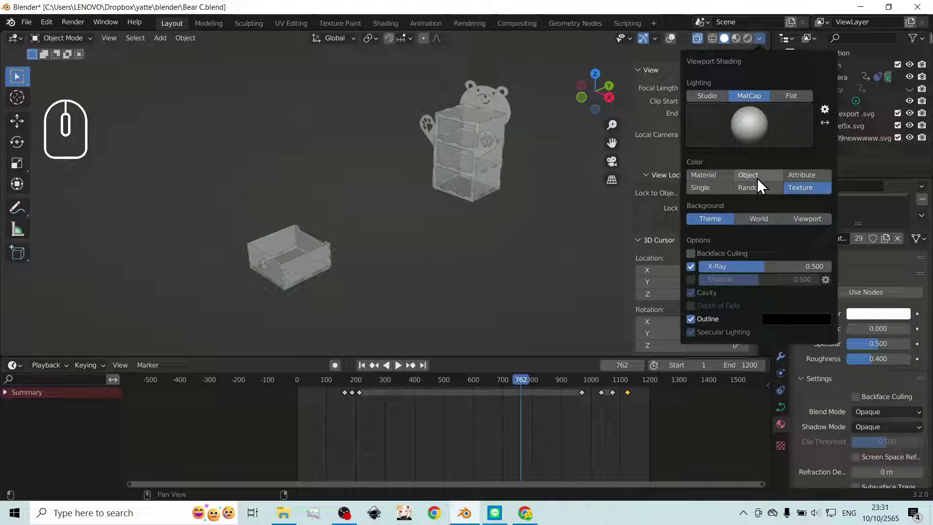
{"action": "left_click", "coordinate": [760, 184]}
{"action": "left_click", "coordinate": [732, 192]}
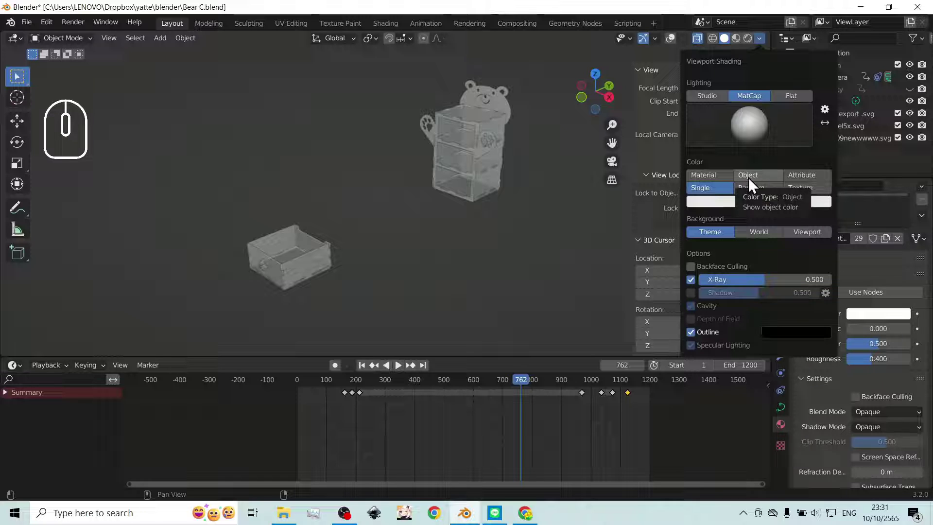
{"action": "left_click", "coordinate": [742, 210]}
{"action": "left_click_drag", "start_coordinate": [776, 97], "coordinate": [790, 84]}
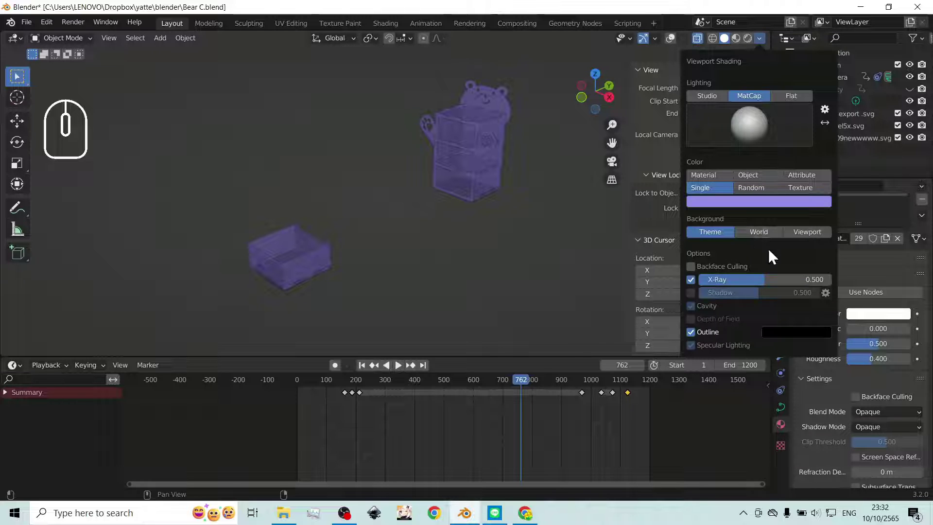
- Set the viewport background to a custom colour darkened to black
{"action": "left_click", "coordinate": [804, 238]}
{"action": "left_click", "coordinate": [770, 253]}
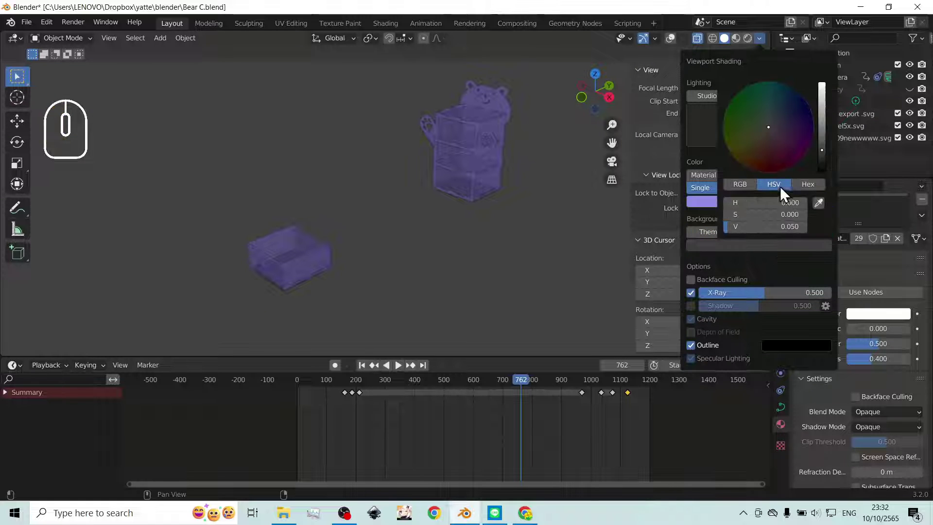
{"action": "left_click_drag", "start_coordinate": [830, 152], "coordinate": [826, 180]}
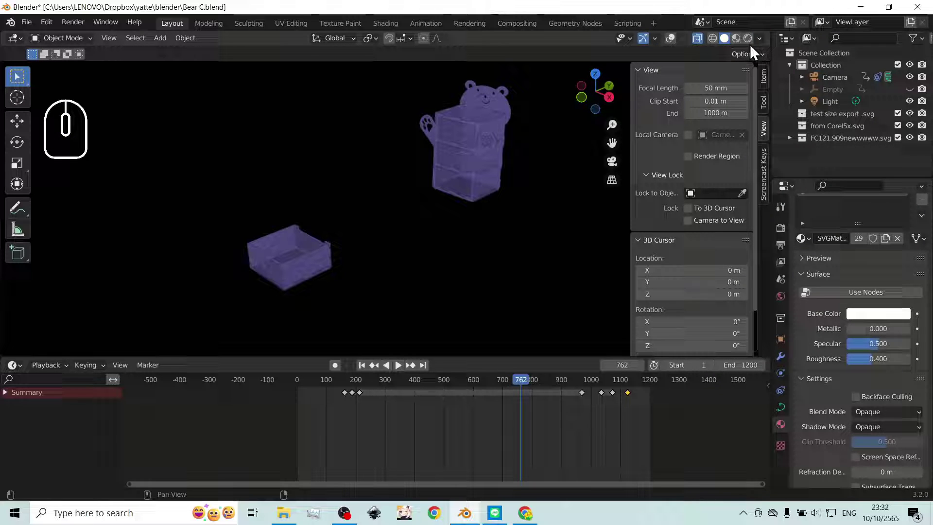
- Adjust the X-ray transparency and switch the shading colour back to Random
{"action": "left_click", "coordinate": [762, 46]}
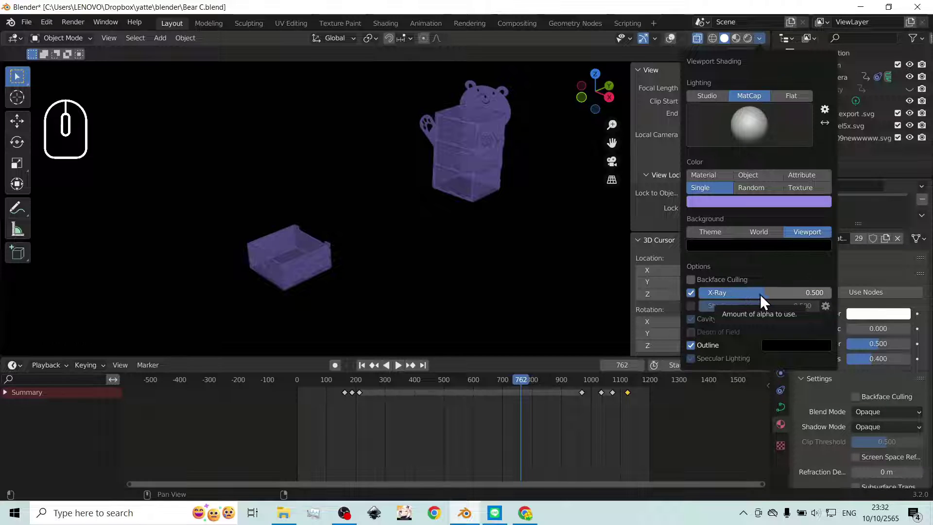
{"action": "left_click_drag", "start_coordinate": [766, 300], "coordinate": [761, 299]}
{"action": "middle_click", "coordinate": [761, 299]}
{"action": "right_click", "coordinate": [762, 300]}
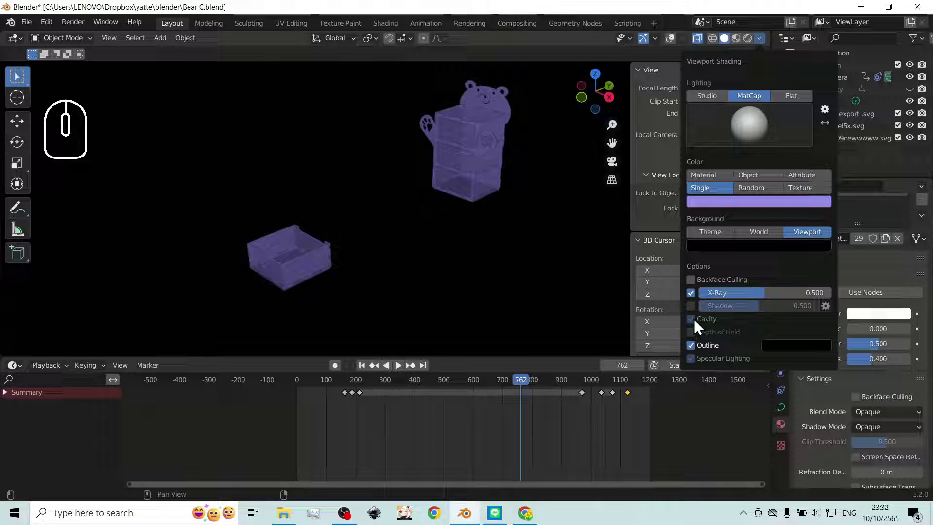
{"action": "left_click", "coordinate": [696, 324]}
{"action": "left_click", "coordinate": [696, 324]}
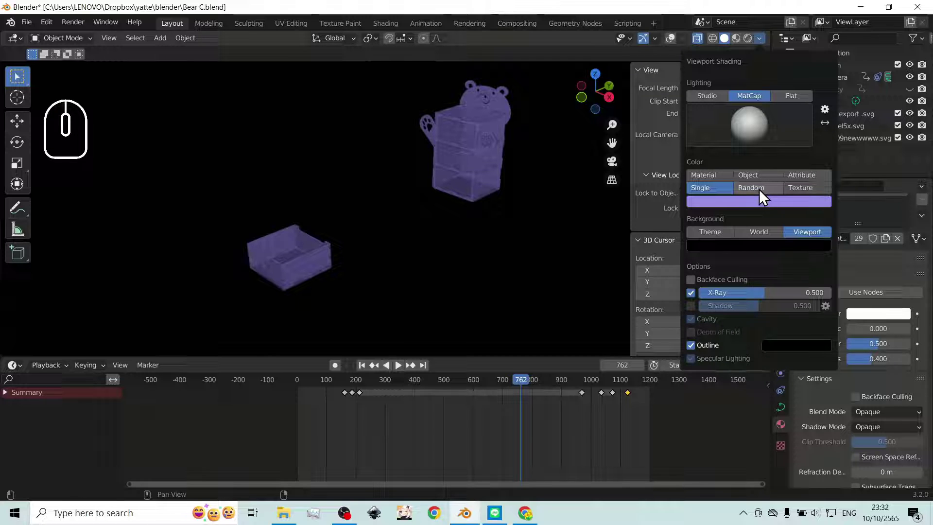
{"action": "left_click", "coordinate": [761, 192]}
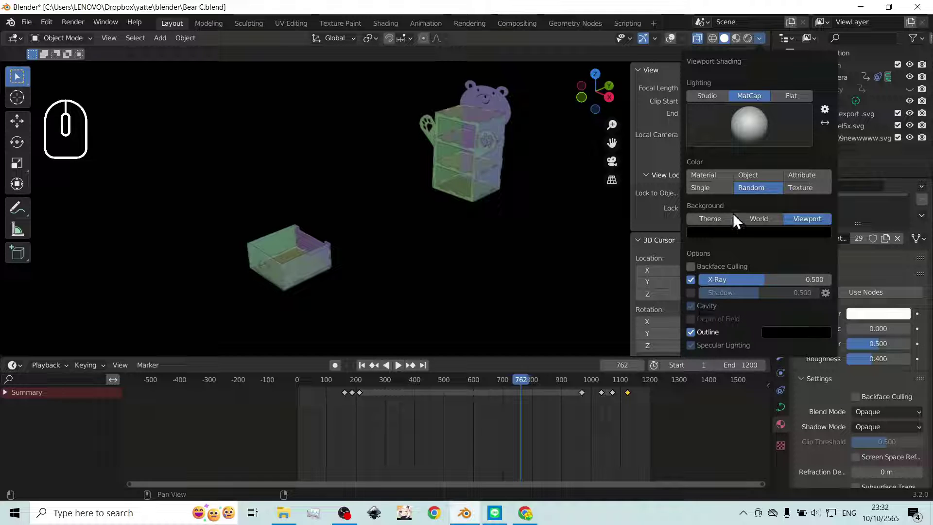
- Turn X-ray off and enable cavity shading so the solid pieces show darkened edges
{"action": "middle_click", "coordinate": [478, 163]}
{"action": "scroll", "scroll_direction": "up", "scroll_amount": 3}
{"action": "middle_click", "coordinate": [483, 163]}
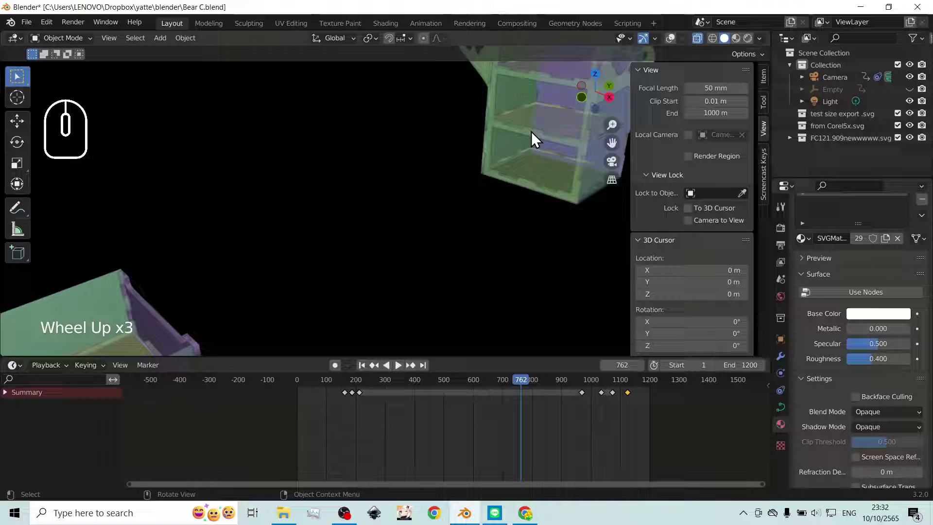
{"action": "scroll", "scroll_direction": "down", "scroll_amount": 3}
{"action": "middle_click", "coordinate": [542, 142]}
{"action": "left_click", "coordinate": [705, 46]}
{"action": "middle_click", "coordinate": [486, 140]}
{"action": "scroll", "scroll_direction": "up", "scroll_amount": 3}
{"action": "left_click_drag", "start_coordinate": [526, 117], "coordinate": [425, 186]}
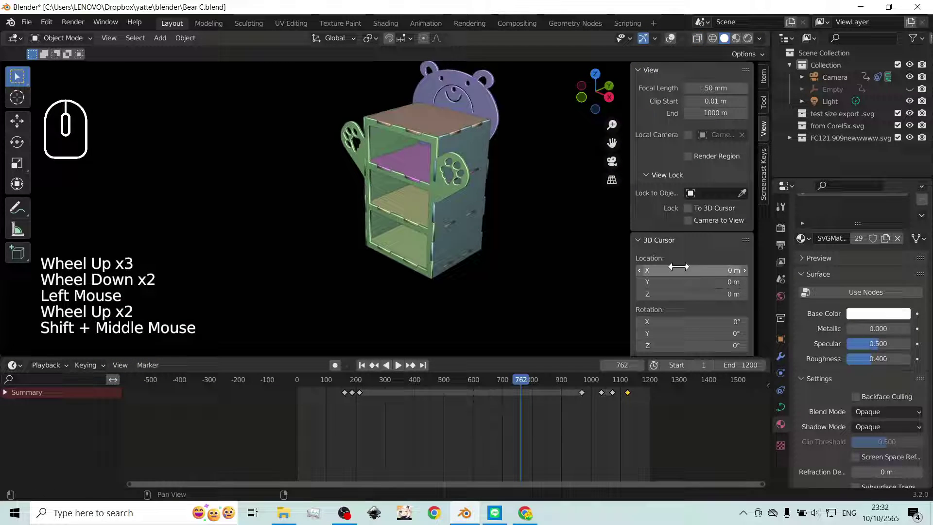
{"action": "left_click", "coordinate": [764, 42]}
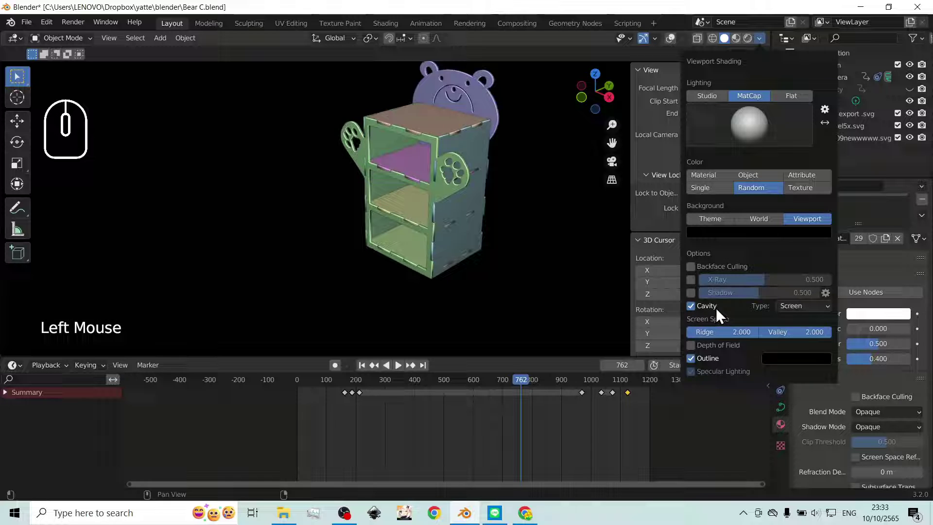
- Tweak the cavity options and scrub the animation to frame 777 with the drawer out
{"action": "left_click_drag", "start_coordinate": [746, 340], "coordinate": [764, 339]}
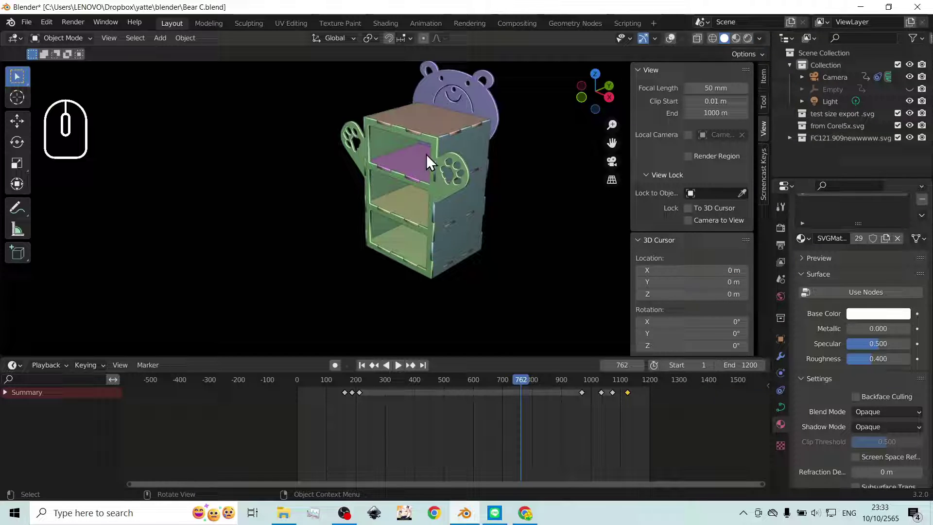
{"action": "left_click", "coordinate": [761, 45]}
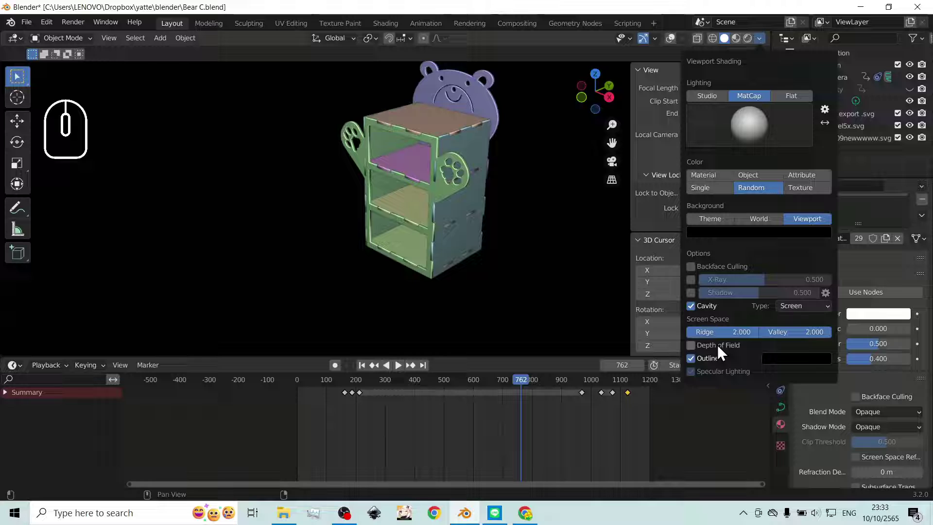
{"action": "left_click", "coordinate": [722, 352]}
{"action": "left_click", "coordinate": [722, 352]}
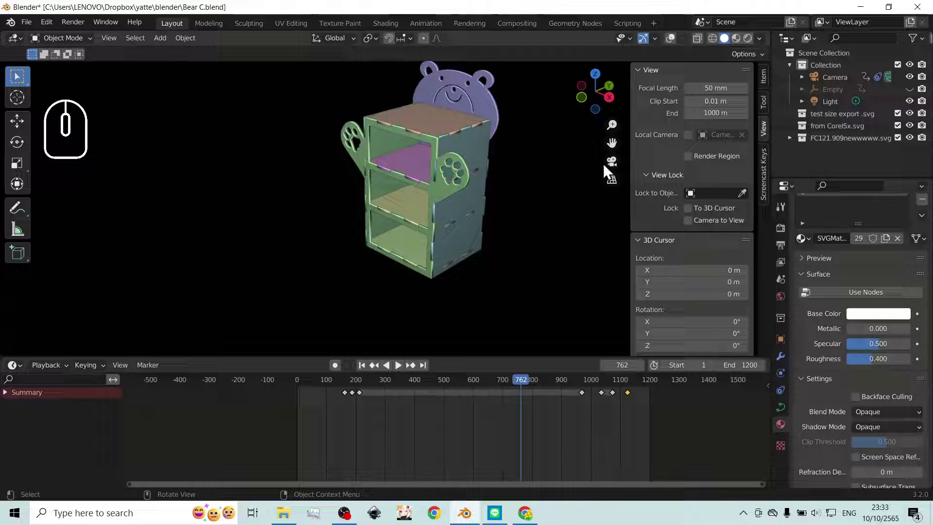
{"action": "left_click", "coordinate": [615, 169]}
{"action": "scroll", "scroll_direction": "up", "scroll_amount": 3}
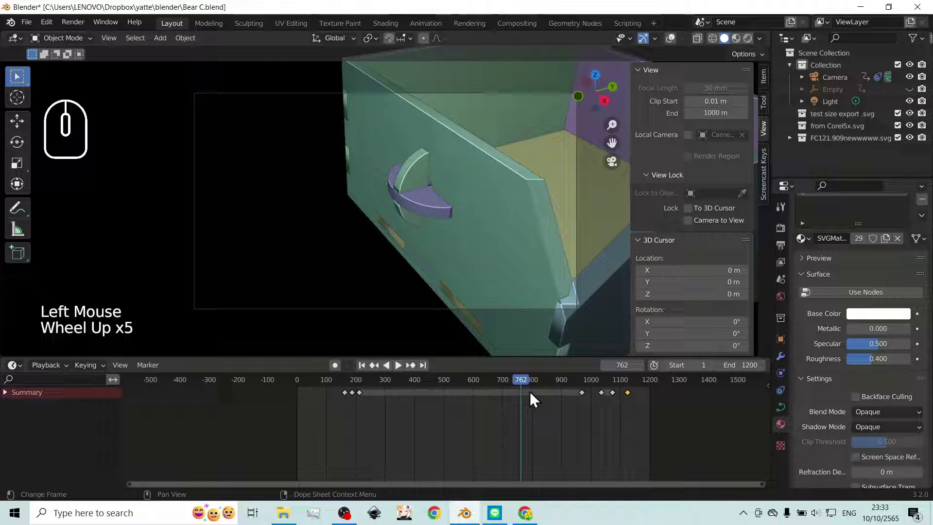
{"action": "left_click_drag", "start_coordinate": [525, 384], "coordinate": [529, 393]}
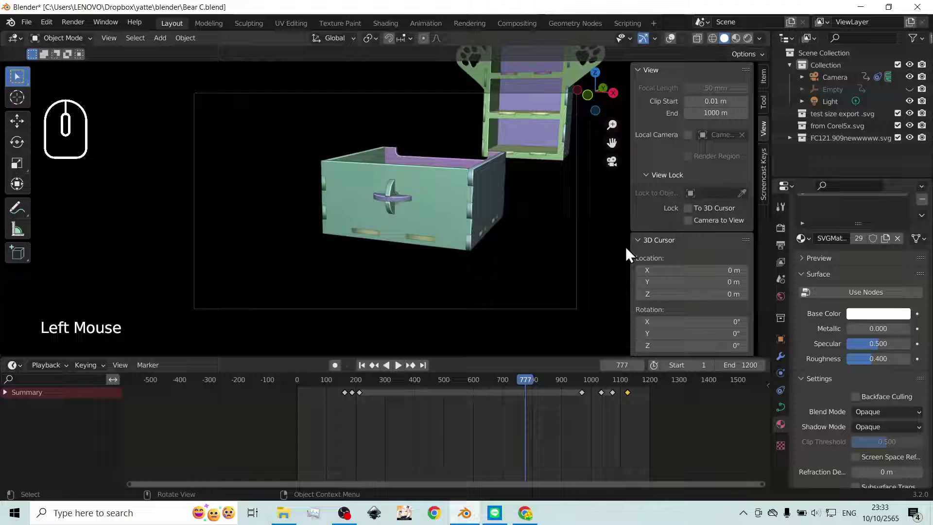
- Show the box in Single colour with X-ray on and rewind the animation to frame 0
{"action": "left_click", "coordinate": [767, 43]}
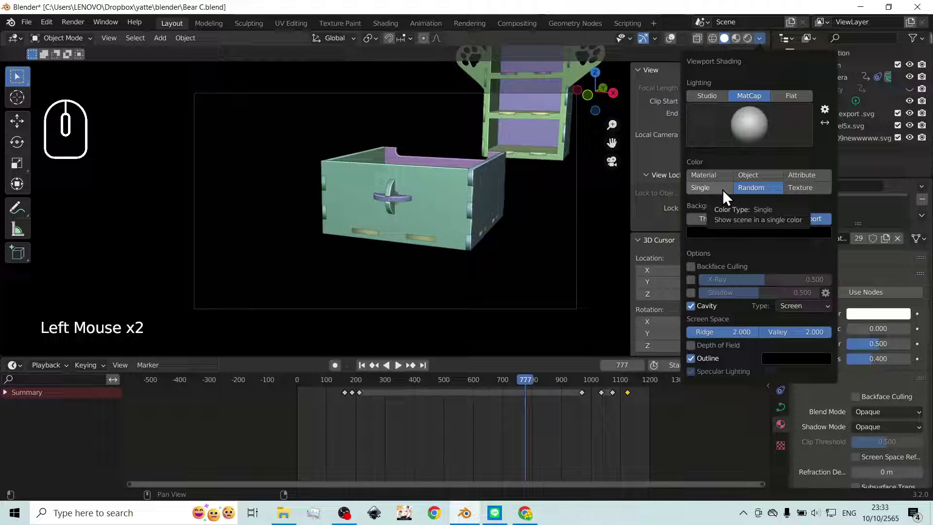
{"action": "left_click", "coordinate": [727, 197]}
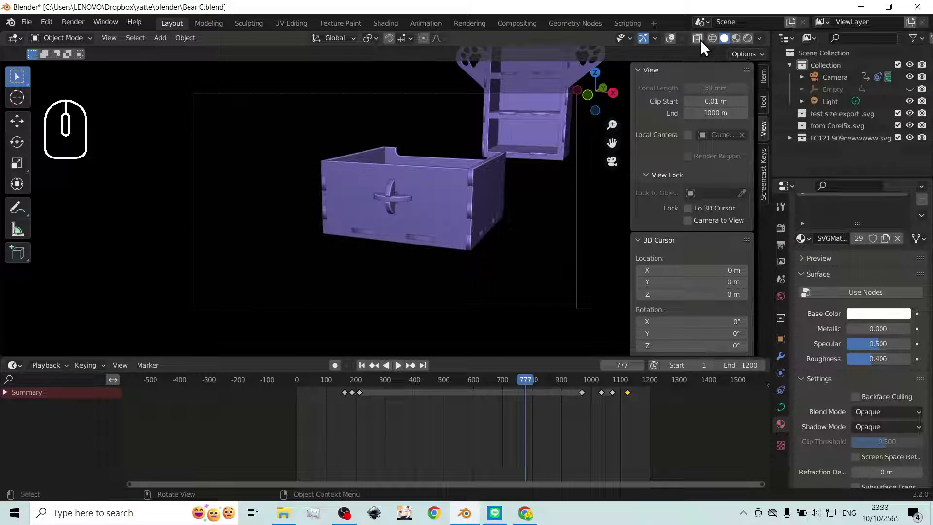
{"action": "left_click", "coordinate": [702, 46]}
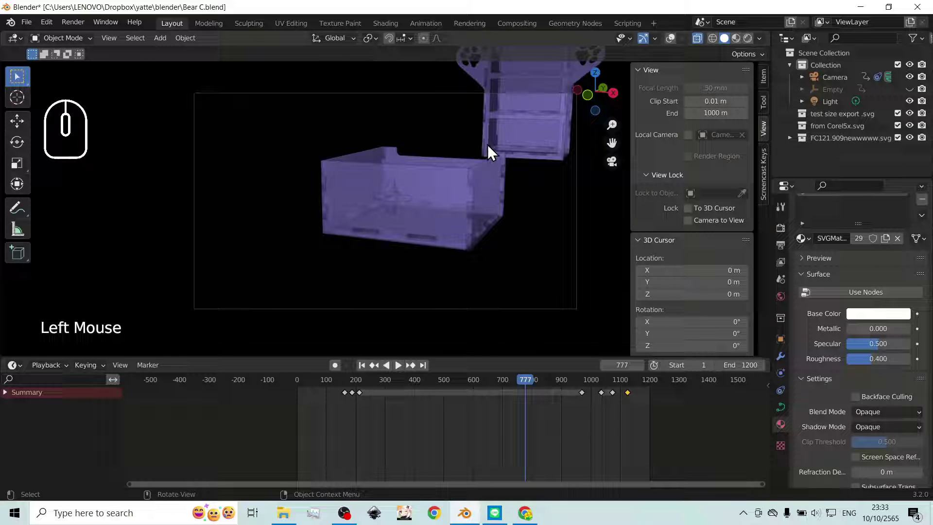
{"action": "left_click_drag", "start_coordinate": [527, 382], "coordinate": [293, 375]}
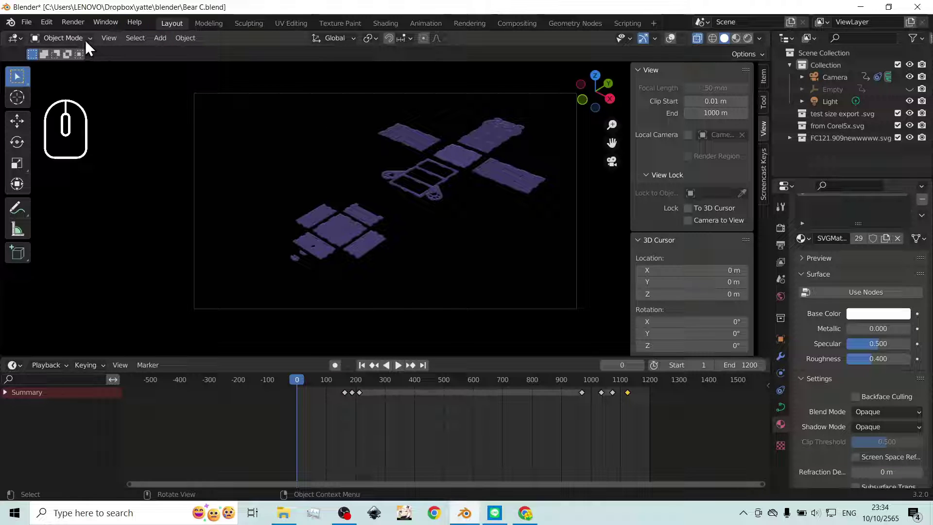
- Set the render output path to /tmp\xray and start the viewport animation render
{"action": "left_click", "coordinate": [109, 45]}
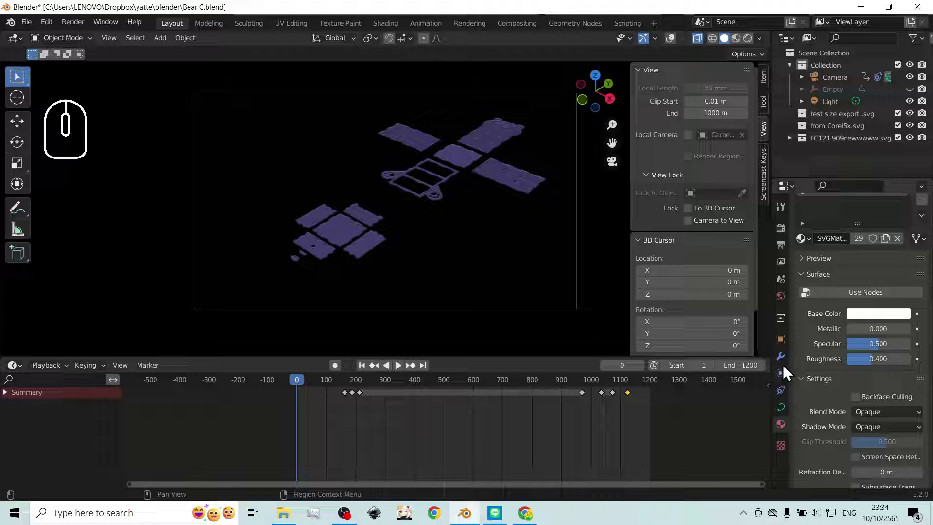
{"action": "left_click", "coordinate": [784, 250]}
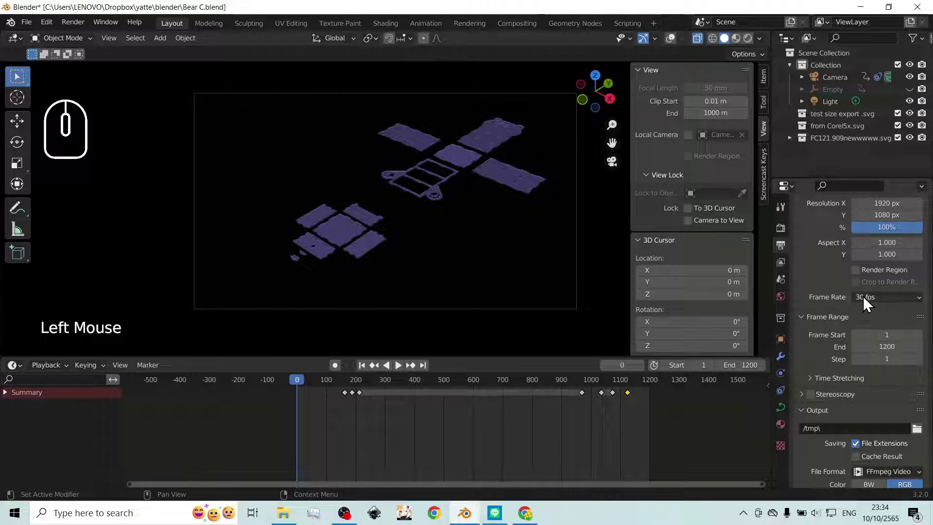
{"action": "left_click", "coordinate": [784, 236]}
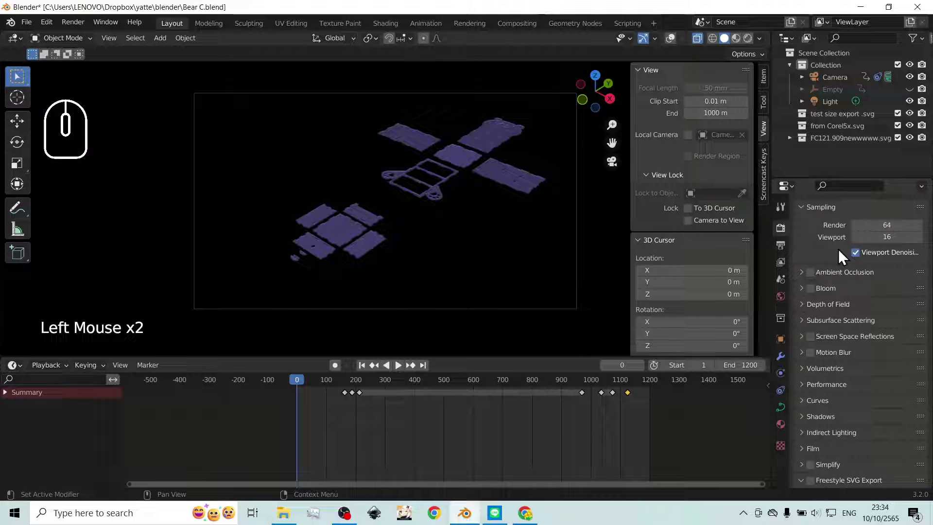
{"action": "left_click", "coordinate": [789, 251]}
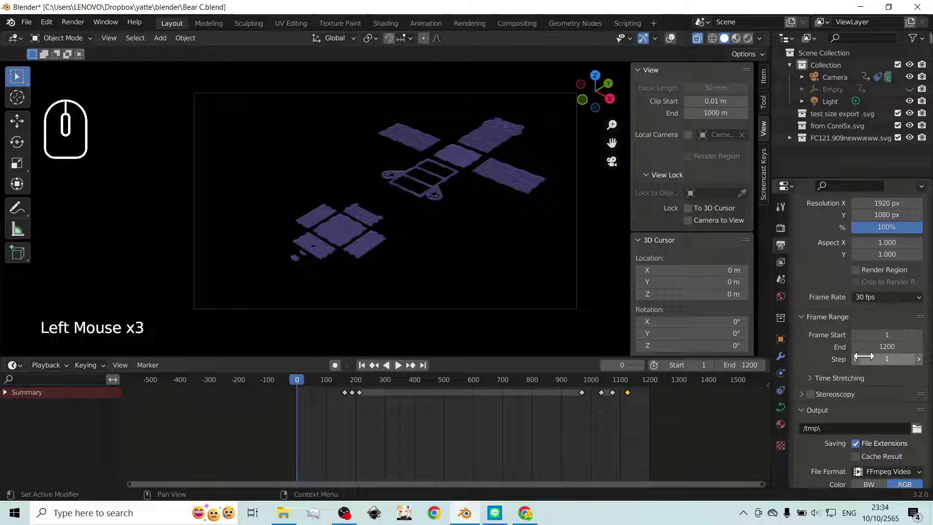
{"action": "double_click", "coordinate": [835, 431]}
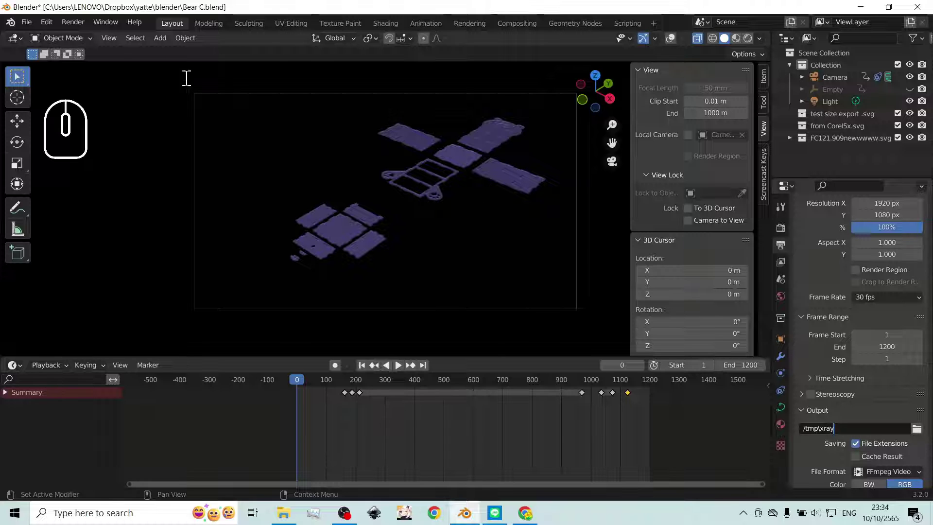
{"action": "left_click", "coordinate": [113, 50]}
{"action": "left_click", "coordinate": [113, 47]}
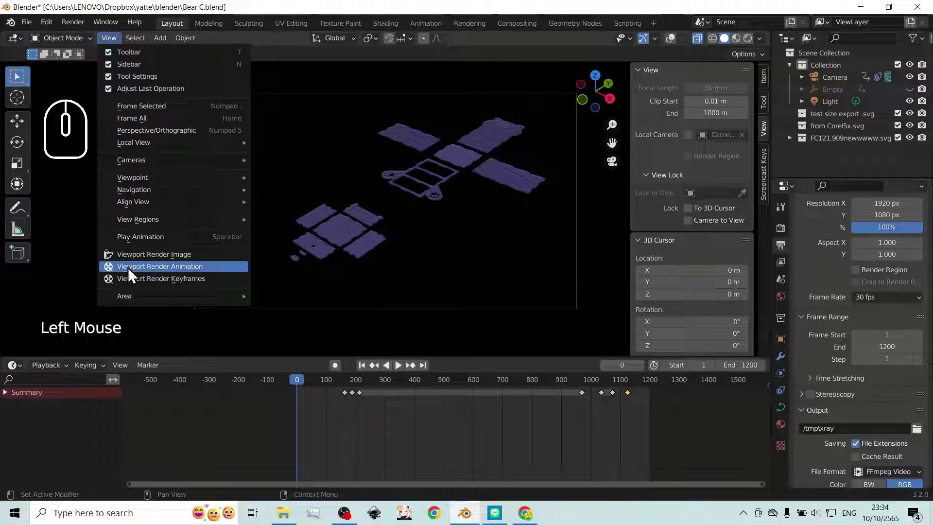
- Close the finished Render Result window and reorient the view of the bear box
{"action": "left_click", "coordinate": [162, 274]}
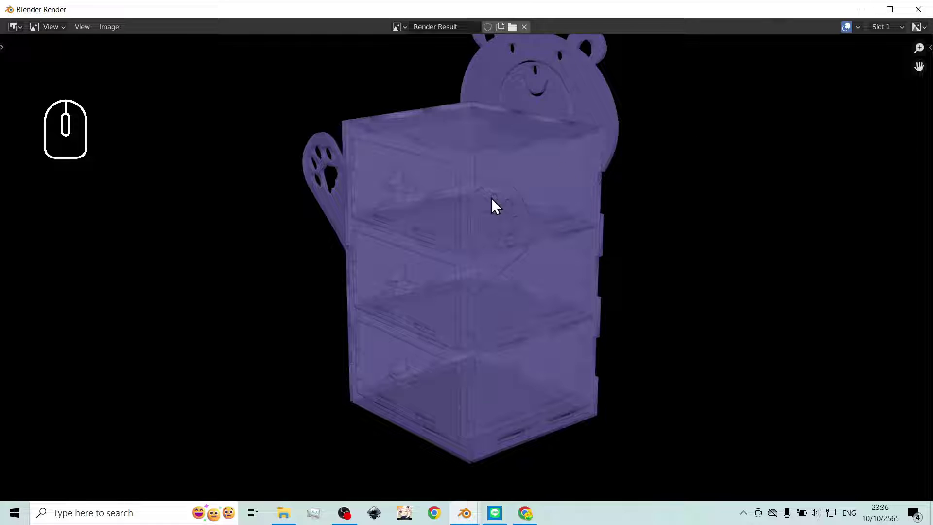
{"action": "left_click", "coordinate": [891, 19]}
{"action": "left_click", "coordinate": [895, 15]}
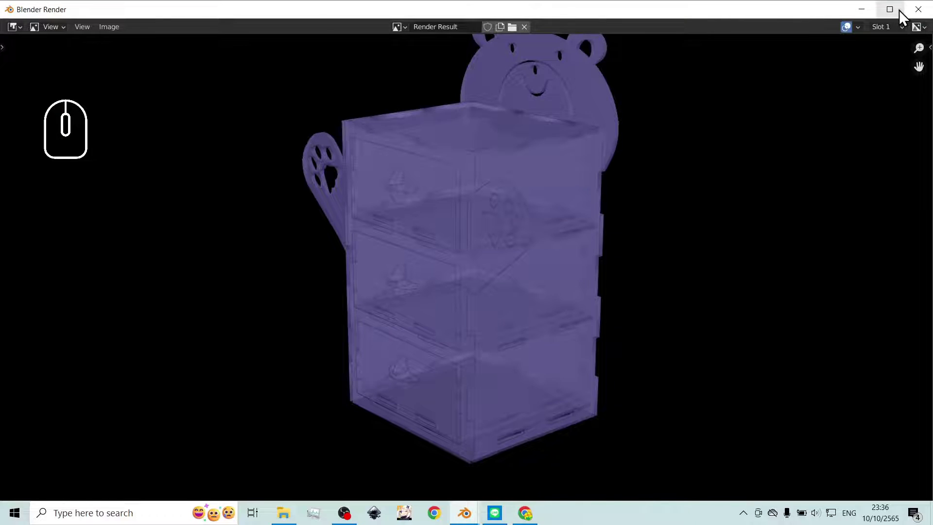
{"action": "left_click", "coordinate": [916, 17]}
{"action": "left_click_drag", "start_coordinate": [350, 386], "coordinate": [620, 400]}
{"action": "scroll", "scroll_direction": "up", "scroll_amount": 3}
{"action": "left_click_drag", "start_coordinate": [623, 384], "coordinate": [637, 384]}
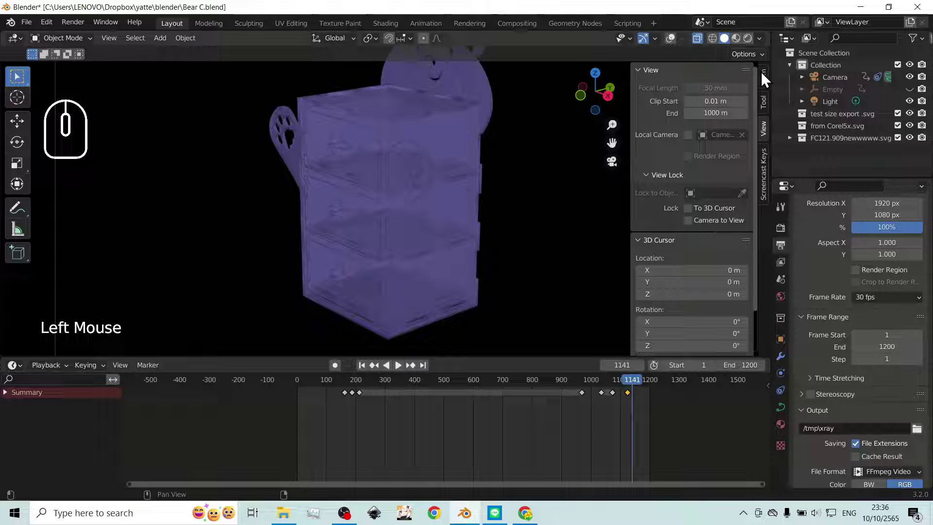
- Set the viewport Outline colour to white so the purple X-ray box edges stand out
{"action": "left_click", "coordinate": [766, 44]}
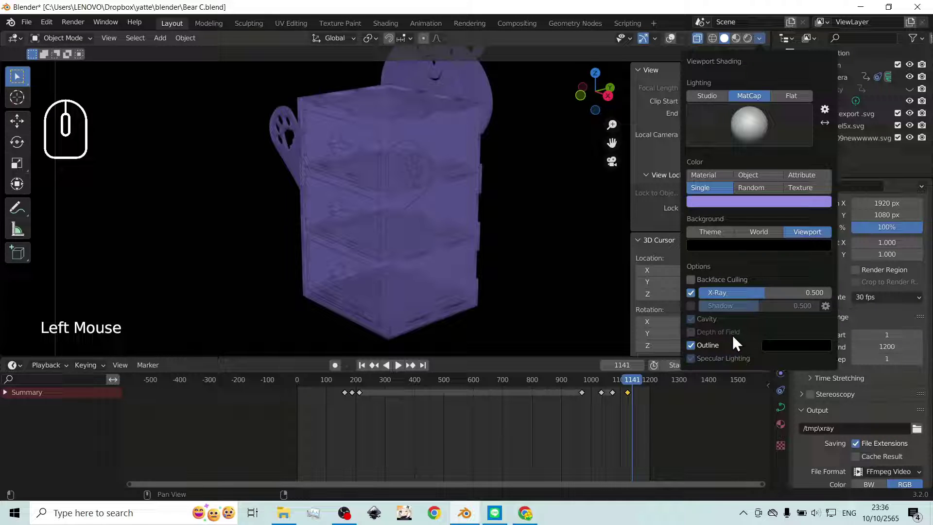
{"action": "left_click", "coordinate": [788, 350]}
{"action": "left_click_drag", "start_coordinate": [827, 261], "coordinate": [830, 190]}
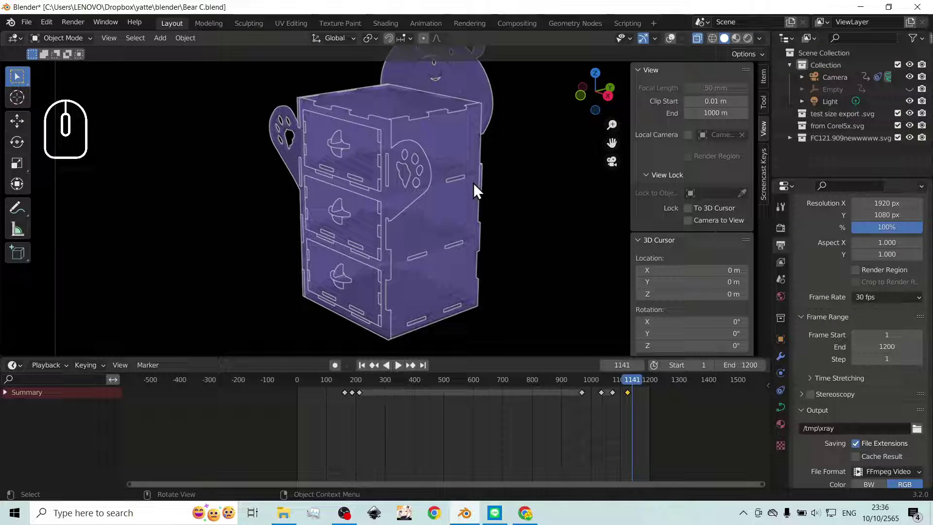
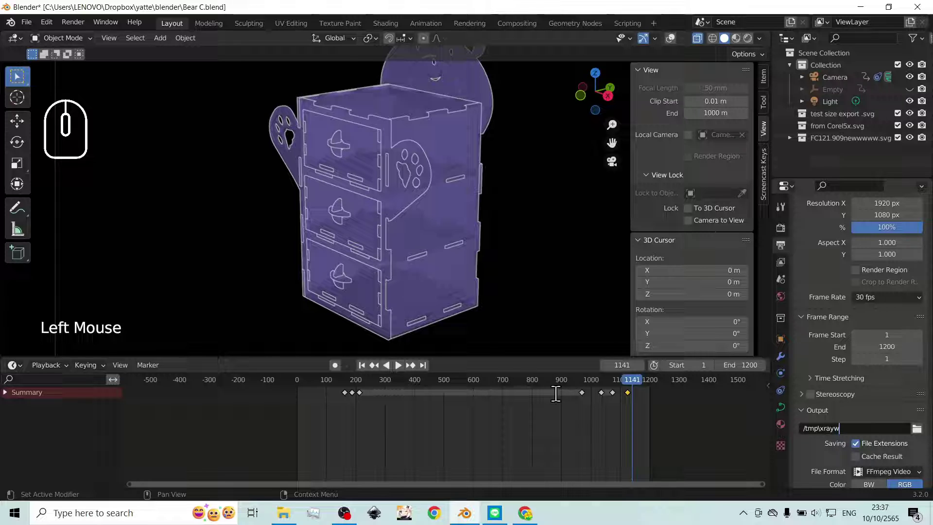
- Scrub to frame 827 and change the Single display colour from purple to pale green
{"action": "left_click", "coordinate": [638, 387]}
{"action": "left_click_drag", "start_coordinate": [638, 388], "coordinate": [544, 390]}
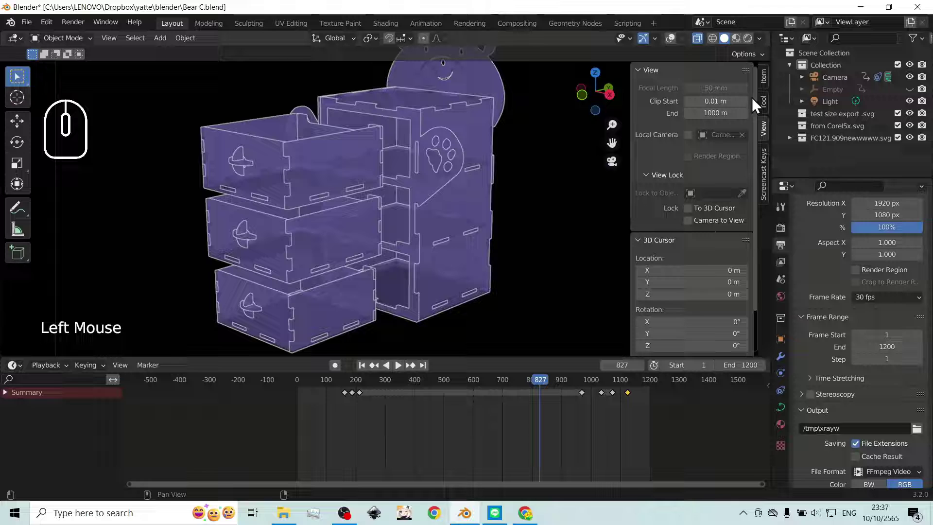
{"action": "left_click", "coordinate": [766, 59]}
{"action": "double_click", "coordinate": [764, 48]}
{"action": "left_click", "coordinate": [734, 208]}
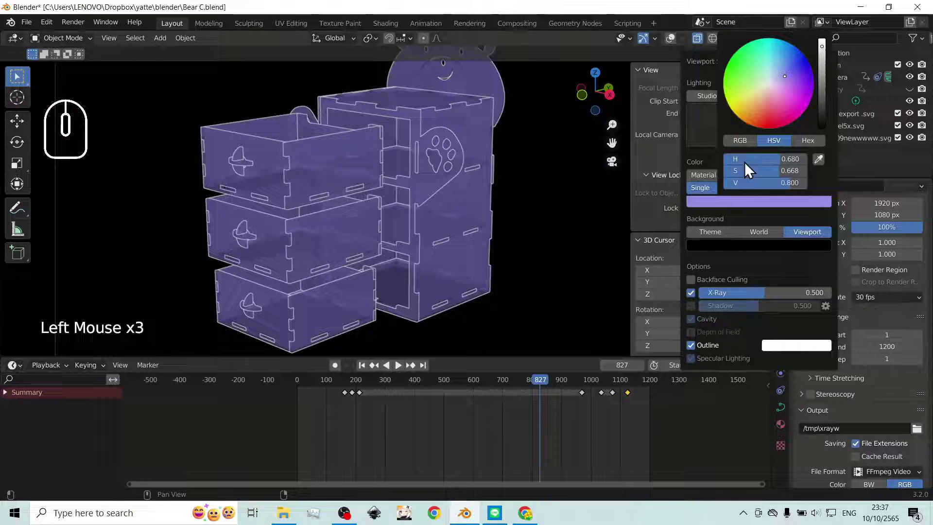
{"action": "left_click_drag", "start_coordinate": [781, 96], "coordinate": [770, 89]}
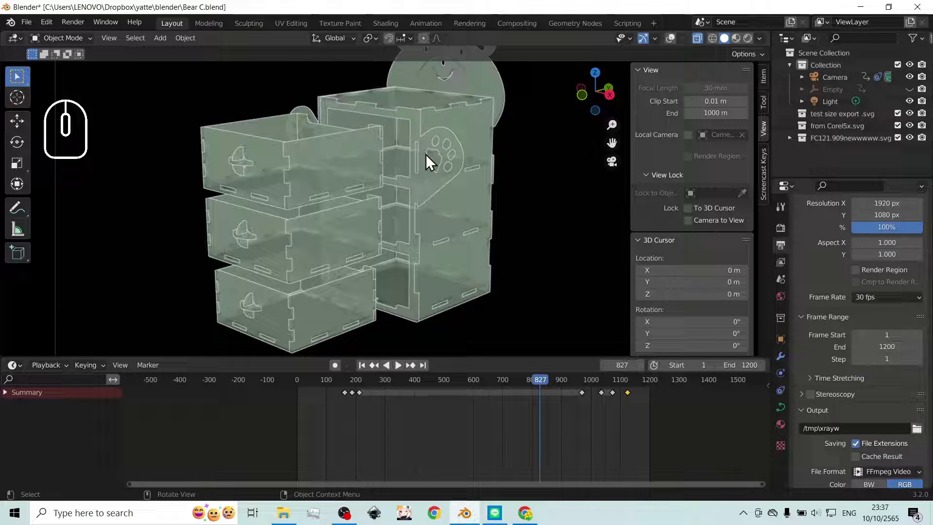
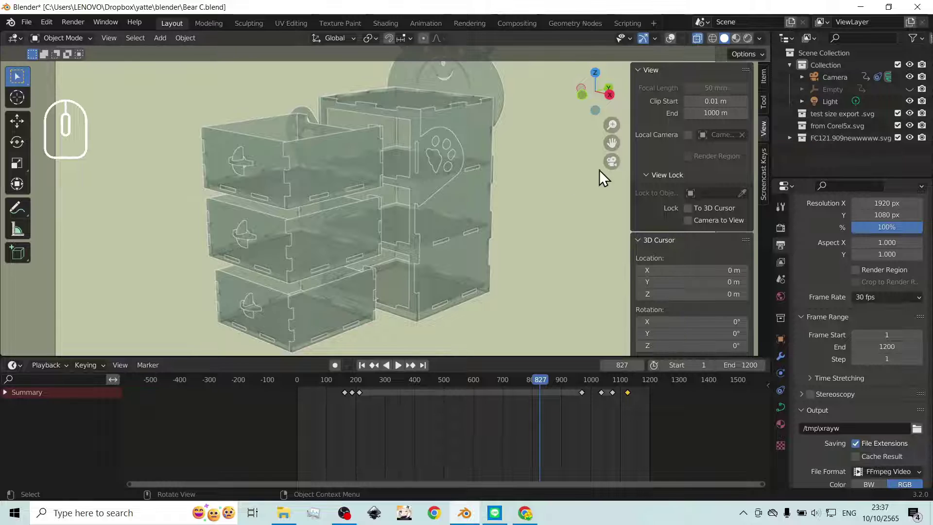
- Check the scene camera view, then render the pale-green see-through animation
{"action": "left_click", "coordinate": [619, 169]}
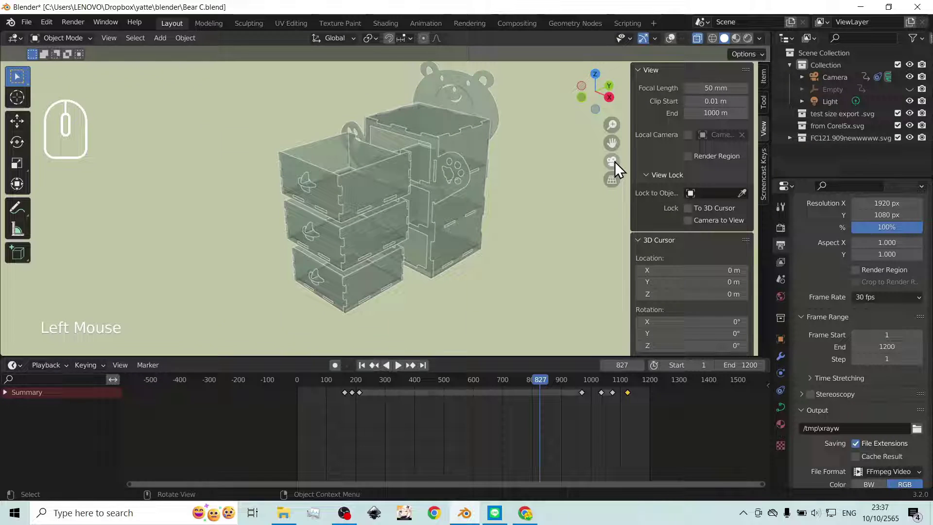
{"action": "left_click", "coordinate": [617, 168]}
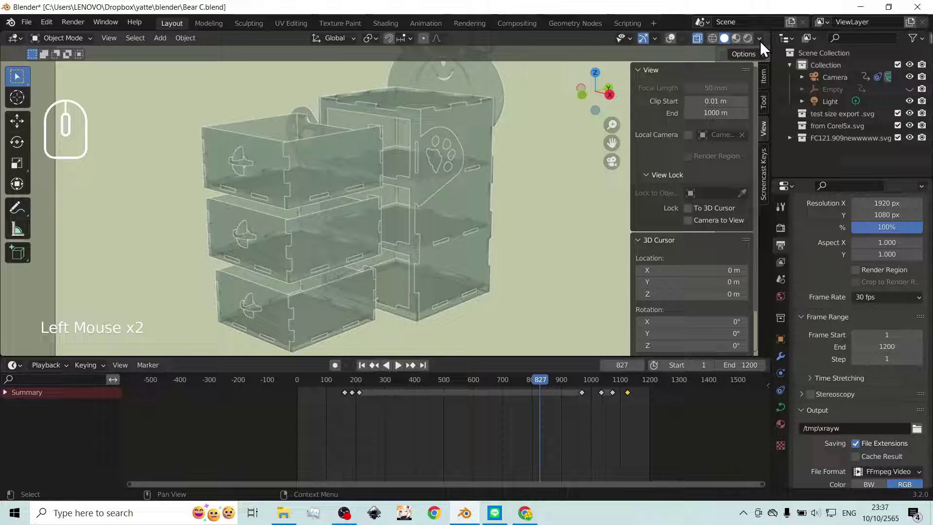
{"action": "left_click", "coordinate": [763, 46]}
{"action": "left_click", "coordinate": [764, 46]}
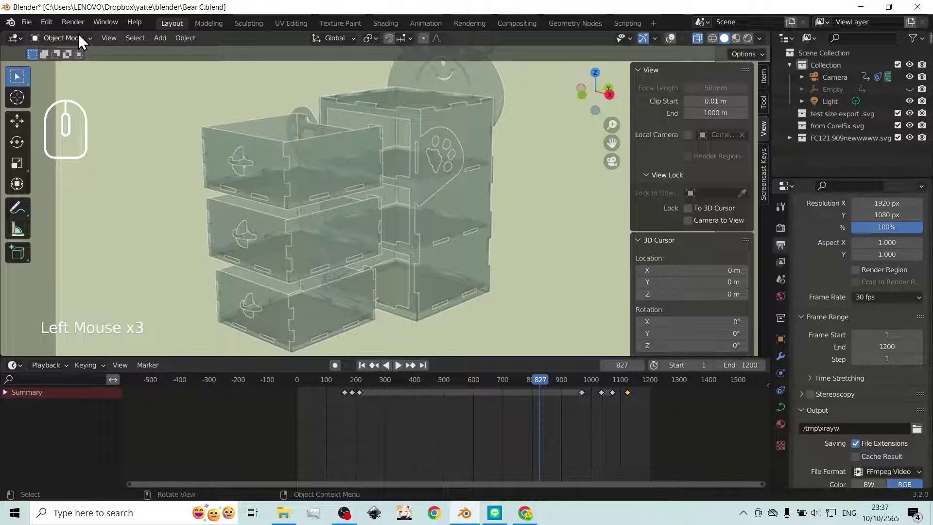
{"action": "left_click", "coordinate": [110, 48]}
- Let the pale-green X-ray animation render finish and dismiss the Render Result window
{"action": "left_click", "coordinate": [172, 278]}
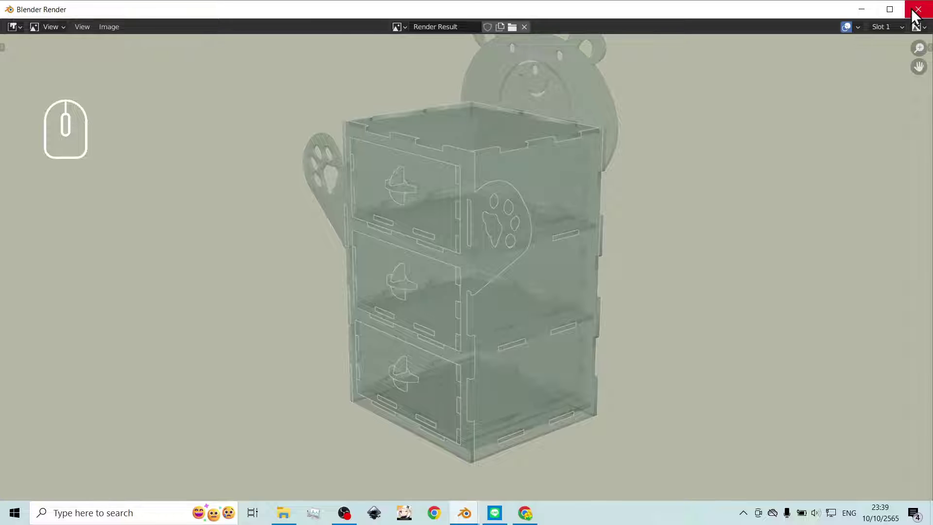
- Set viewport shading Color to Random so each box part gets its own colour
{"action": "left_click", "coordinate": [915, 16]}
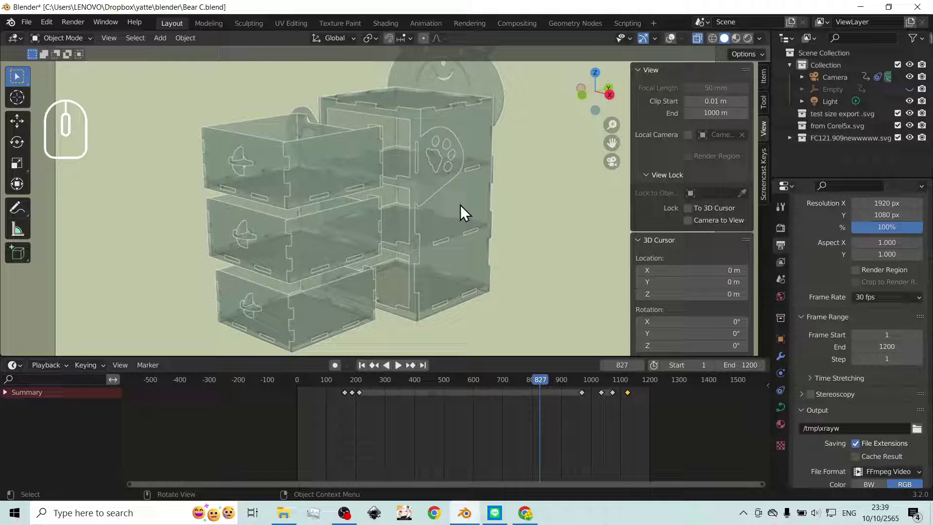
{"action": "left_click", "coordinate": [762, 47]}
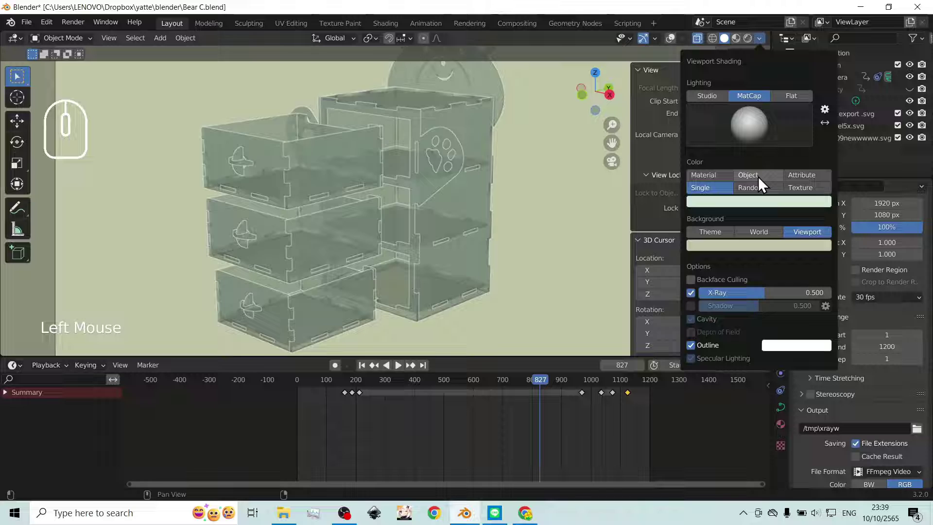
{"action": "left_click", "coordinate": [762, 184]}
{"action": "left_click", "coordinate": [759, 195]}
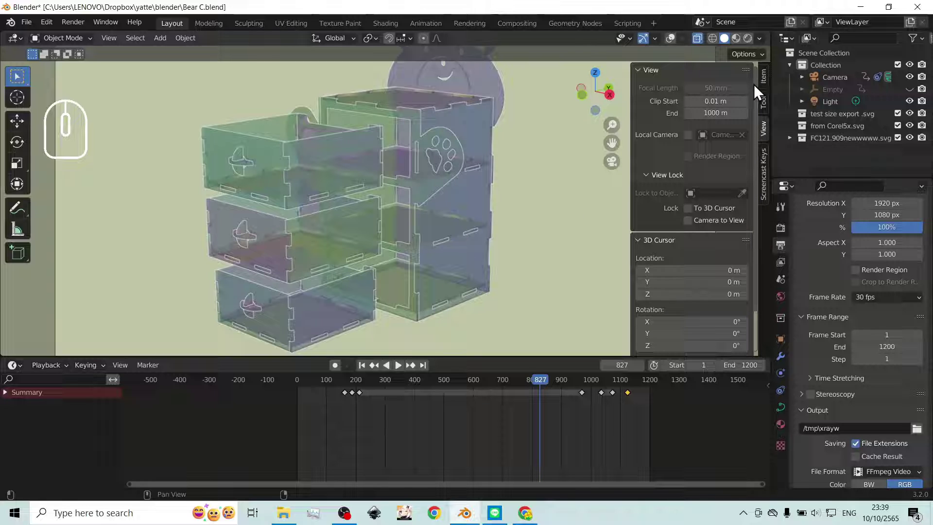
{"action": "left_click", "coordinate": [767, 42]}
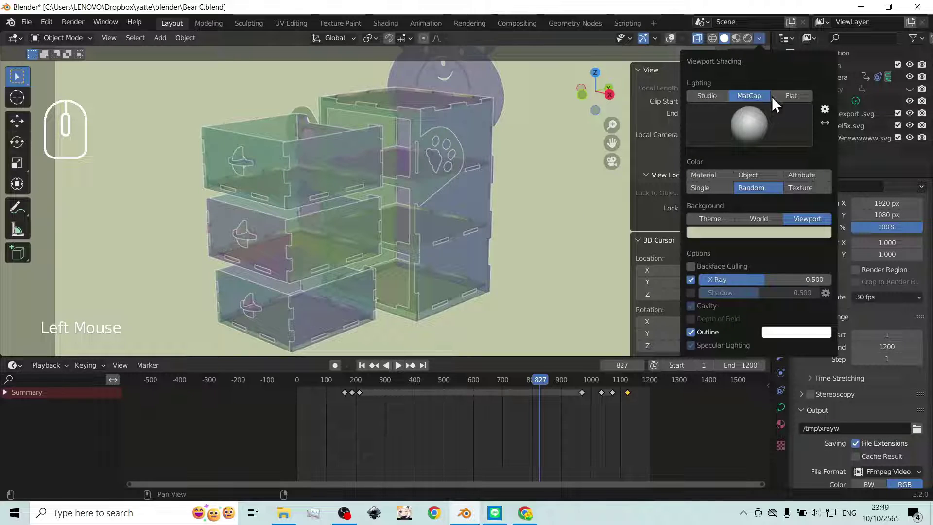
- Try Flat lighting, then return to MatCap lighting with the glossy red sphere
{"action": "left_click", "coordinate": [782, 103]}
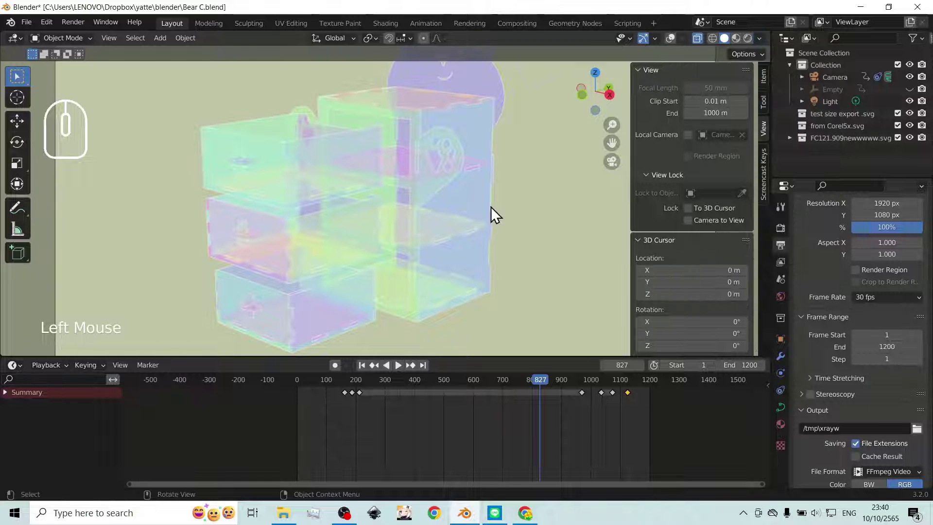
{"action": "left_click", "coordinate": [762, 46]}
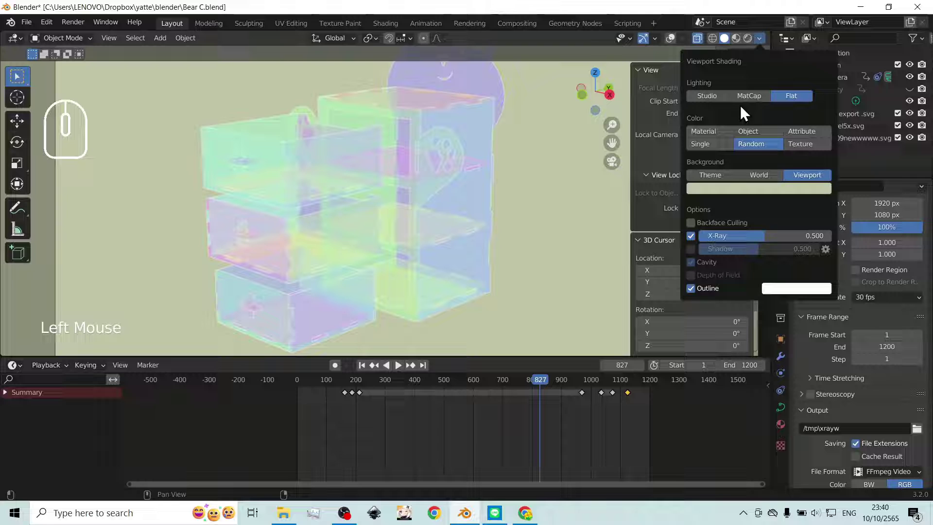
{"action": "left_click", "coordinate": [755, 104]}
{"action": "left_click", "coordinate": [749, 123]}
{"action": "left_click", "coordinate": [758, 208]}
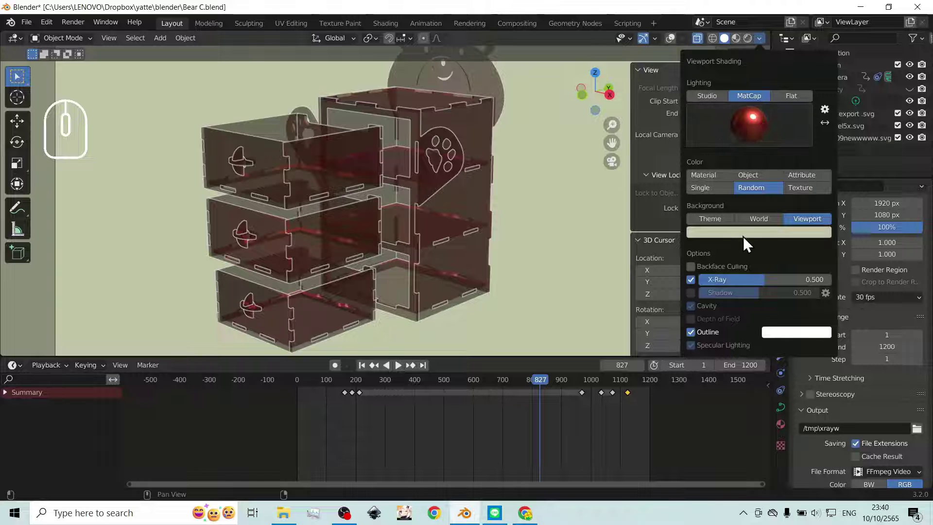
- Scrub the timeline to frame 867 showing the drawers pulled out of the red box
{"action": "left_click_drag", "start_coordinate": [546, 385], "coordinate": [557, 343]}
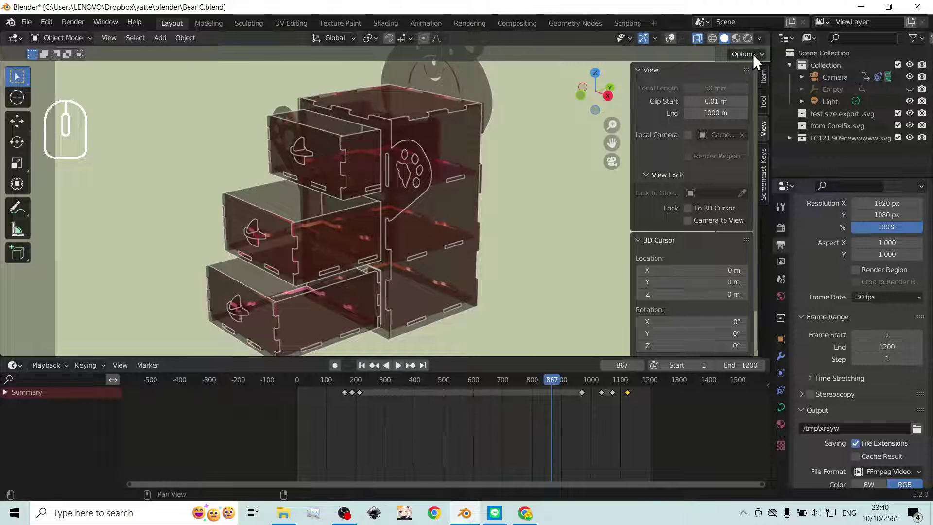
{"action": "left_click", "coordinate": [765, 46]}
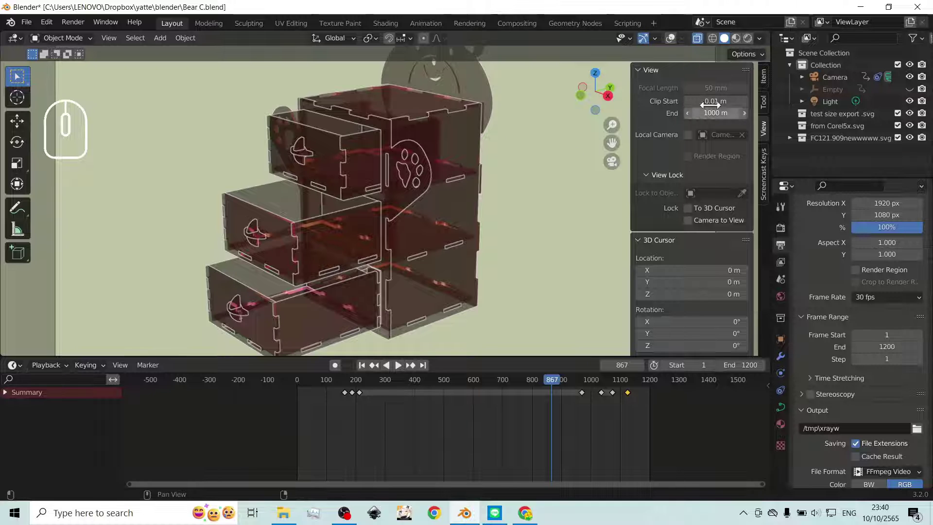
- Browse through several MatCap sphere looks in Viewport Shading
{"action": "left_click", "coordinate": [765, 43]}
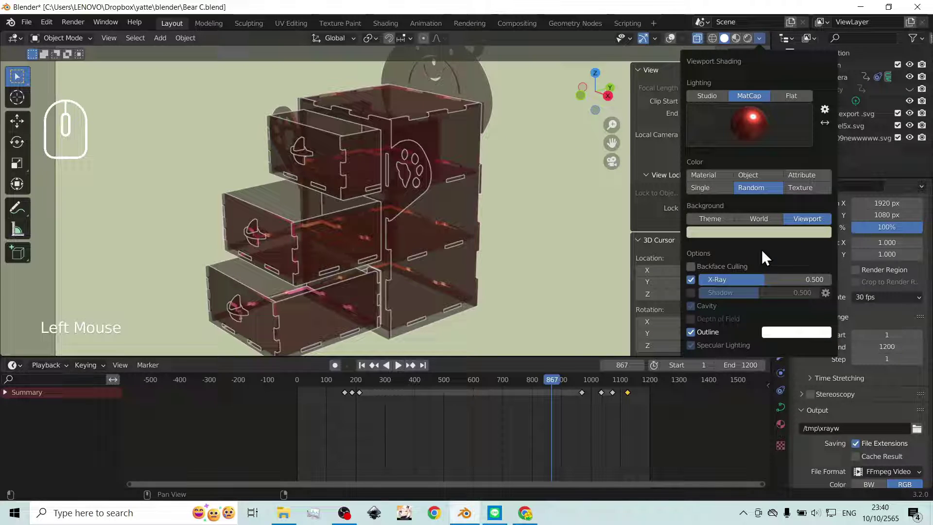
{"action": "left_click", "coordinate": [758, 134]}
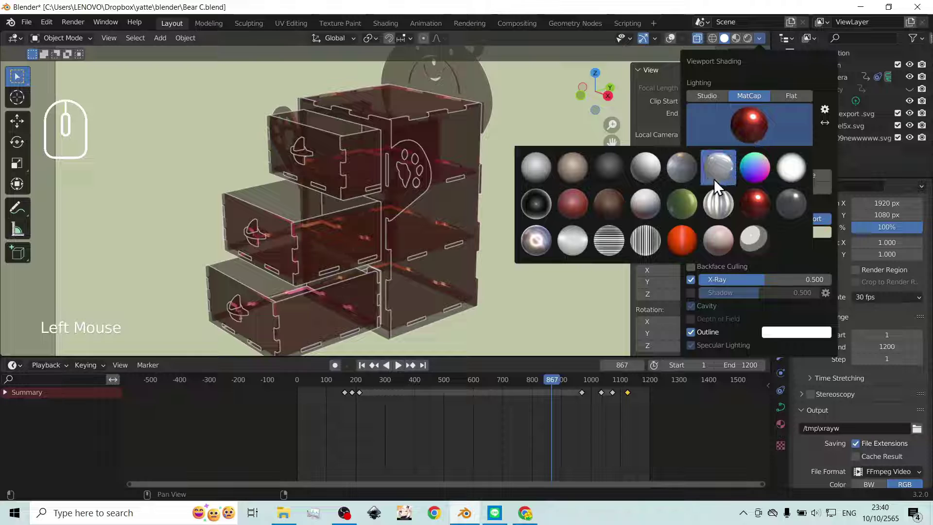
{"action": "left_click", "coordinate": [717, 185]}
{"action": "left_click", "coordinate": [753, 102]}
{"action": "left_click", "coordinate": [753, 124]}
{"action": "left_click", "coordinate": [585, 217]}
{"action": "left_click", "coordinate": [749, 181]}
{"action": "left_click", "coordinate": [723, 183]}
{"action": "left_click", "coordinate": [723, 196]}
{"action": "left_click", "coordinate": [752, 193]}
{"action": "left_click", "coordinate": [797, 193]}
{"action": "left_click", "coordinate": [709, 194]}
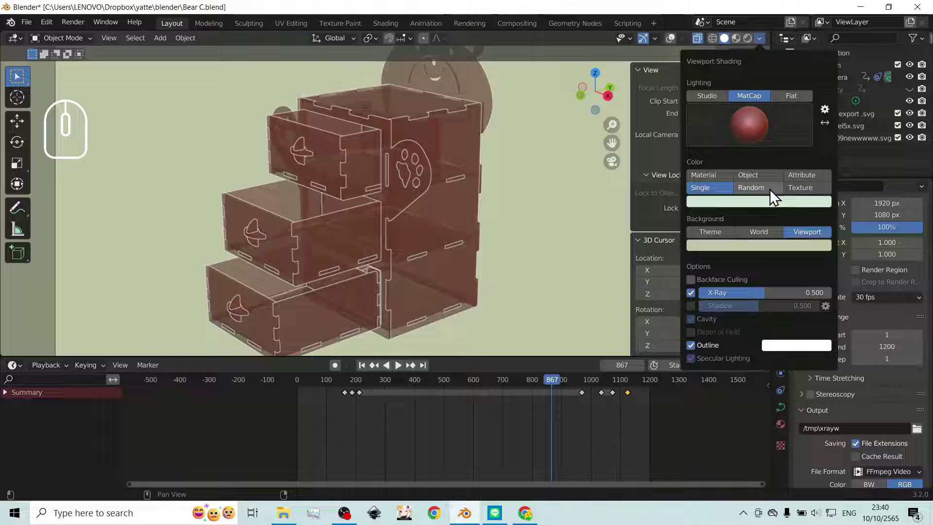
- Try Single and Attribute colouring, settle on Texture colour, and adjust further shading options
{"action": "left_click", "coordinate": [767, 192]}
{"action": "left_click", "coordinate": [801, 181]}
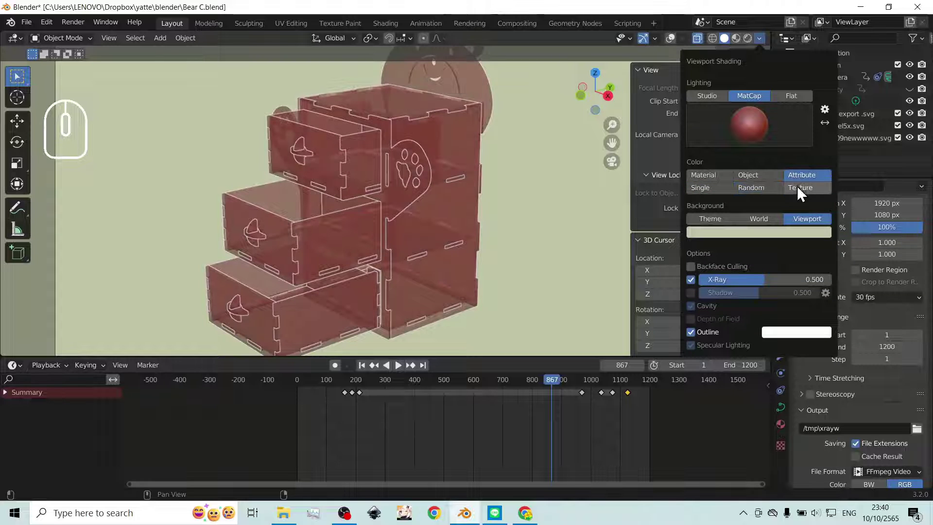
{"action": "left_click", "coordinate": [800, 194]}
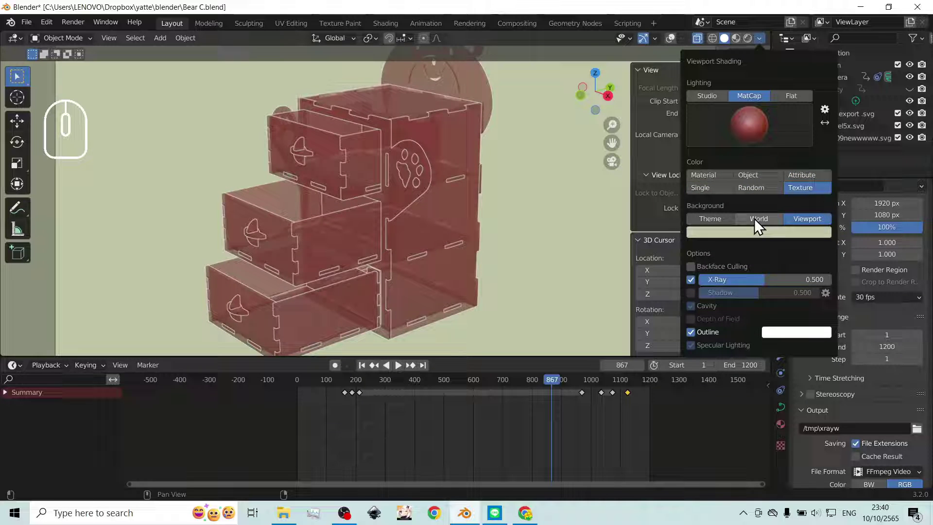
{"action": "left_click", "coordinate": [758, 225]}
{"action": "left_click", "coordinate": [727, 228]}
{"action": "left_click", "coordinate": [803, 226]}
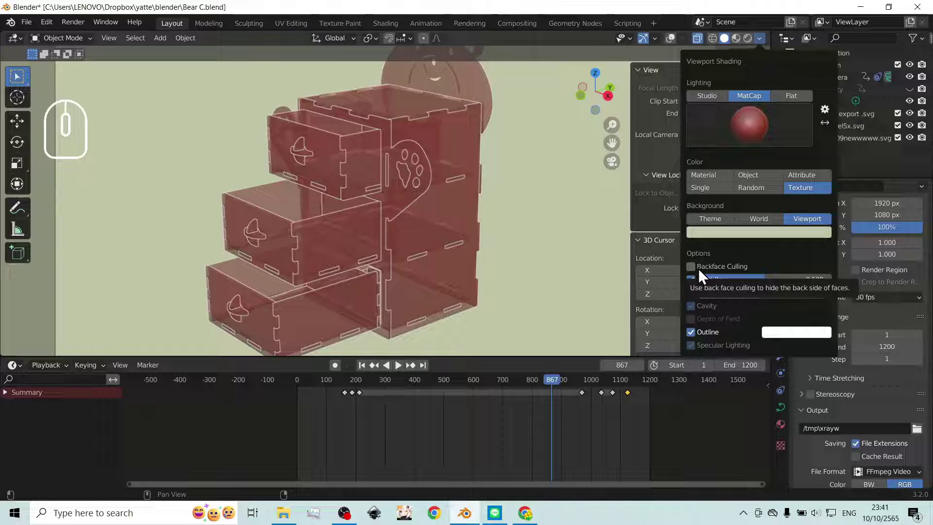
{"action": "left_click", "coordinate": [703, 274]}
{"action": "left_click", "coordinate": [704, 274]}
{"action": "left_click", "coordinate": [703, 274]}
{"action": "left_click", "coordinate": [704, 274]}
{"action": "left_click", "coordinate": [704, 275]}
{"action": "left_click", "coordinate": [704, 275]}
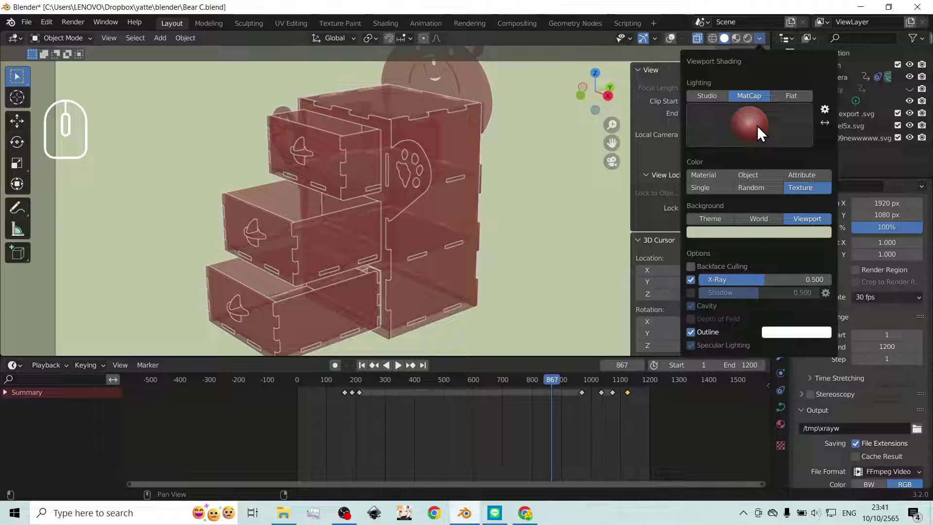
- Choose the pale grey MatCap for the translucent box
{"action": "left_click", "coordinate": [761, 132]}
{"action": "left_click", "coordinate": [726, 181]}
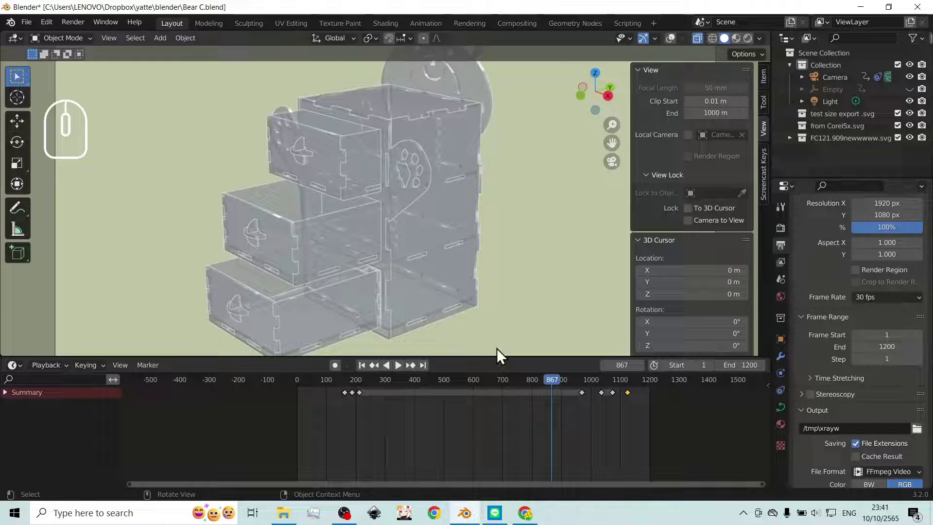
- Scrub to frame 311 and change the viewport background colour to salmon pink
{"action": "left_click_drag", "start_coordinate": [555, 384], "coordinate": [394, 362]}
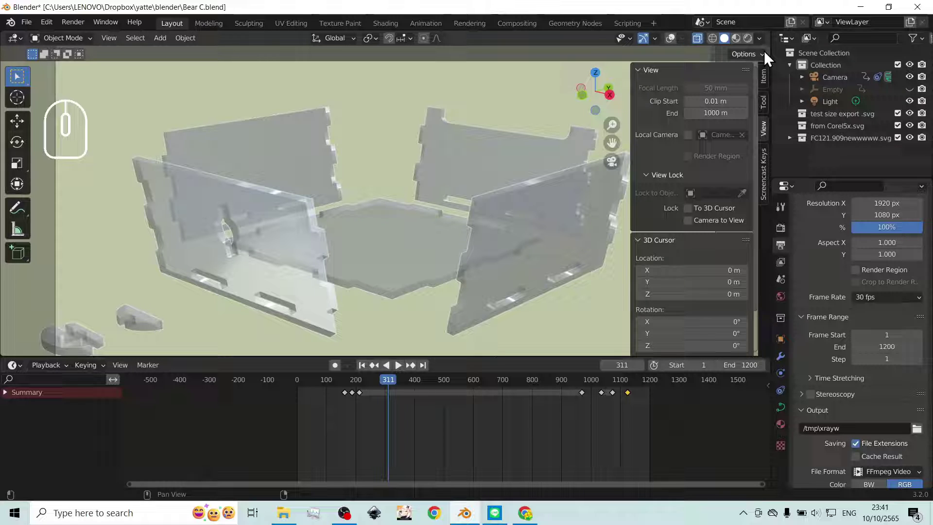
{"action": "left_click", "coordinate": [765, 47]}
{"action": "left_click", "coordinate": [785, 238]}
{"action": "left_click_drag", "start_coordinate": [779, 132], "coordinate": [772, 137]}
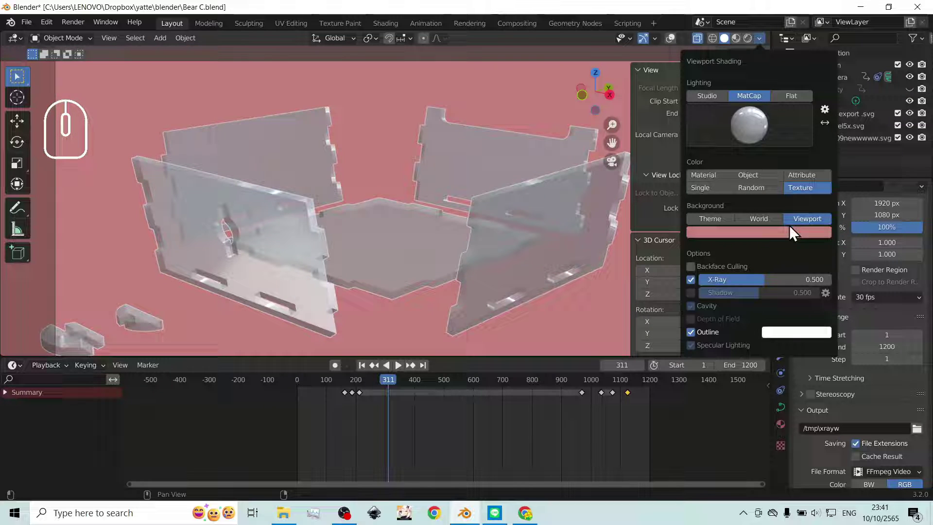
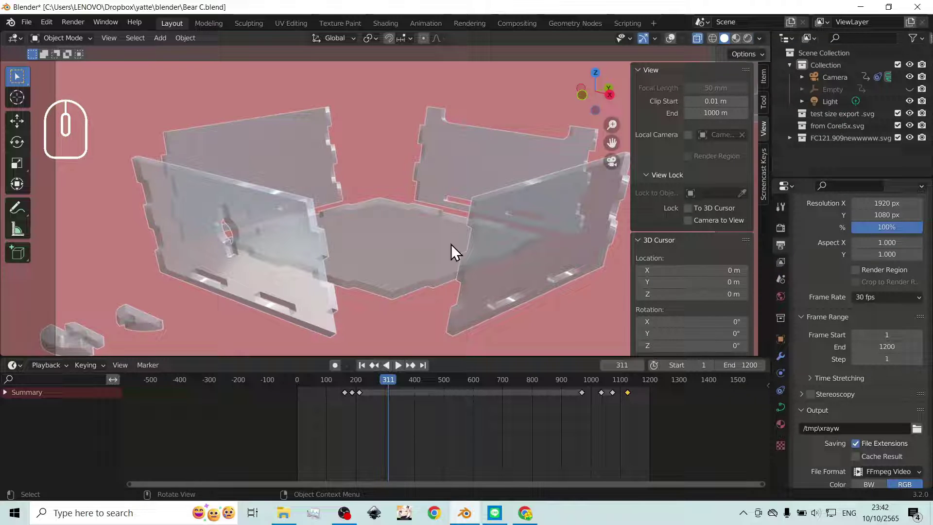
- Review the X-Ray and Outline settings in Viewport Shading and return to the scene
{"action": "left_click", "coordinate": [762, 44]}
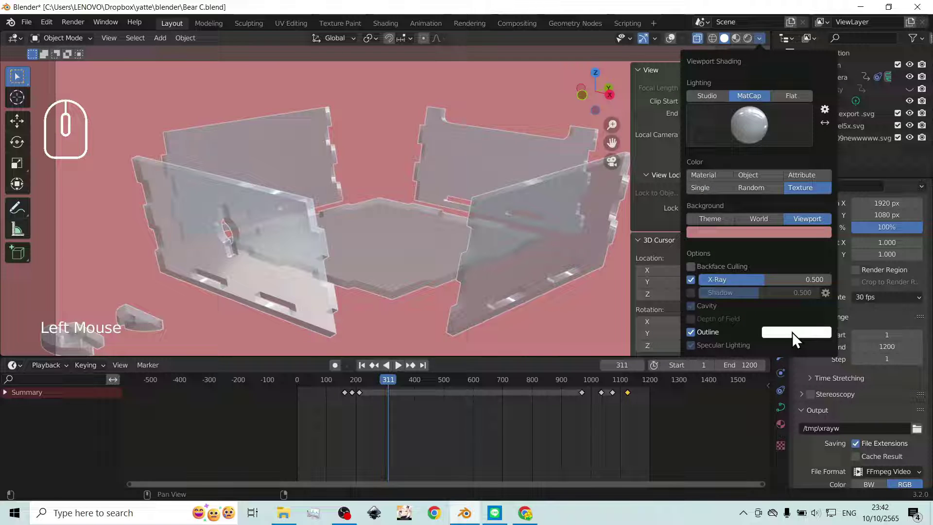
{"action": "right_click", "coordinate": [794, 339]}
{"action": "left_click", "coordinate": [801, 323]}
{"action": "left_click", "coordinate": [827, 335]}
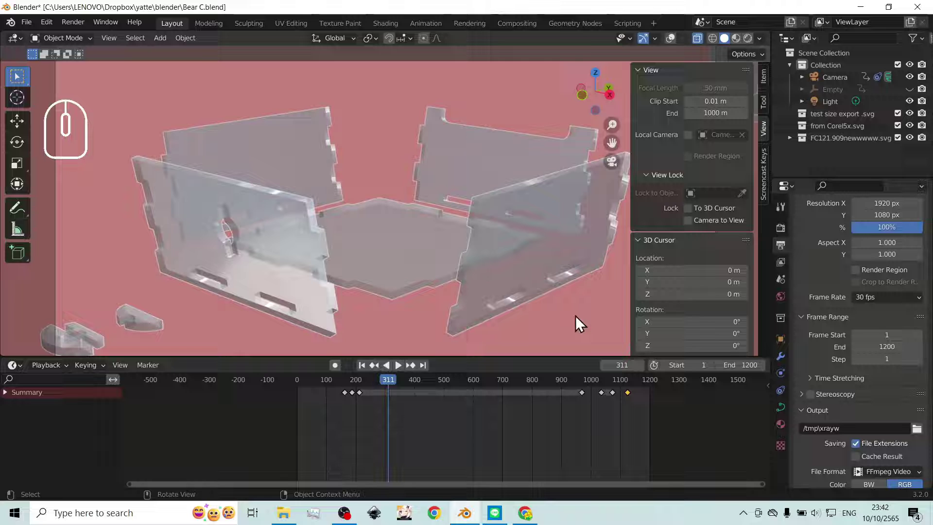
- Scrub back to frame 256 and set the render output path to /tmp\xrayp
{"action": "left_click_drag", "start_coordinate": [392, 386], "coordinate": [375, 395]}
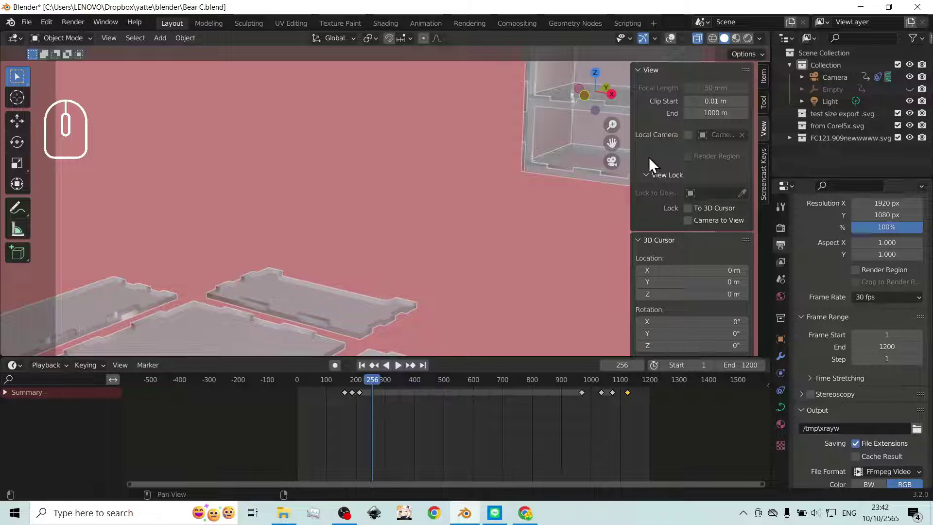
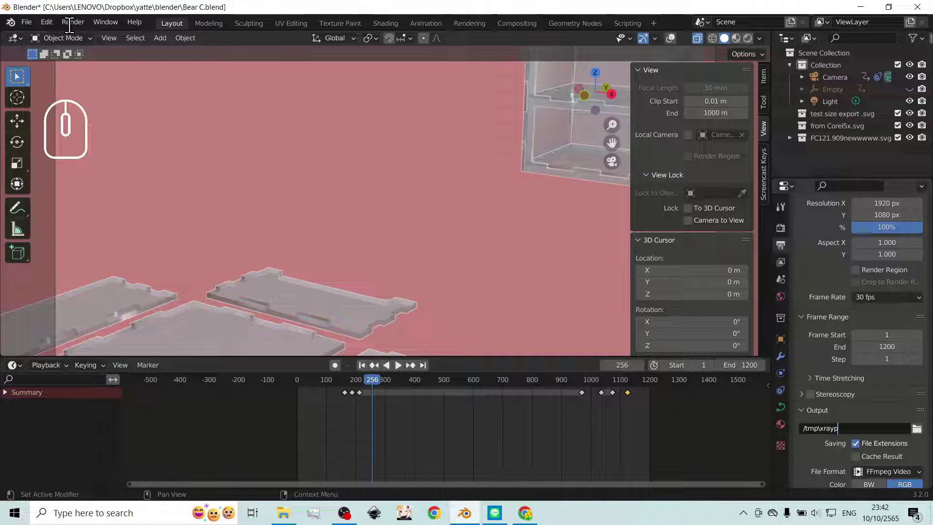
{"action": "left_click", "coordinate": [113, 51]}
{"action": "left_click", "coordinate": [118, 47]}
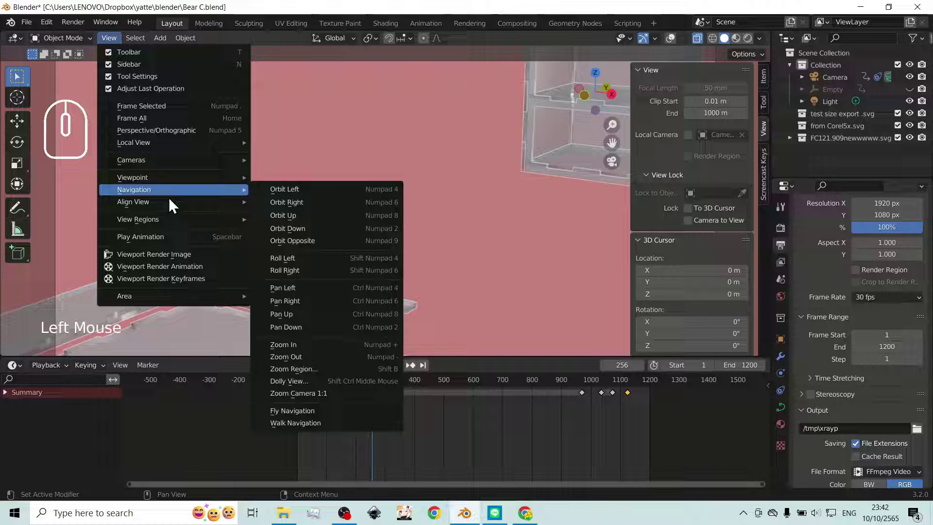
- Render the pink X-ray viewport animation to file and close the Render Result window
{"action": "left_click", "coordinate": [182, 276]}
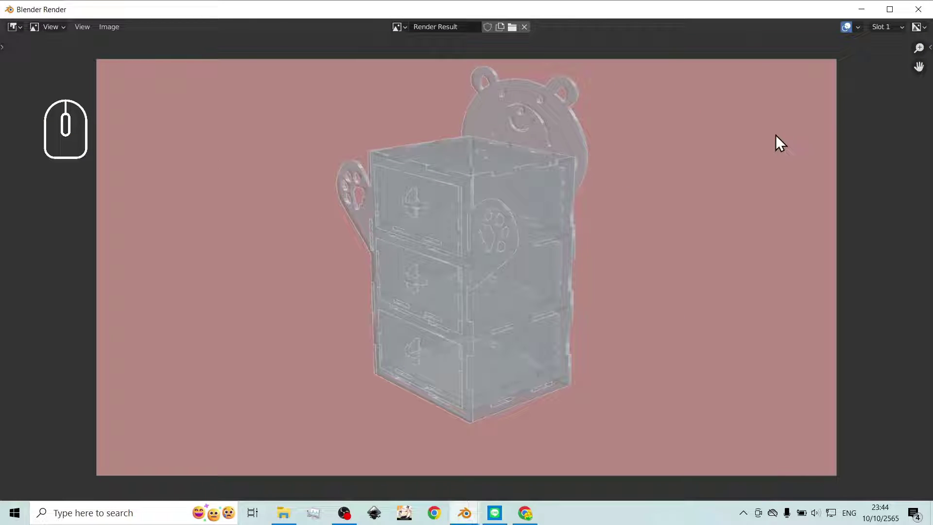
{"action": "left_click", "coordinate": [917, 18]}
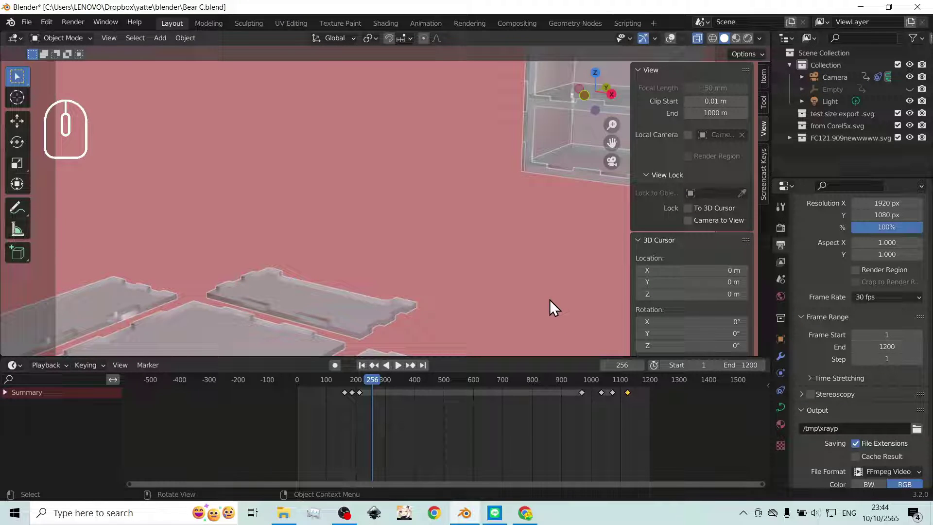
- Toggle Flat and MatCap lighting and give the parts a green MatCap
{"action": "scroll", "scroll_direction": "down", "scroll_amount": 3}
{"action": "scroll", "scroll_direction": "up", "scroll_amount": 3}
{"action": "scroll", "scroll_direction": "down", "scroll_amount": 3}
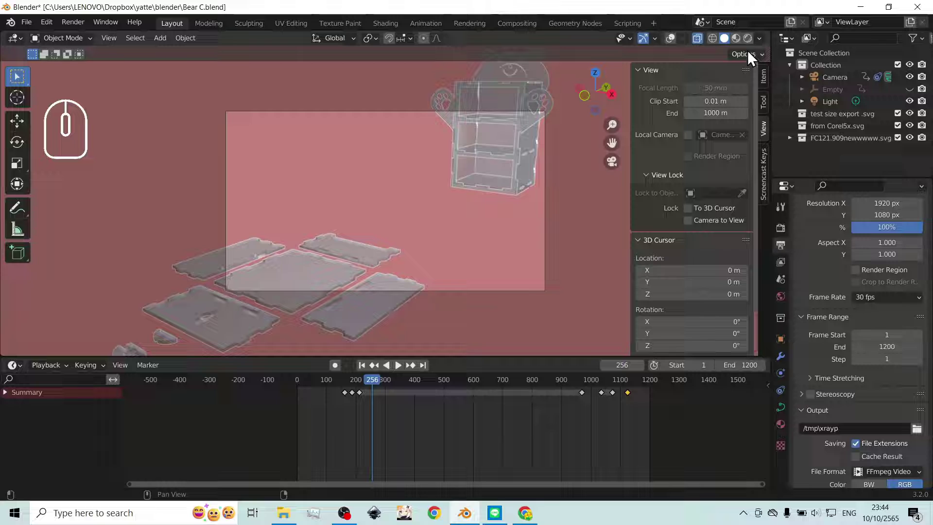
{"action": "left_click", "coordinate": [764, 43]}
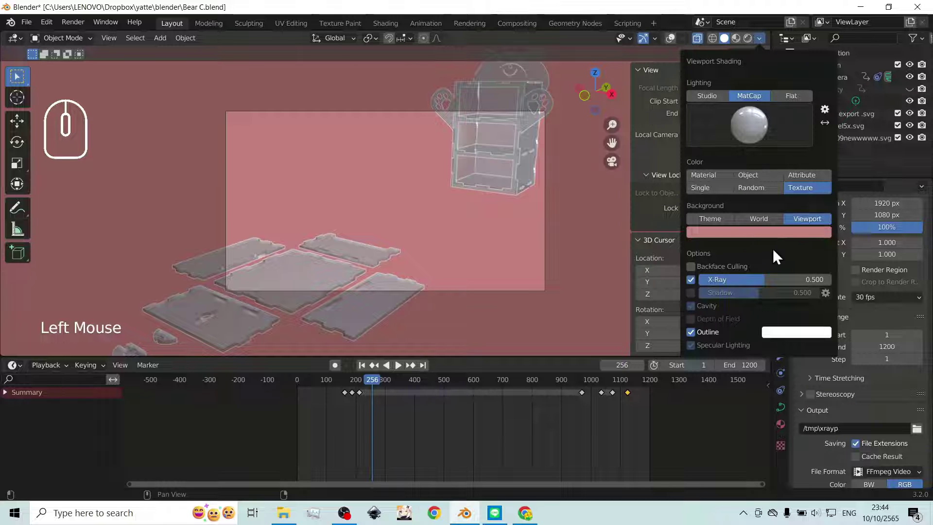
{"action": "left_click", "coordinate": [789, 104]}
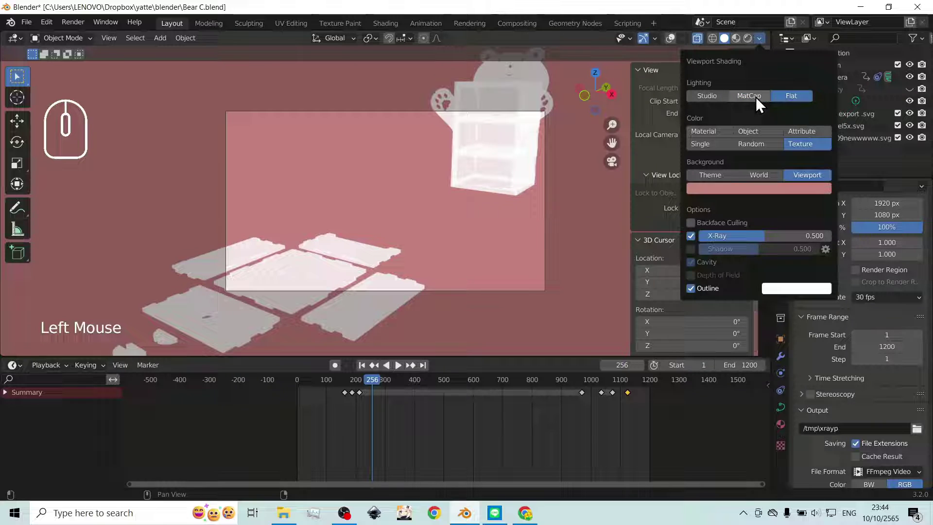
{"action": "left_click", "coordinate": [760, 104]}
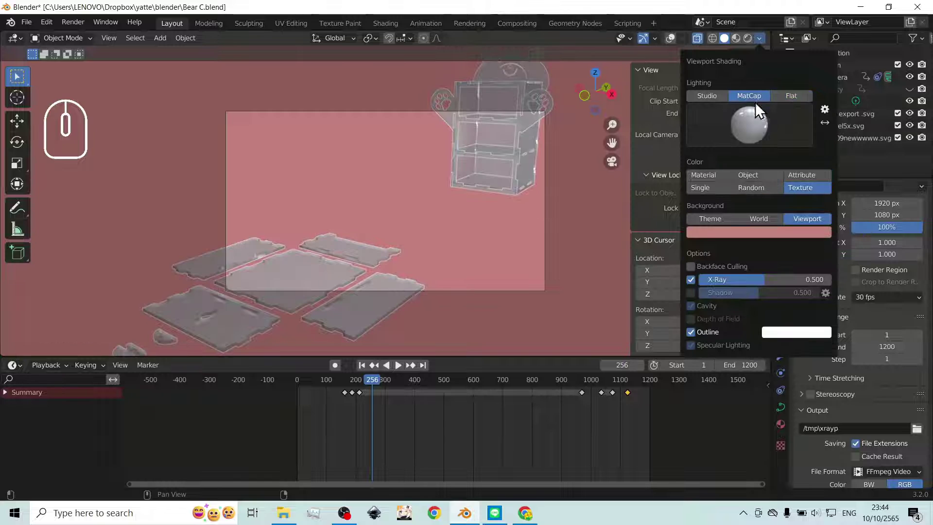
{"action": "left_click", "coordinate": [764, 144]}
{"action": "left_click", "coordinate": [682, 214]}
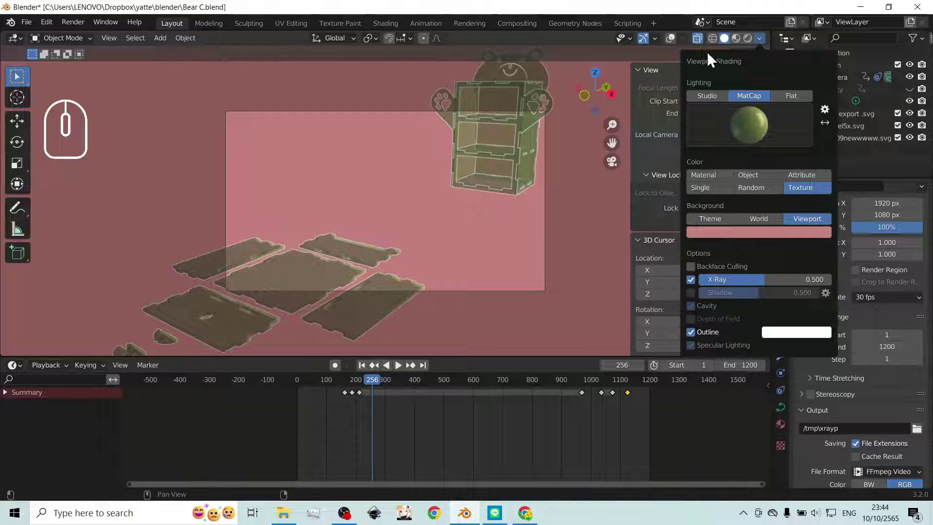
{"action": "left_click", "coordinate": [704, 45]}
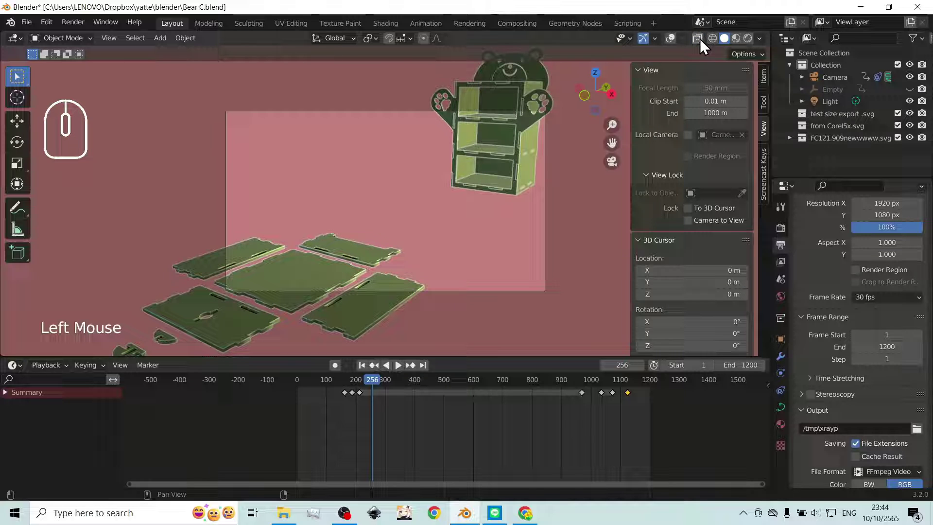
{"action": "left_click", "coordinate": [704, 45]}
{"action": "left_click", "coordinate": [704, 45]}
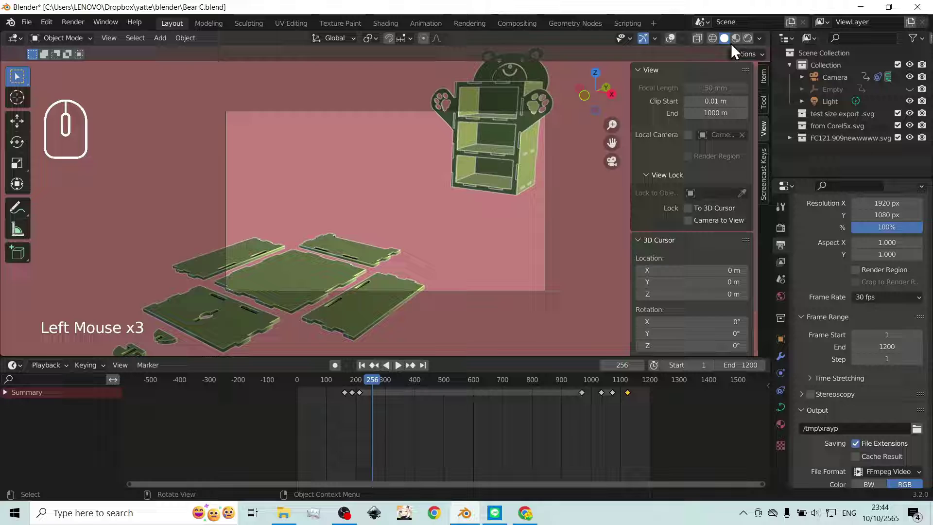
- Cycle through the other viewport shading modes, return to Solid and pick the red MatCap
{"action": "left_click", "coordinate": [741, 44]}
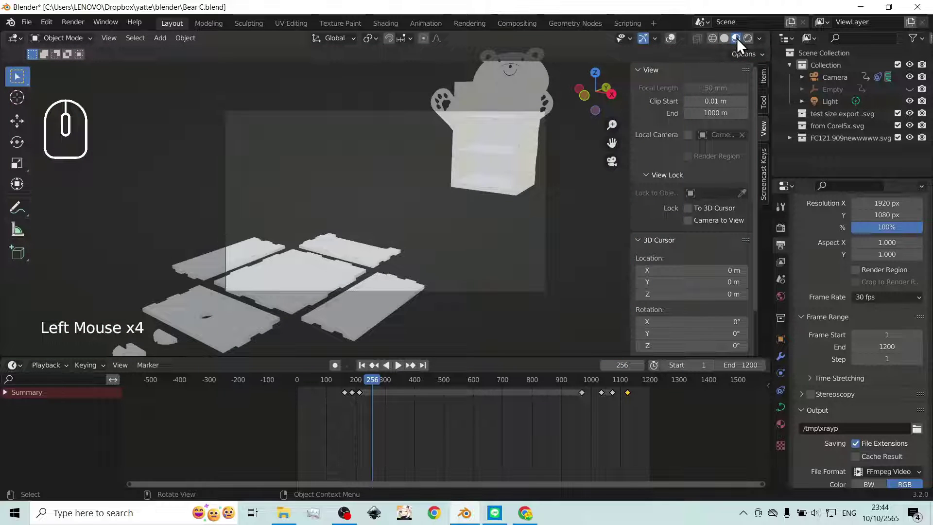
{"action": "left_click", "coordinate": [730, 47]}
{"action": "left_click", "coordinate": [739, 47]}
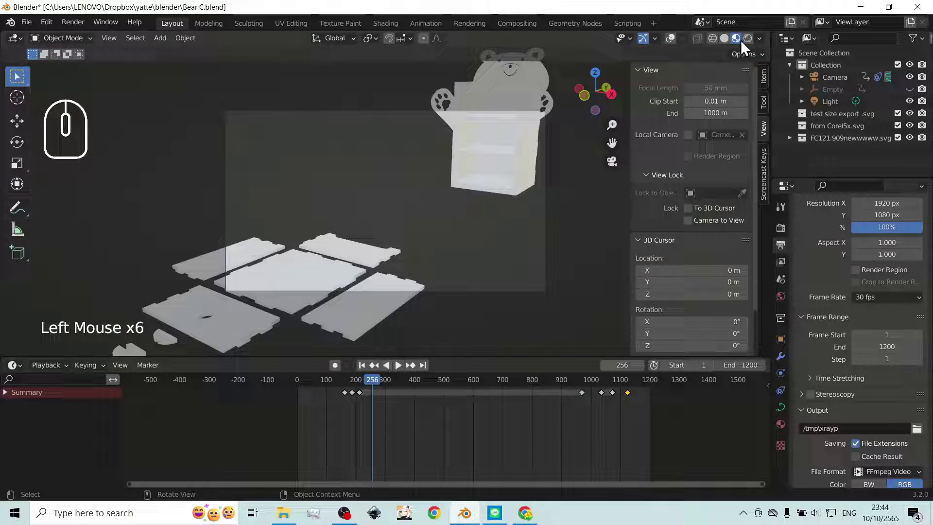
{"action": "left_click", "coordinate": [729, 46]}
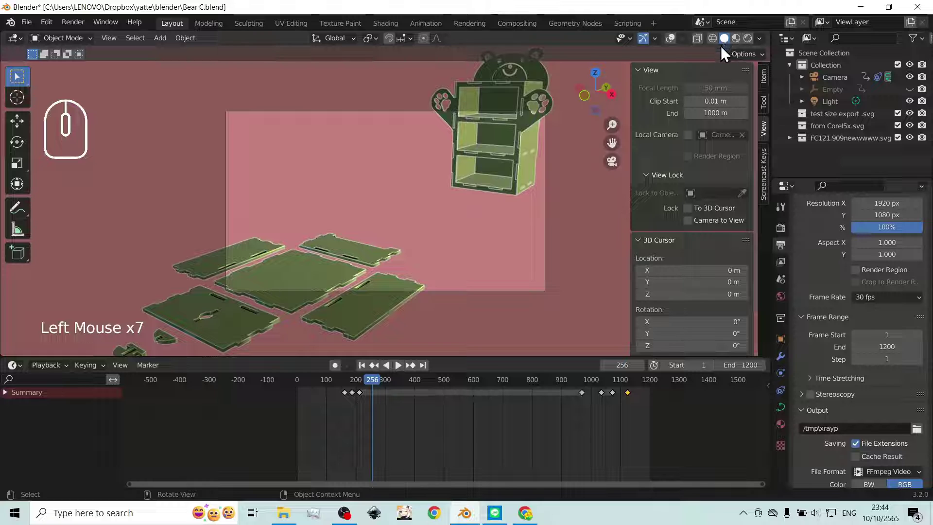
{"action": "left_click", "coordinate": [766, 45]}
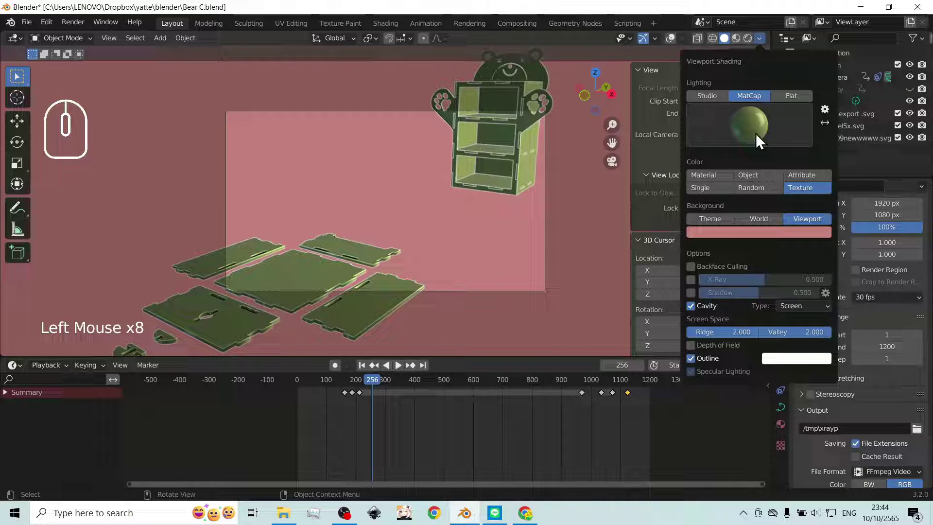
{"action": "left_click", "coordinate": [761, 136]}
{"action": "left_click", "coordinate": [768, 203]}
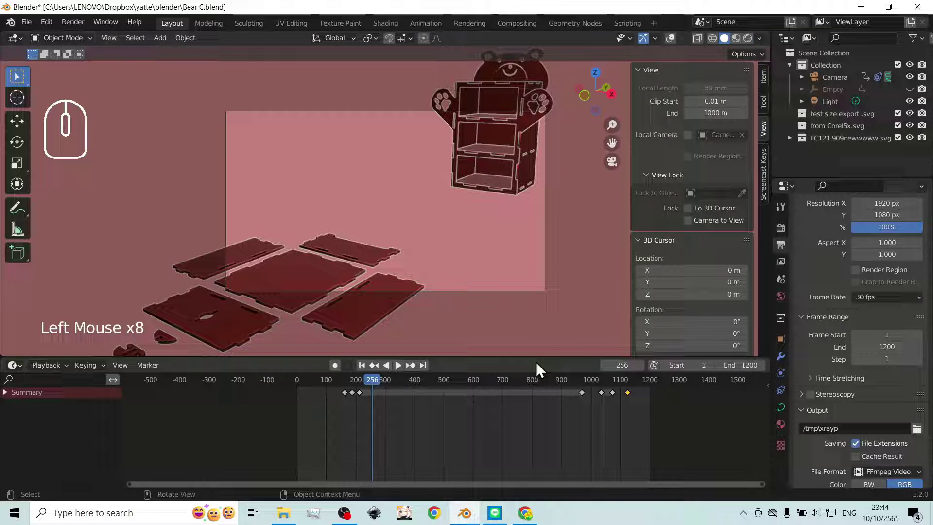
- At frame 714 switch to the black MatCap with white outlines, then scrub to frame 834
{"action": "left_click_drag", "start_coordinate": [375, 385], "coordinate": [512, 387]}
{"action": "left_click", "coordinate": [759, 45]}
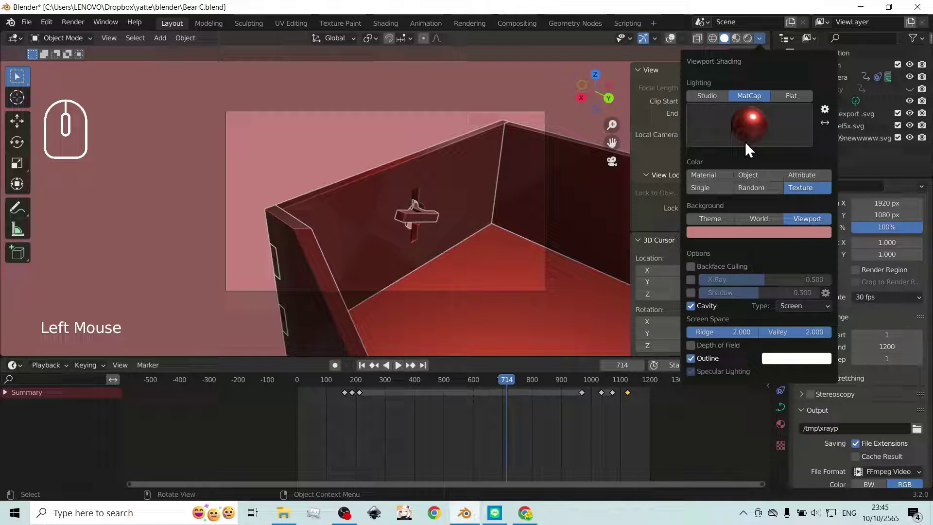
{"action": "left_click", "coordinate": [756, 134]}
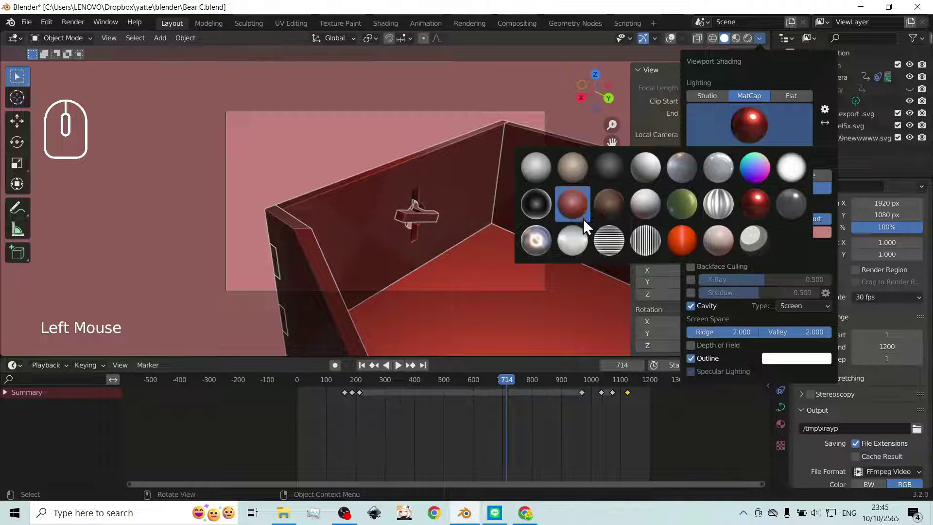
{"action": "left_click", "coordinate": [545, 213]}
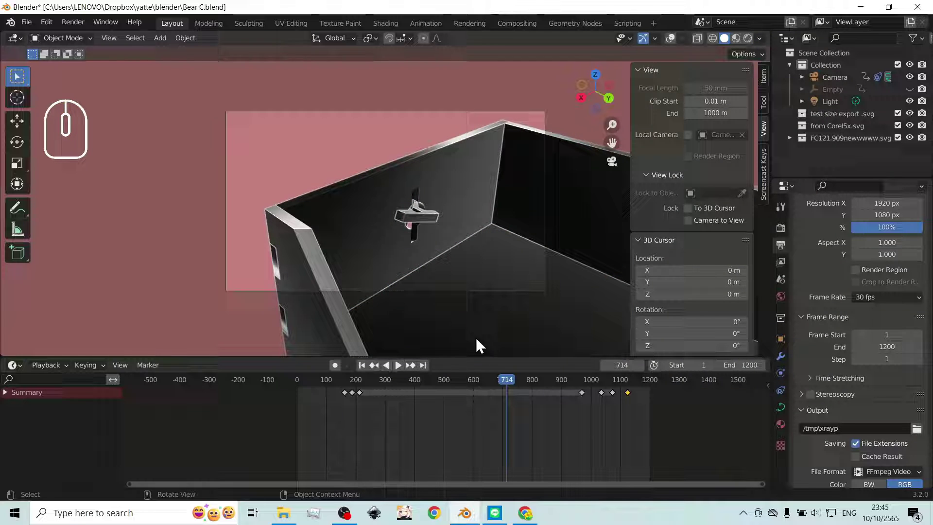
{"action": "left_click_drag", "start_coordinate": [509, 389], "coordinate": [545, 360]}
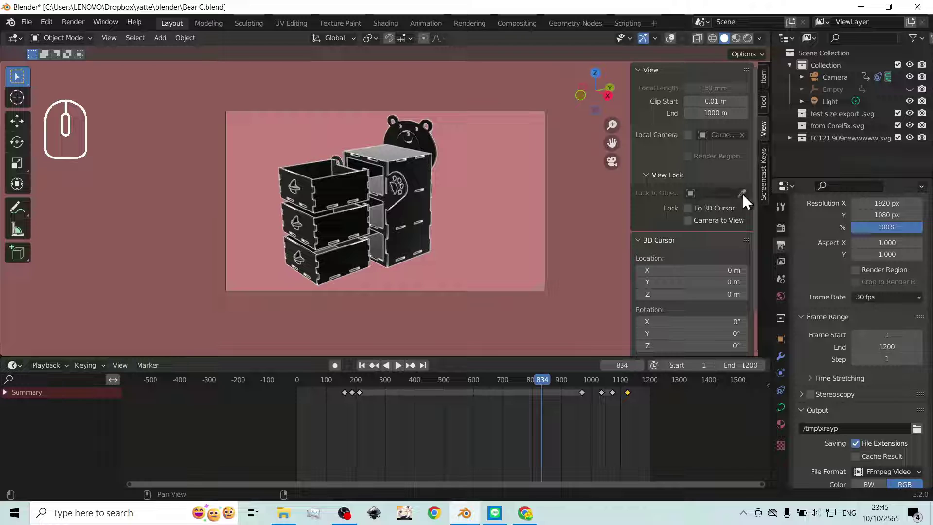
- Set the Viewport Shading background colour Value to 0 for a pure black backdrop
{"action": "left_click", "coordinate": [761, 42]}
{"action": "left_click", "coordinate": [773, 239]}
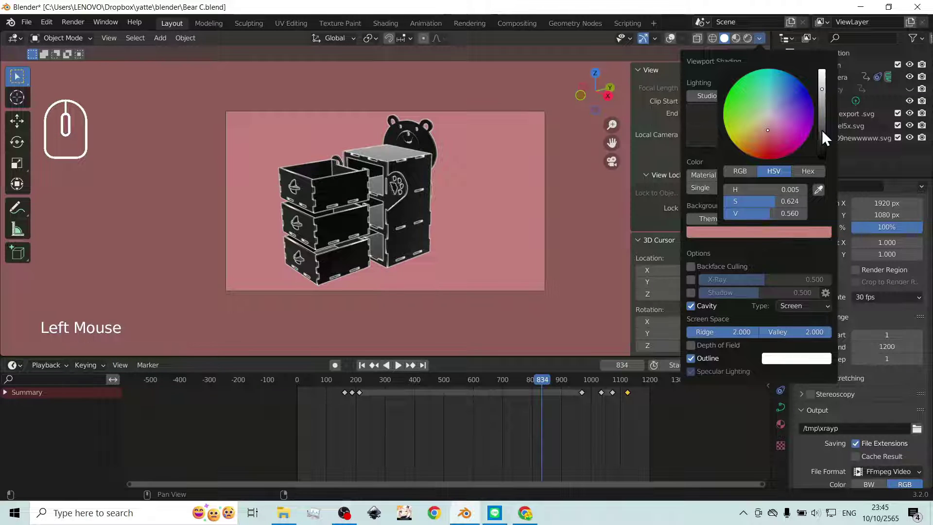
{"action": "left_click_drag", "start_coordinate": [830, 133], "coordinate": [831, 167]}
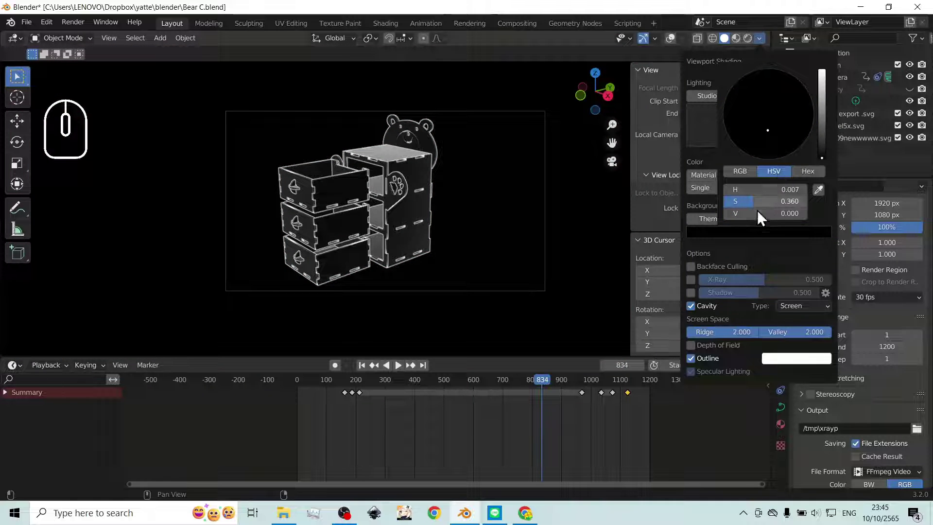
{"action": "left_click", "coordinate": [771, 247]}
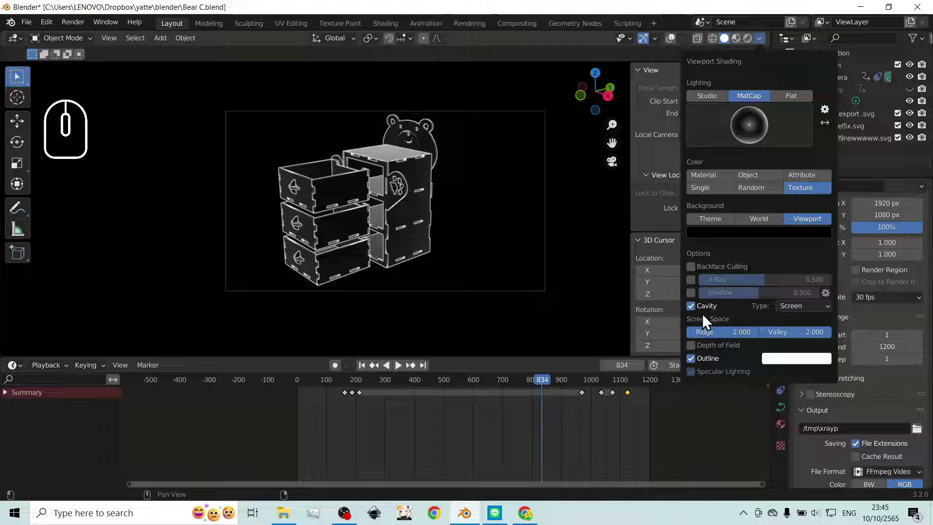
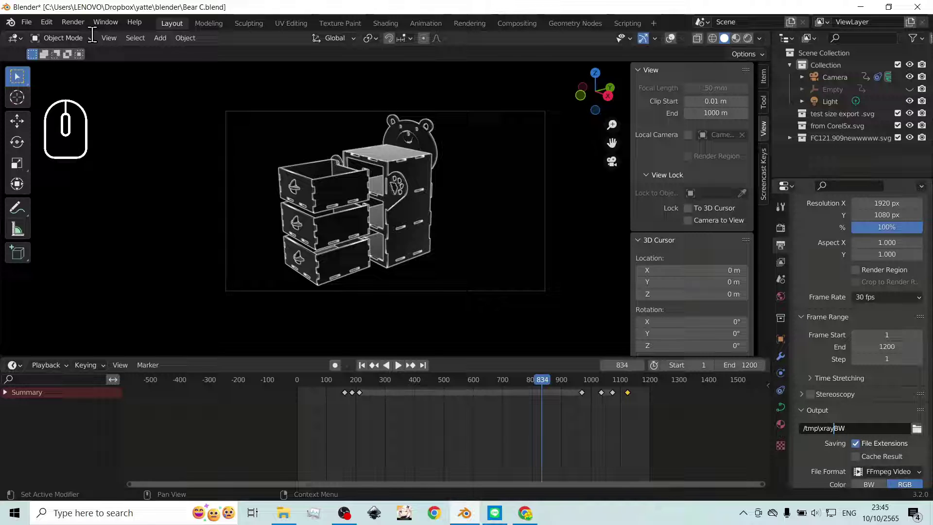
- Confirm the /tmp\xrayBW output path and start Viewport Render Animation
{"action": "left_click", "coordinate": [85, 32]}
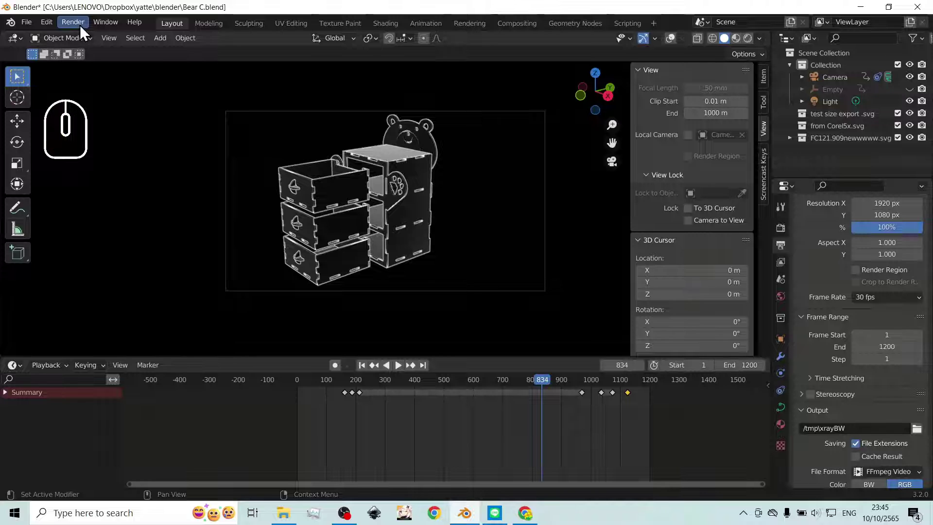
{"action": "left_click", "coordinate": [114, 50]}
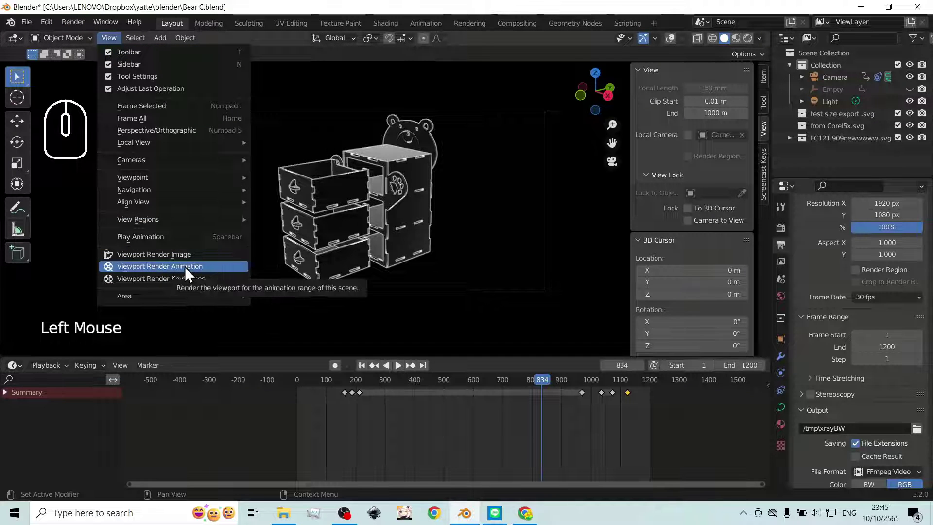
{"action": "left_click", "coordinate": [188, 271]}
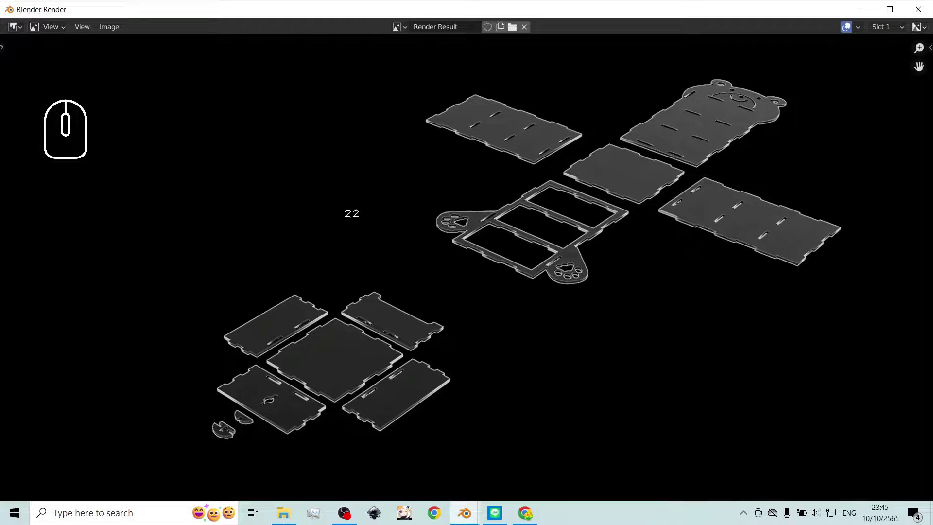